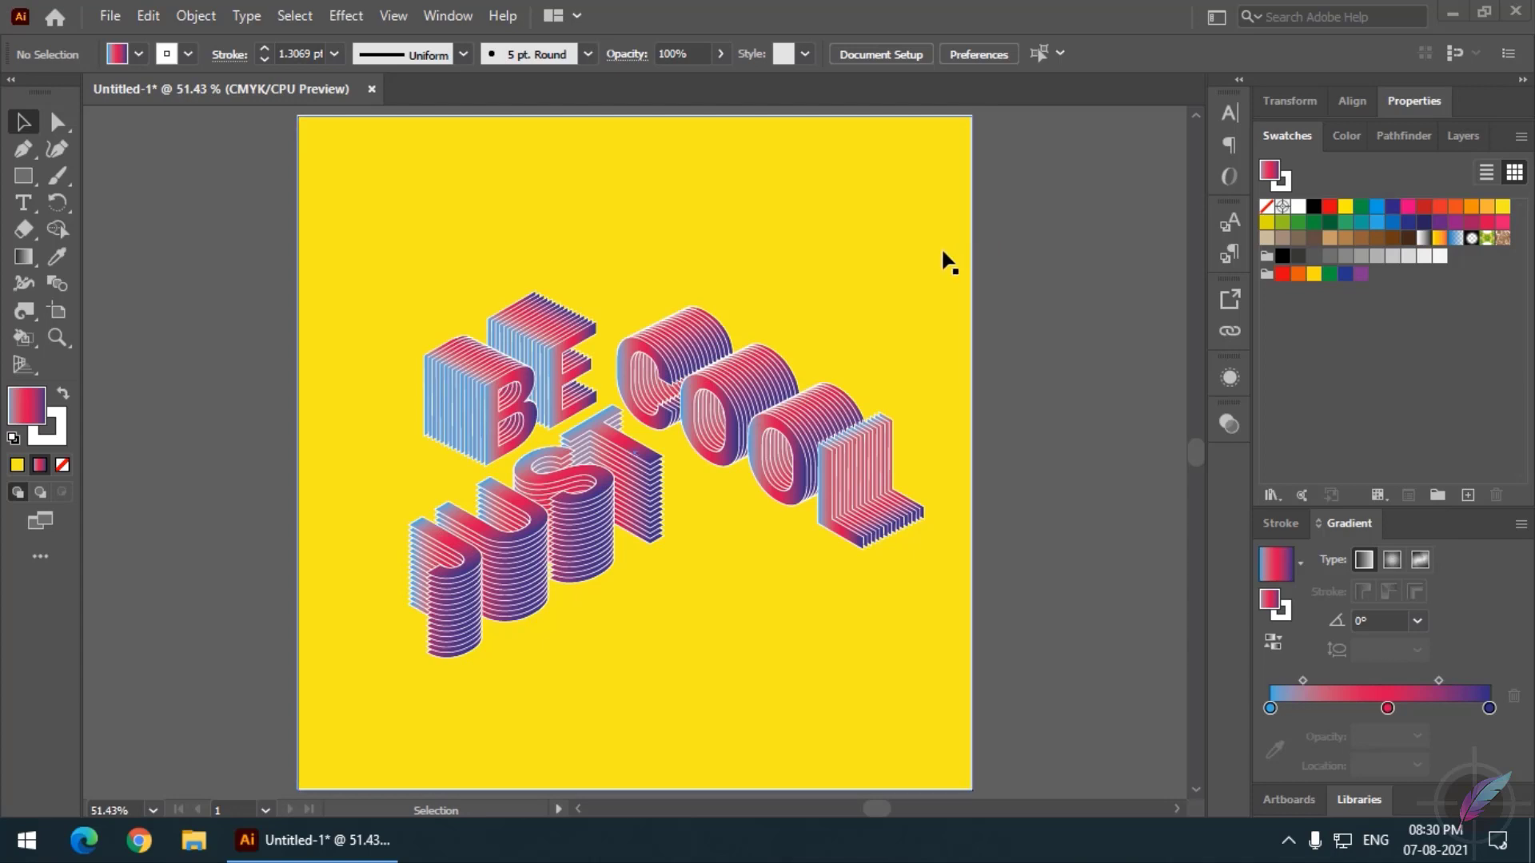
- Select all the finished artwork and delete it, leaving a blank artboard
click(218, 178)
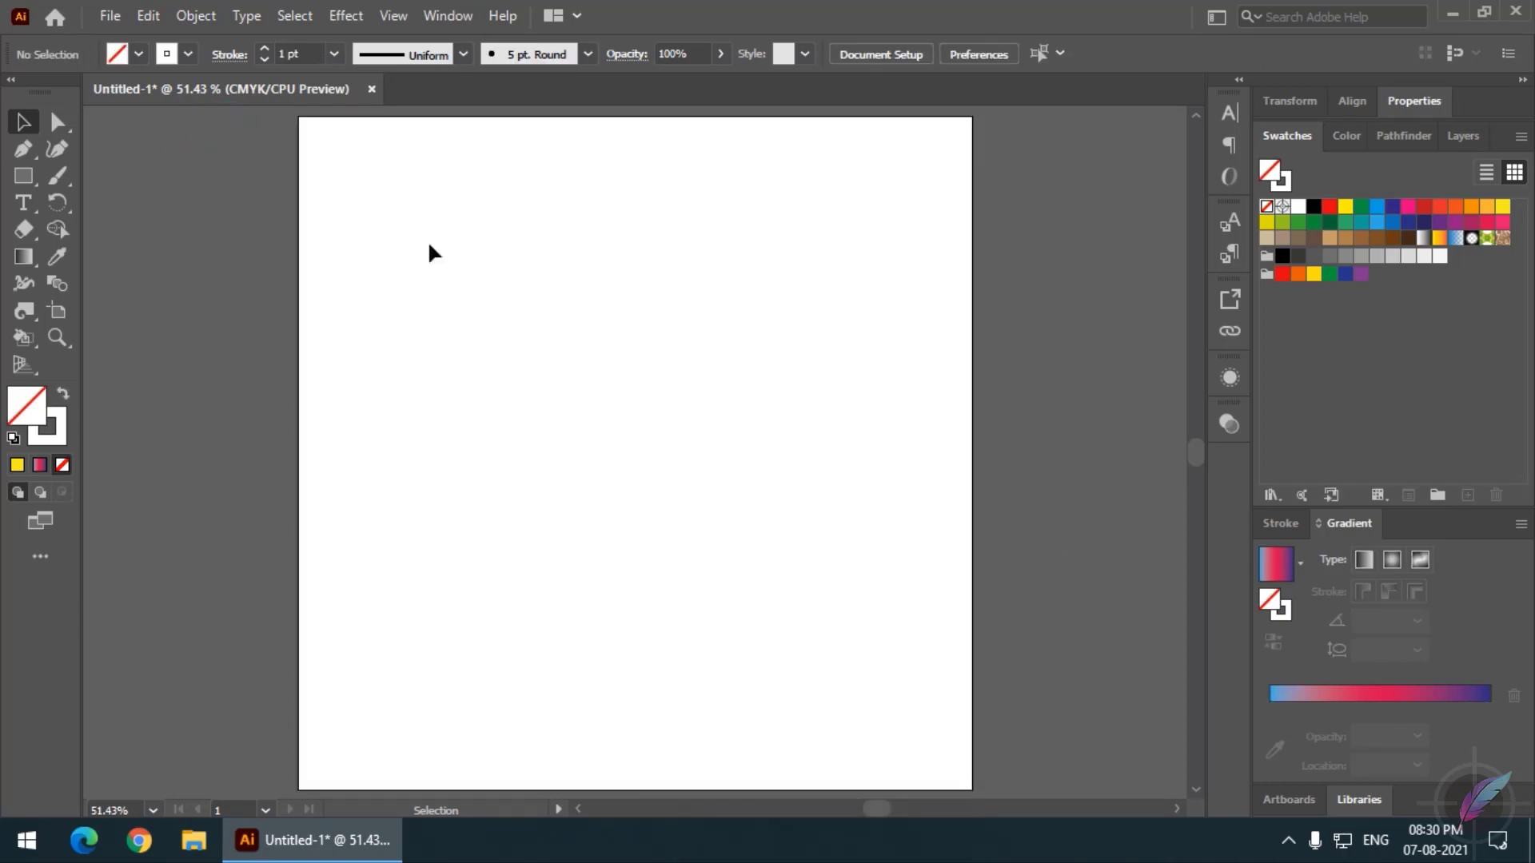
- Type JUST in bold black Roboto, duplicate it and retype the copy as BE
click(28, 201)
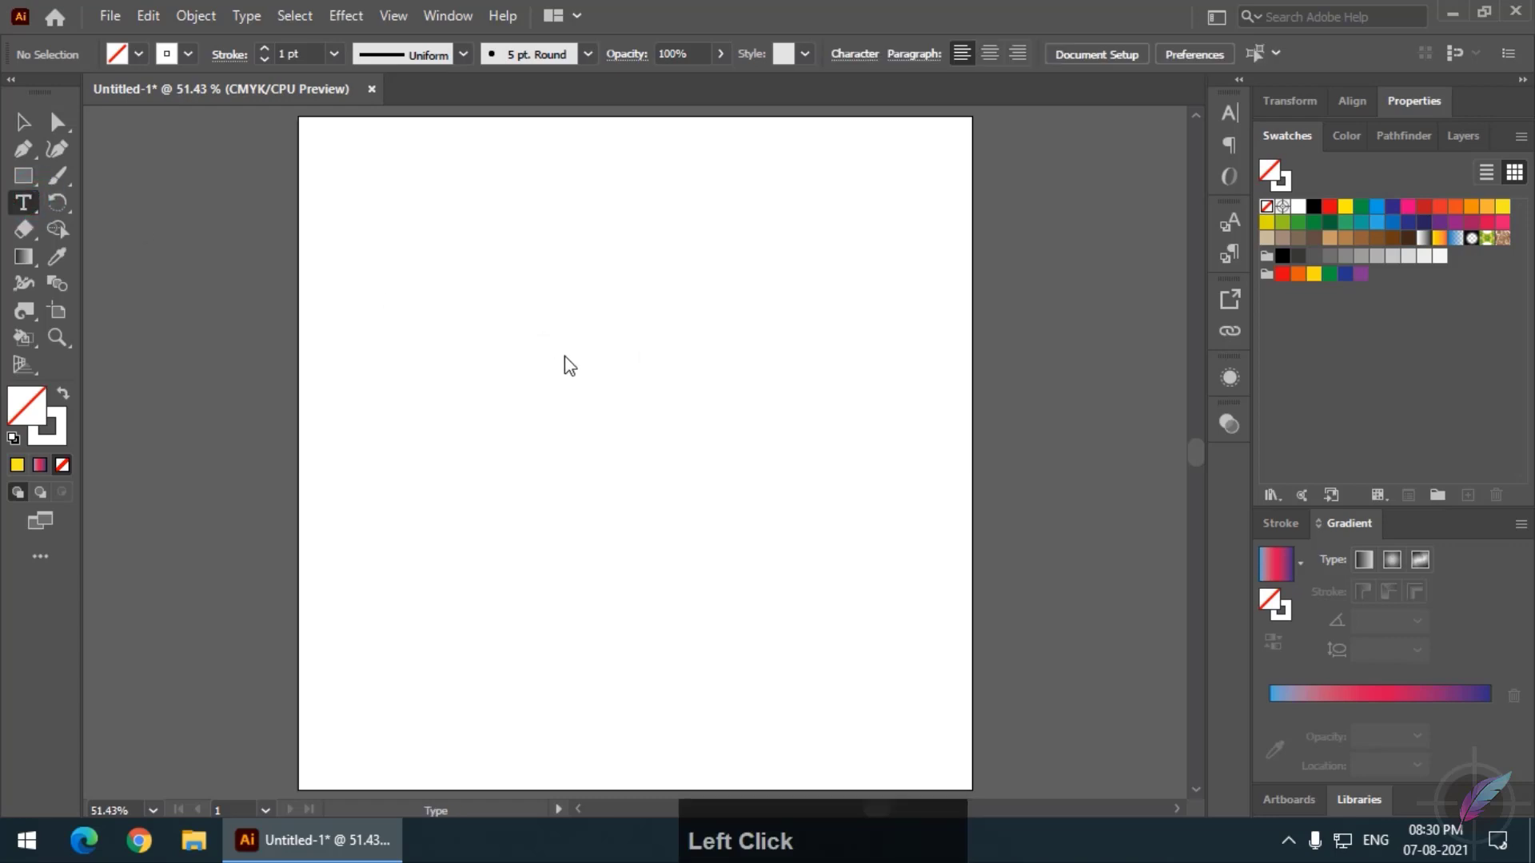
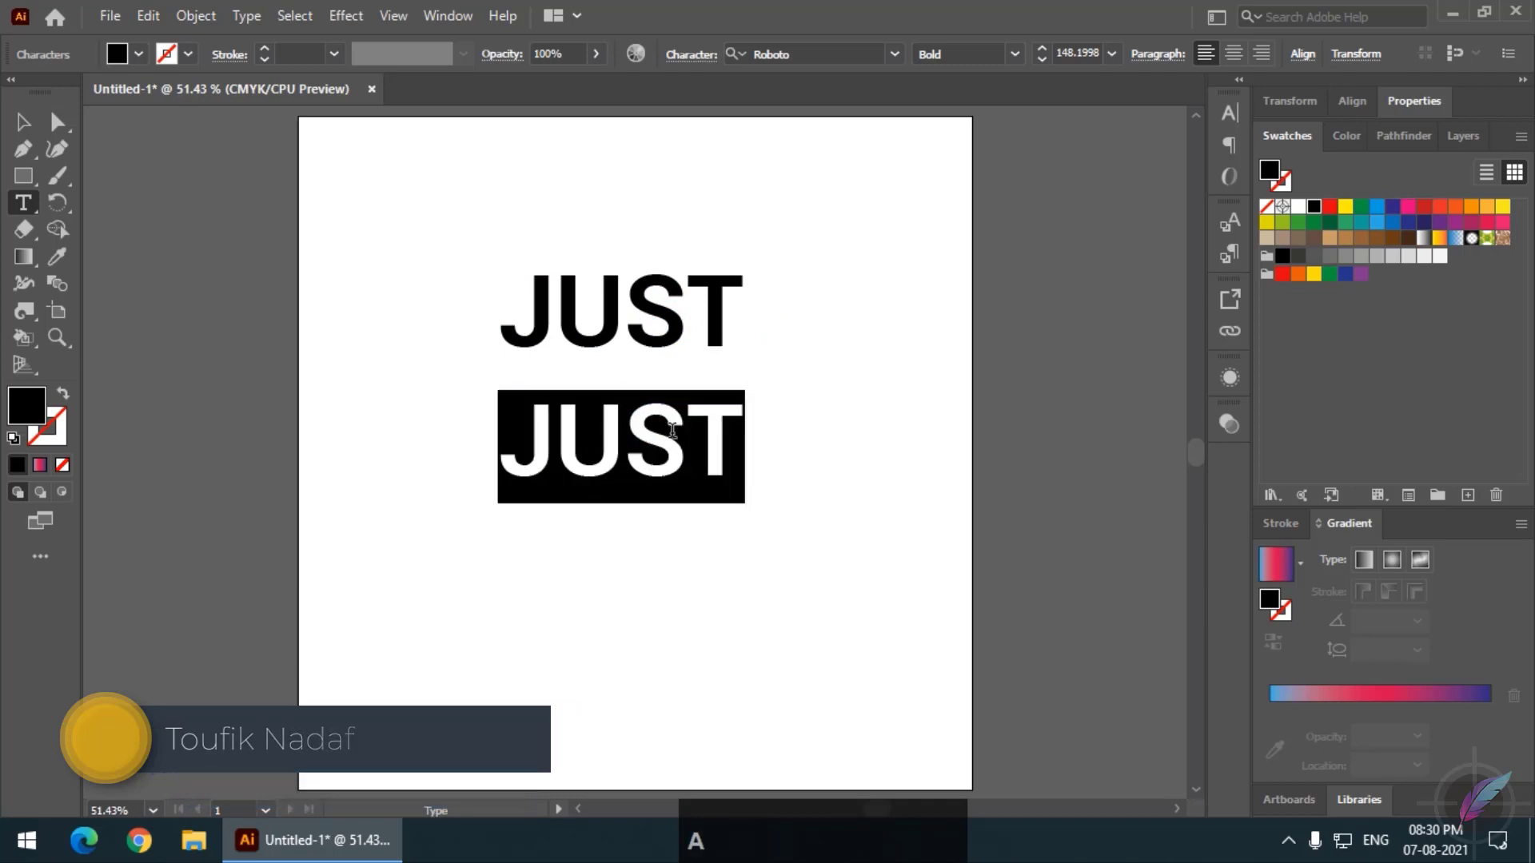
key(shift+b)
key(shift+e)
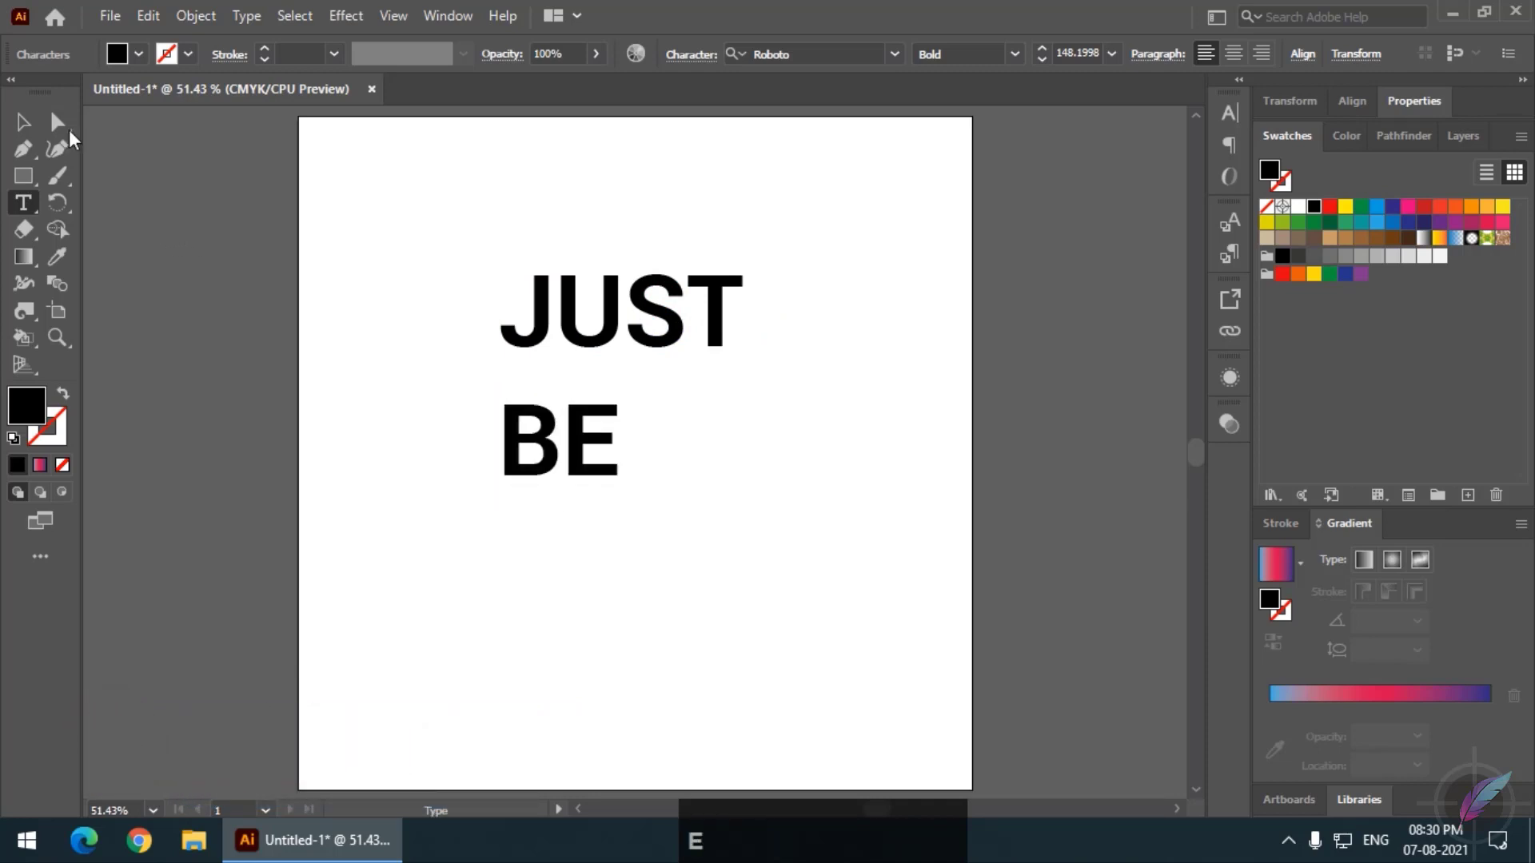
click(32, 136)
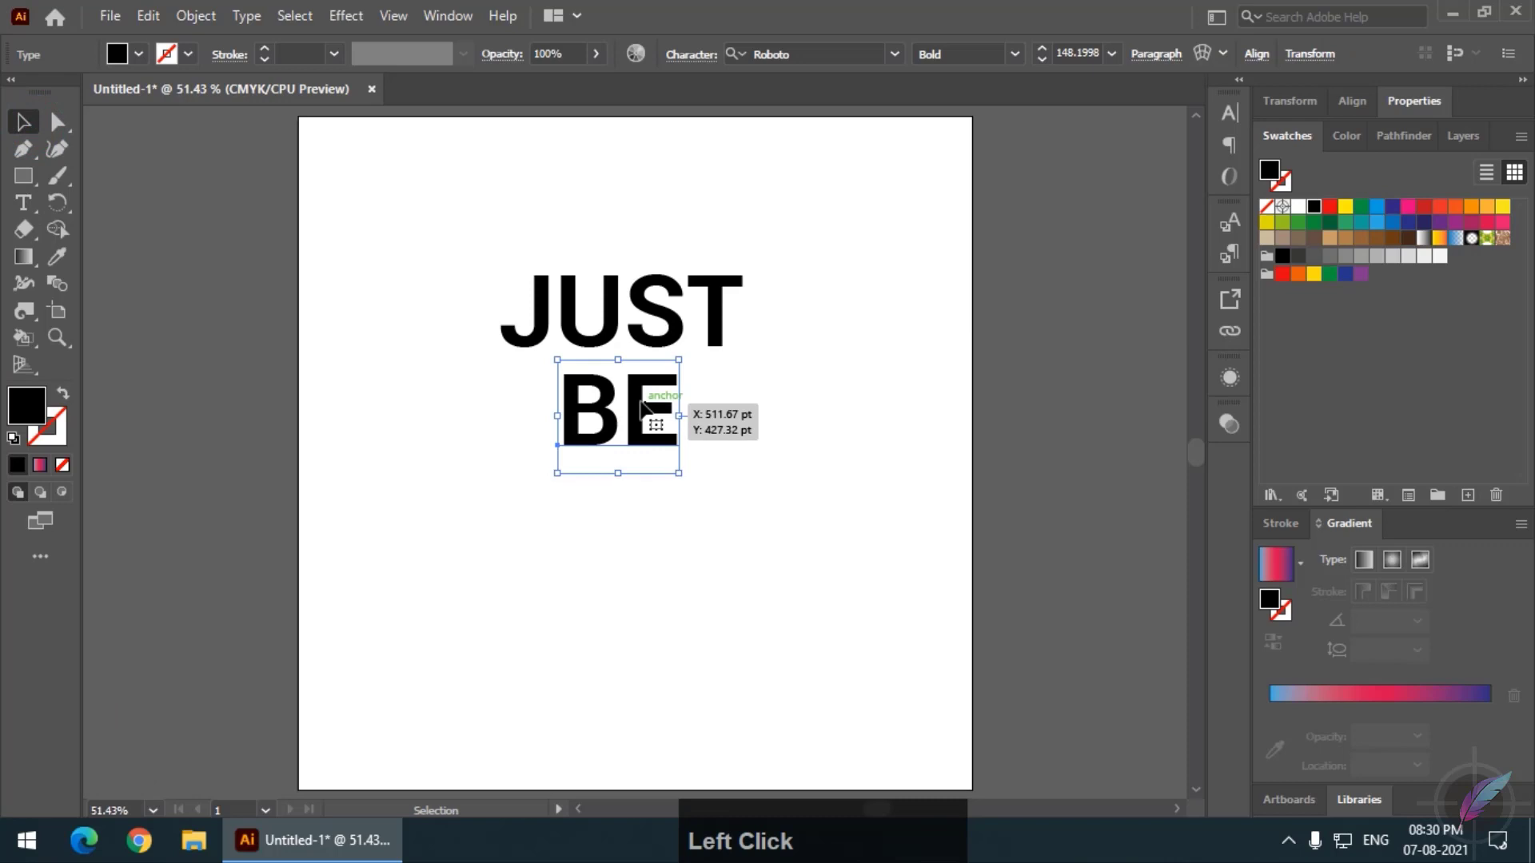
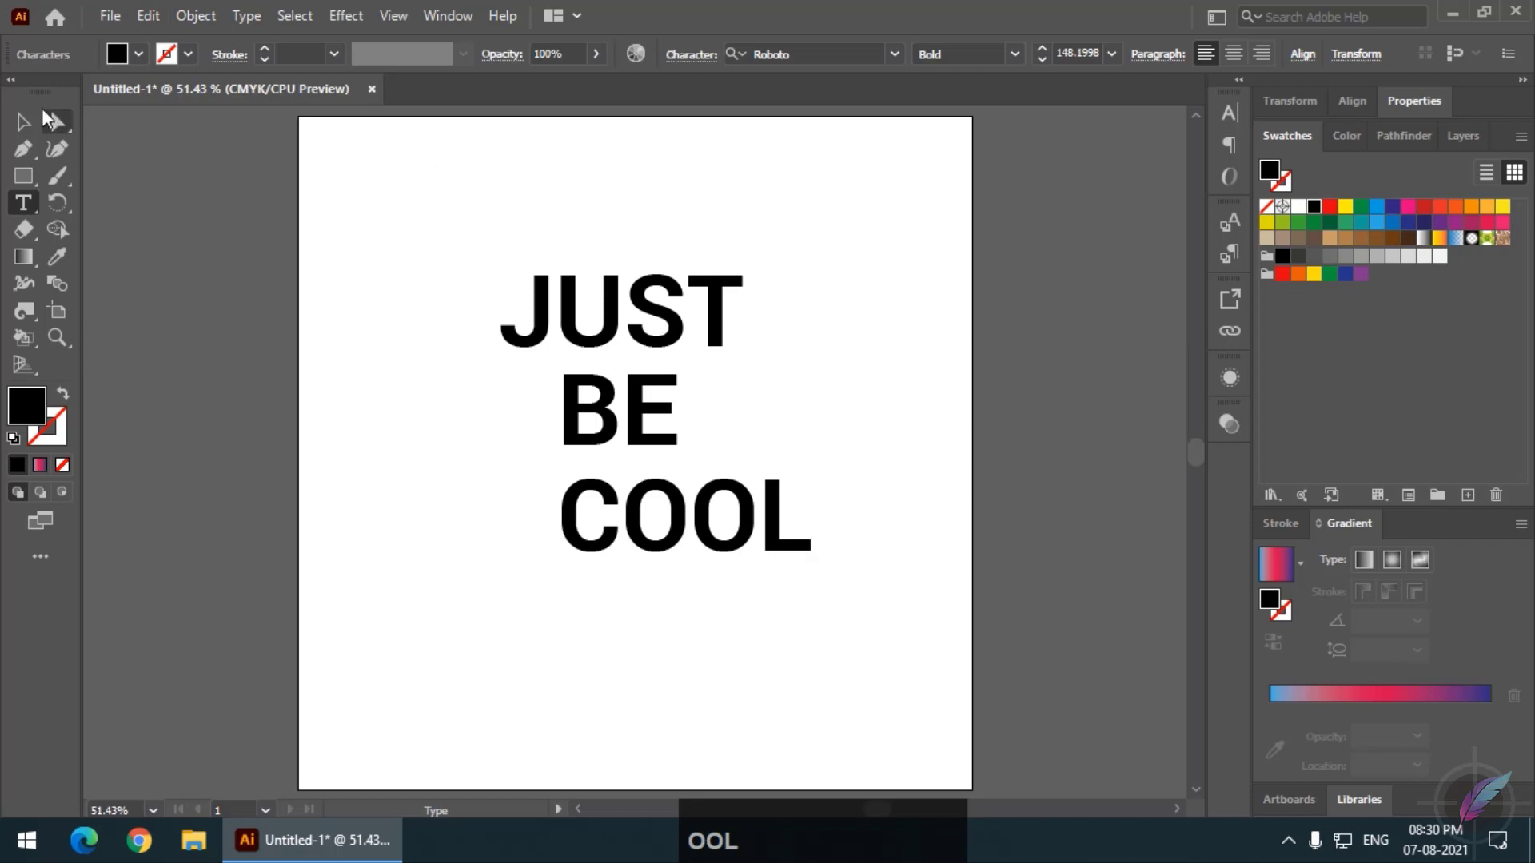
- Place COOL below BE and space the three stacked lines JUST, BE, COOL evenly
click(25, 125)
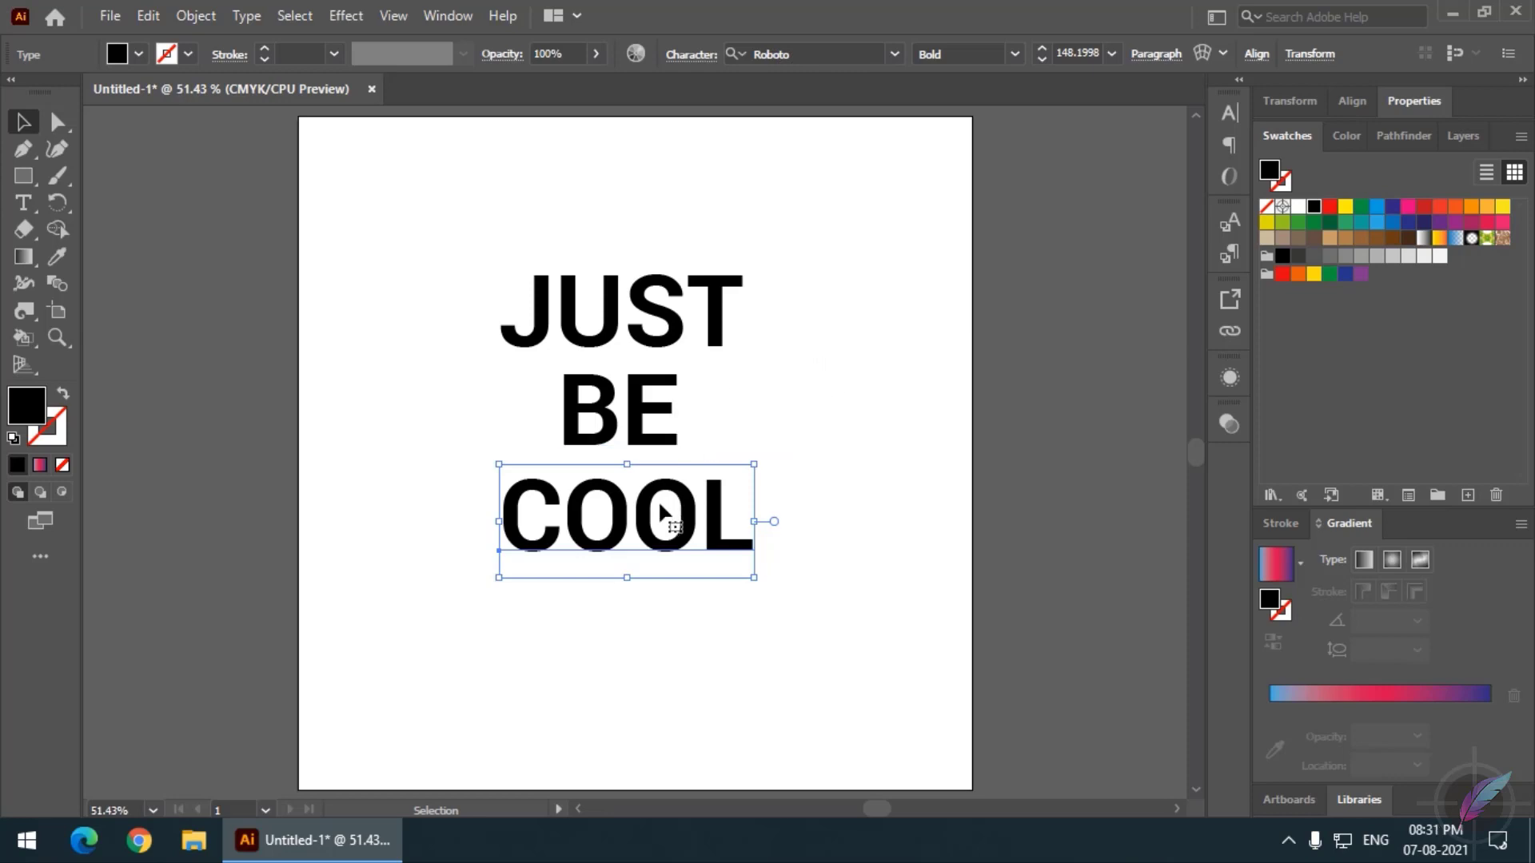
click(686, 496)
click(661, 415)
click(678, 335)
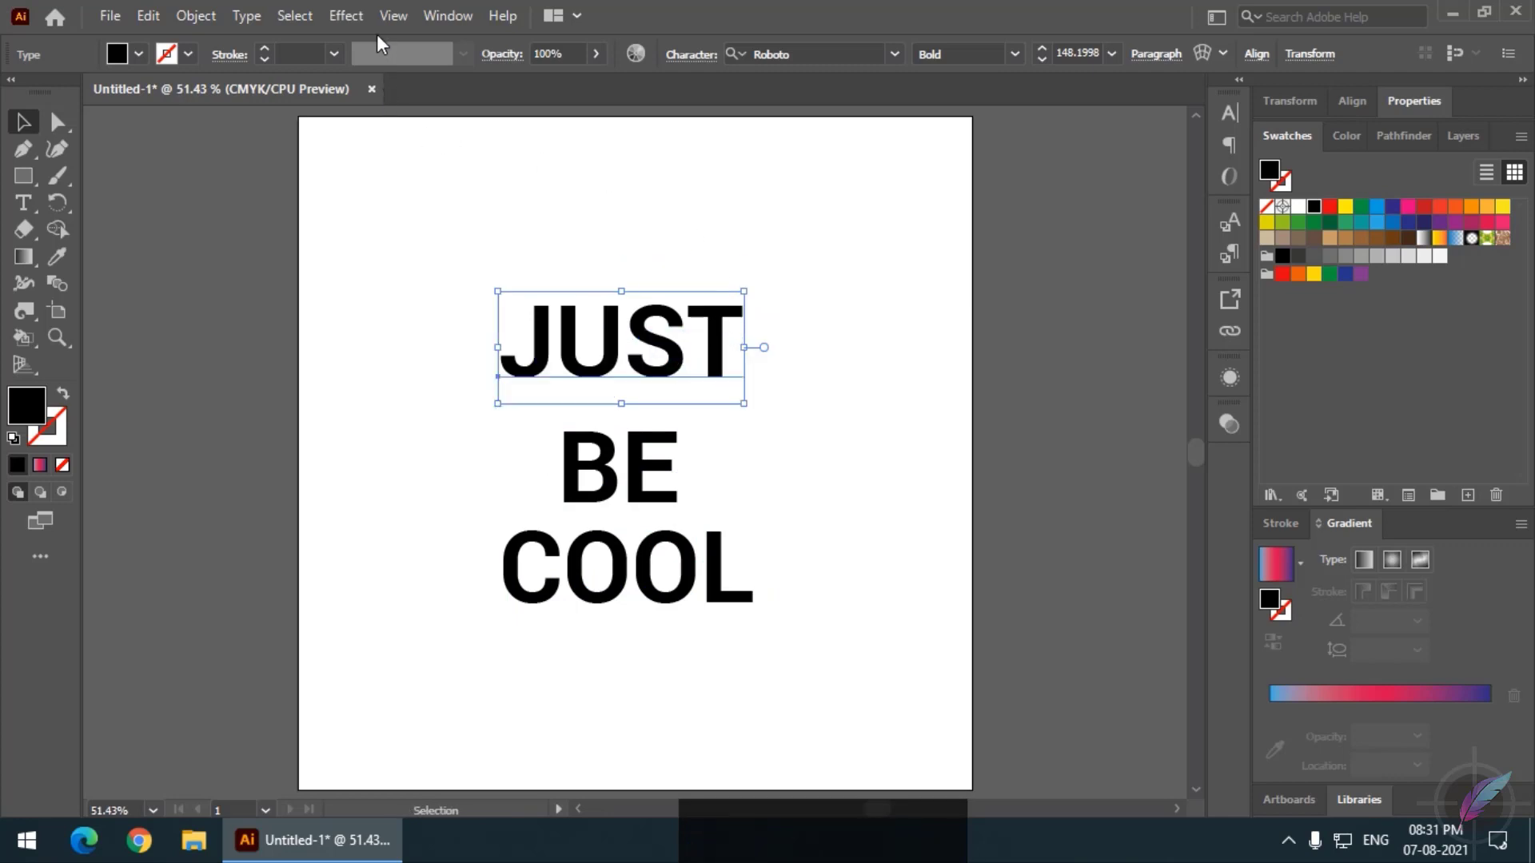
- Apply a 3D Rotate effect with an Isometric Left preset to JUST
click(356, 20)
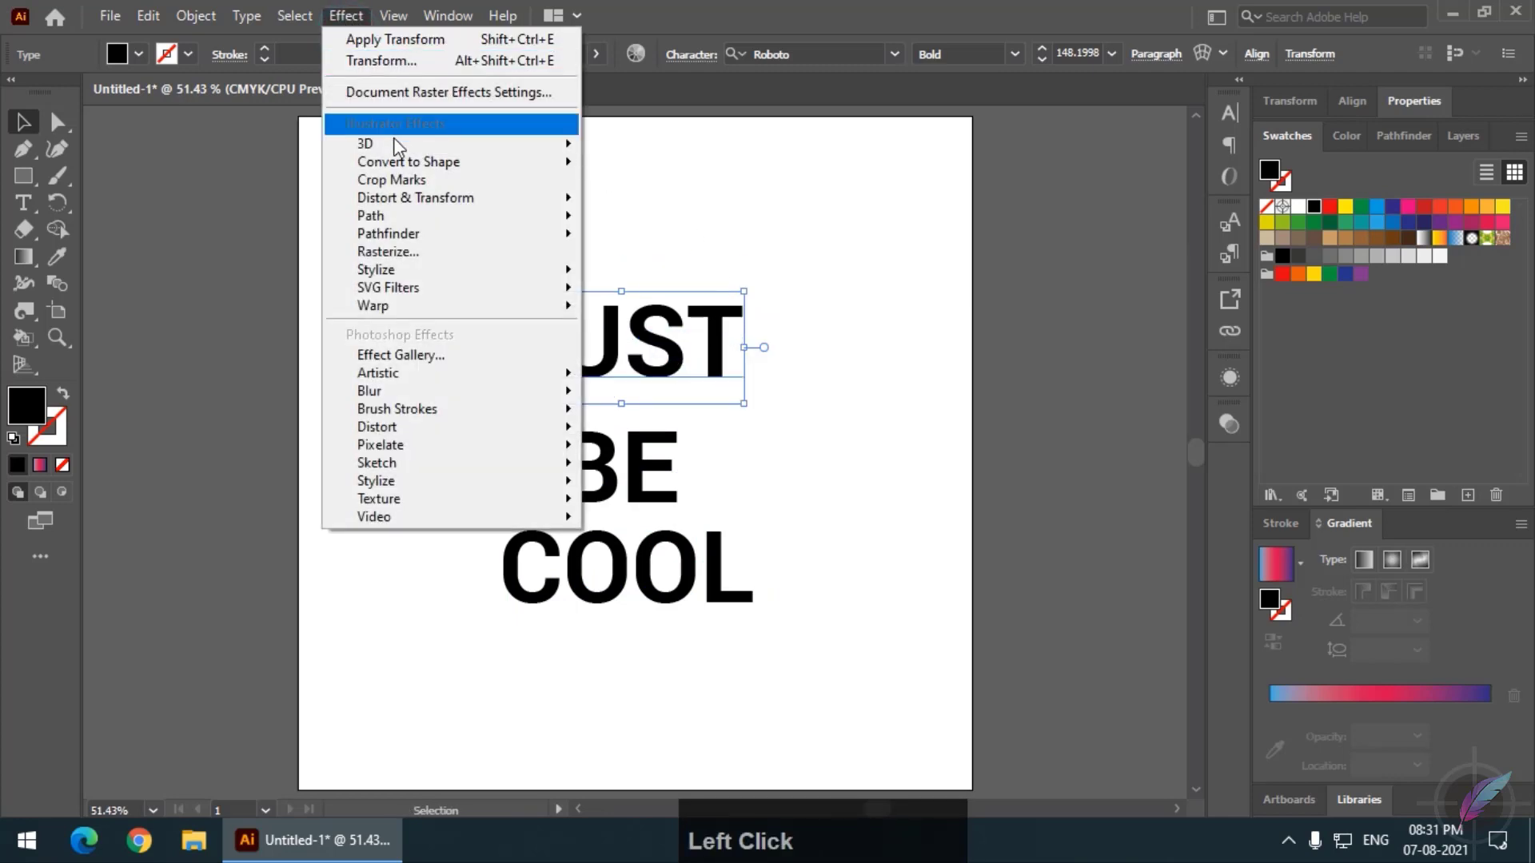
click(703, 198)
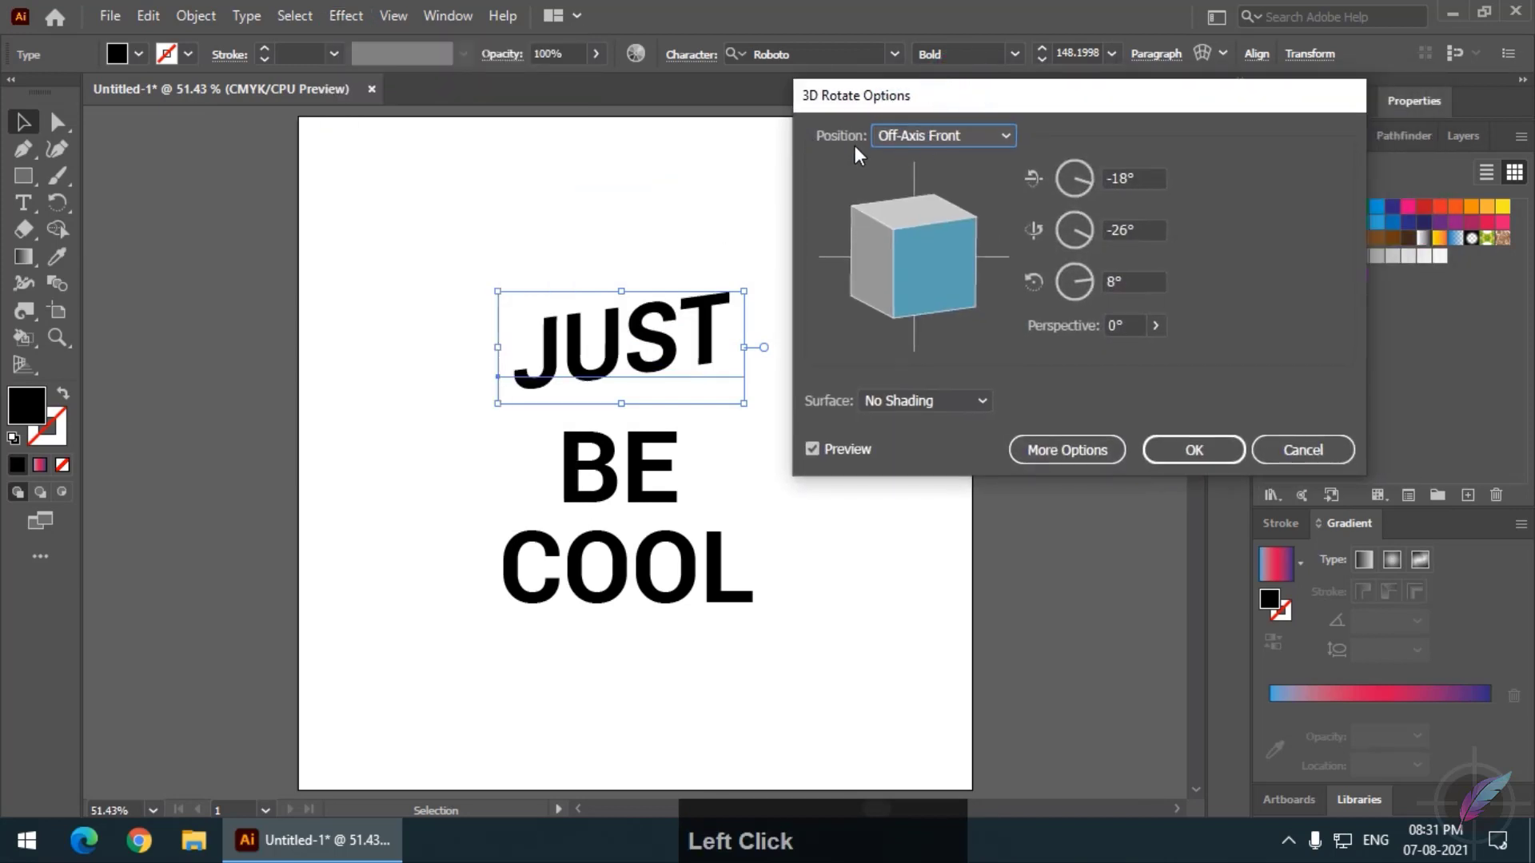
click(955, 150)
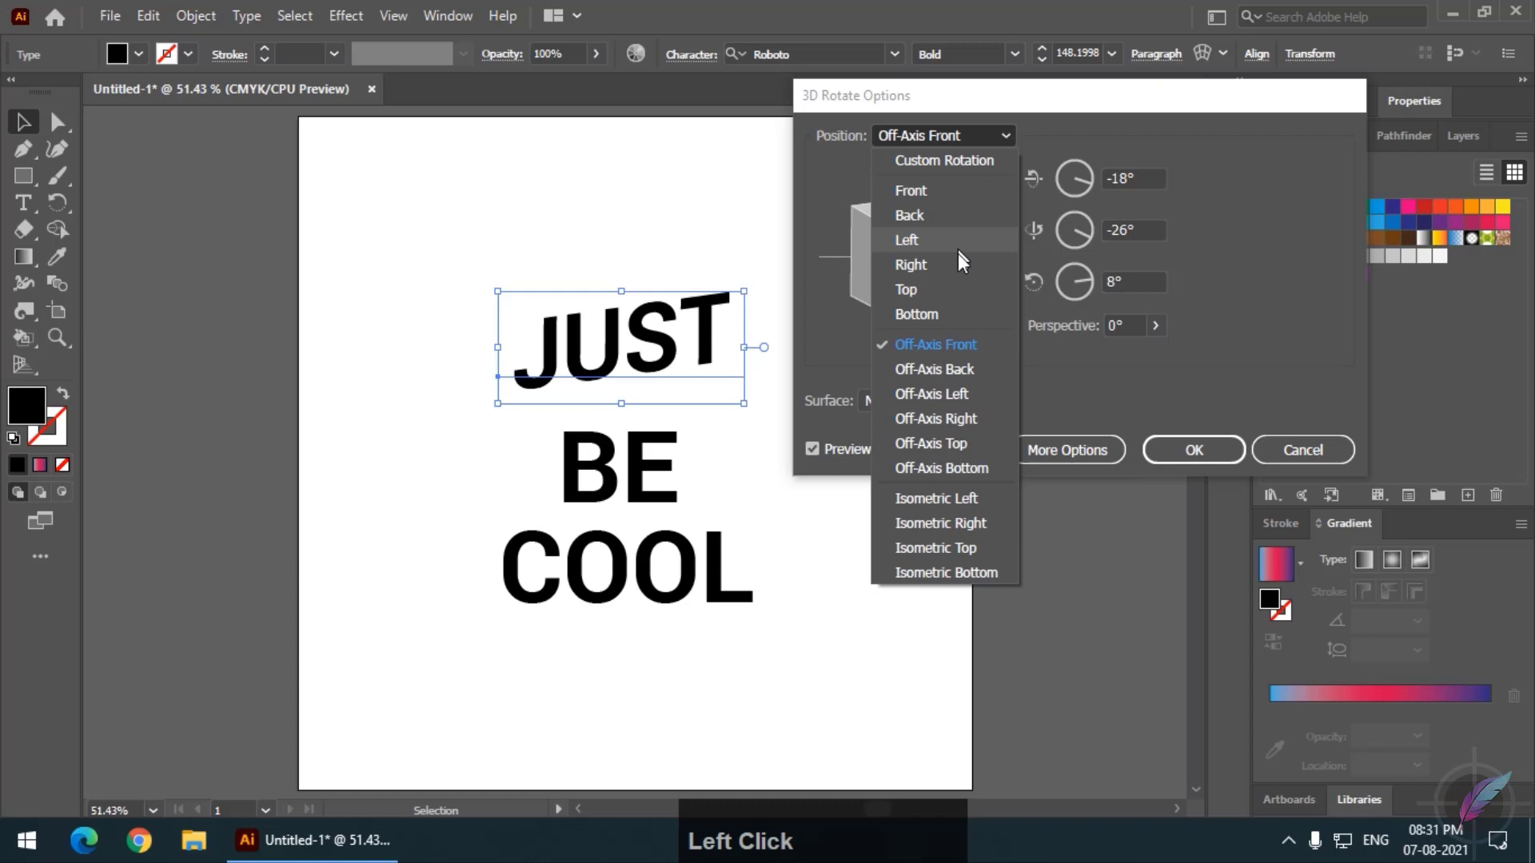
click(963, 563)
click(1197, 459)
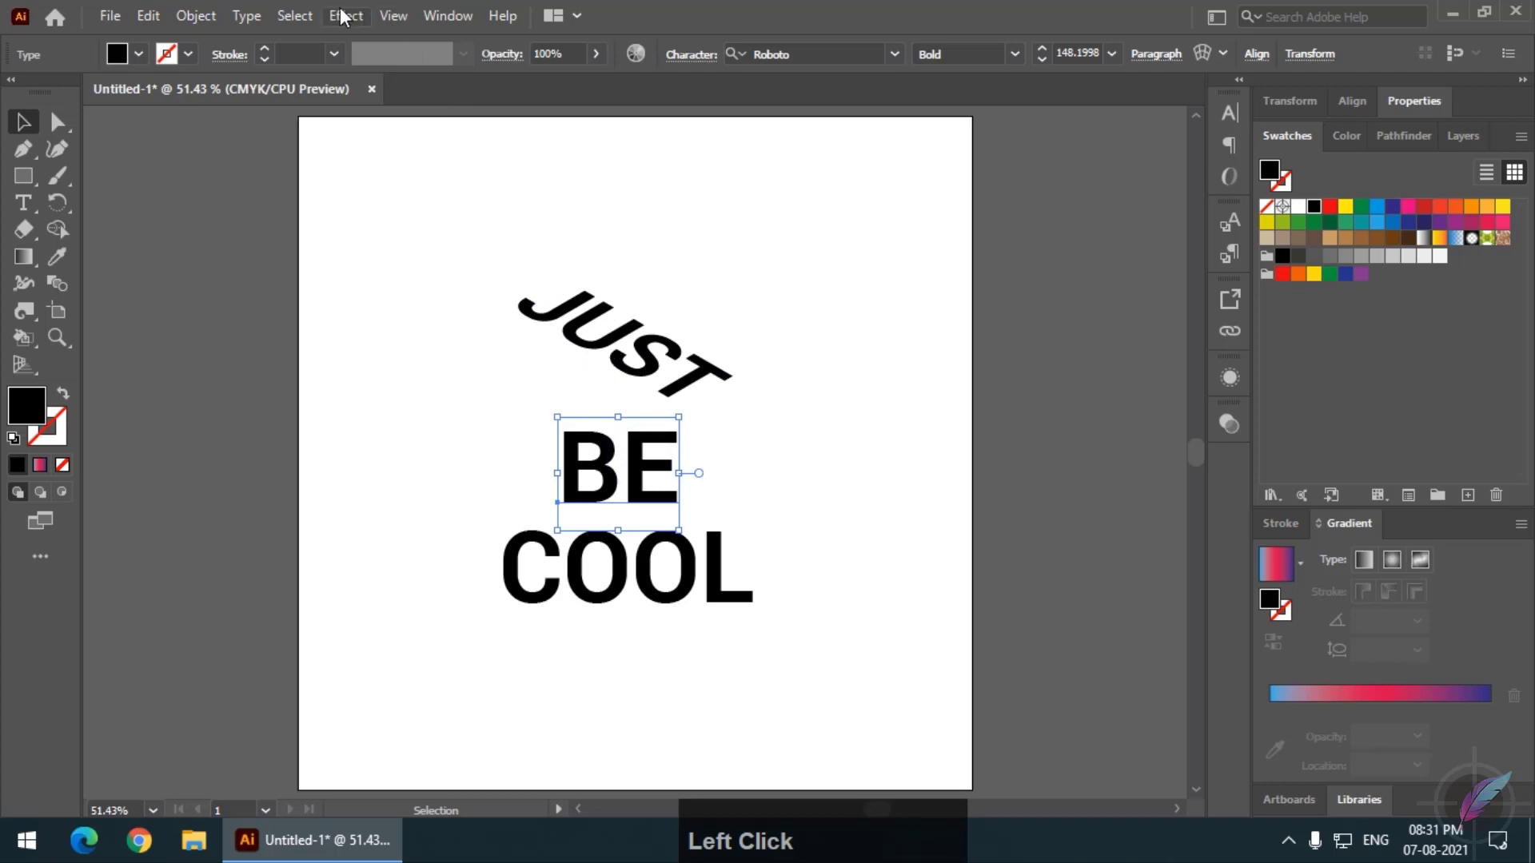
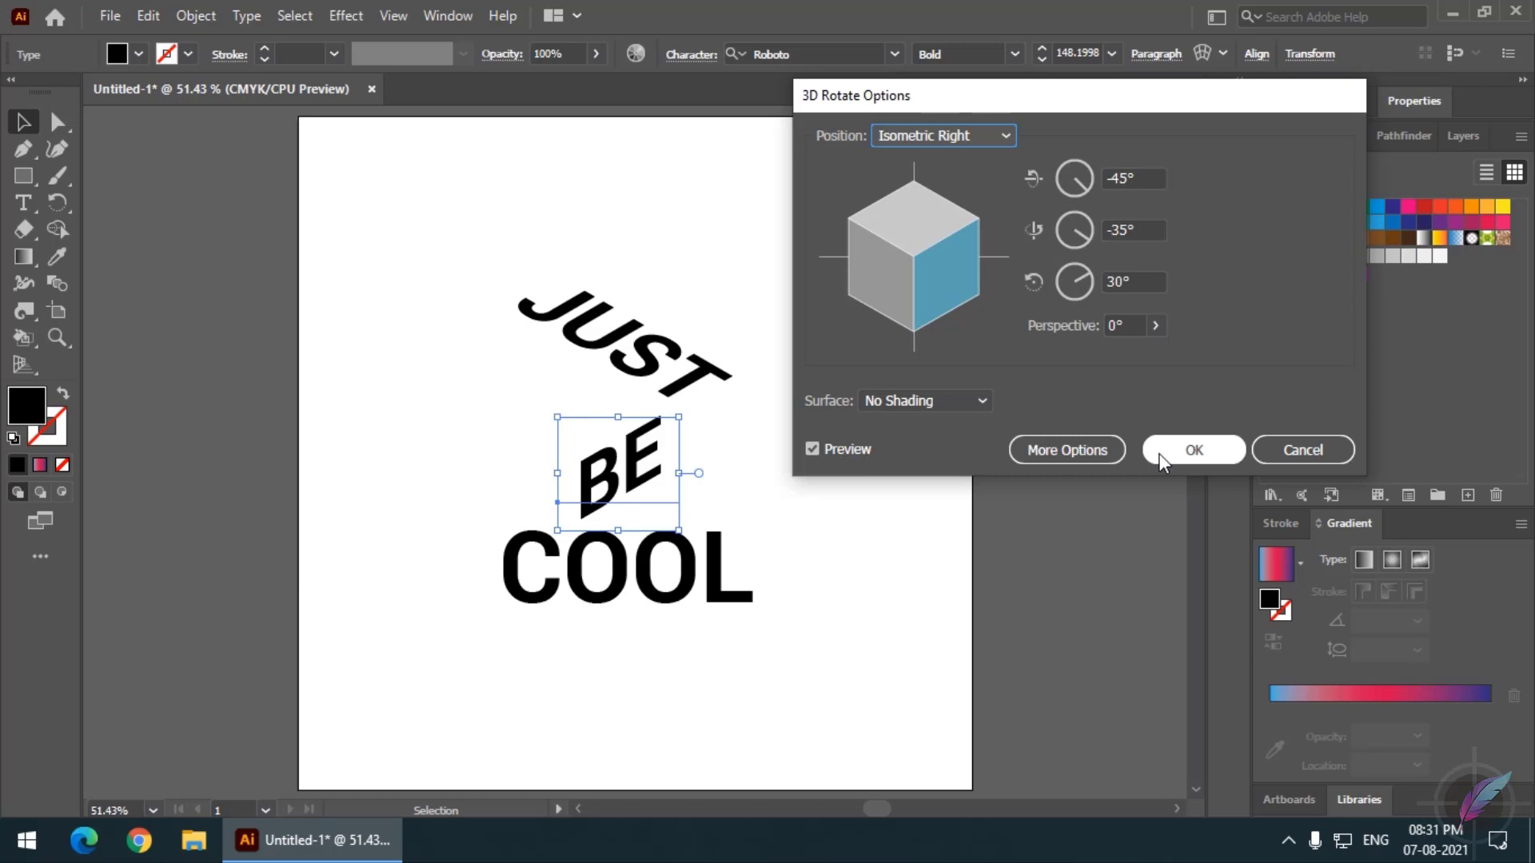
- Rotate BE to Isometric Right and COOL to Isometric Left
click(1168, 457)
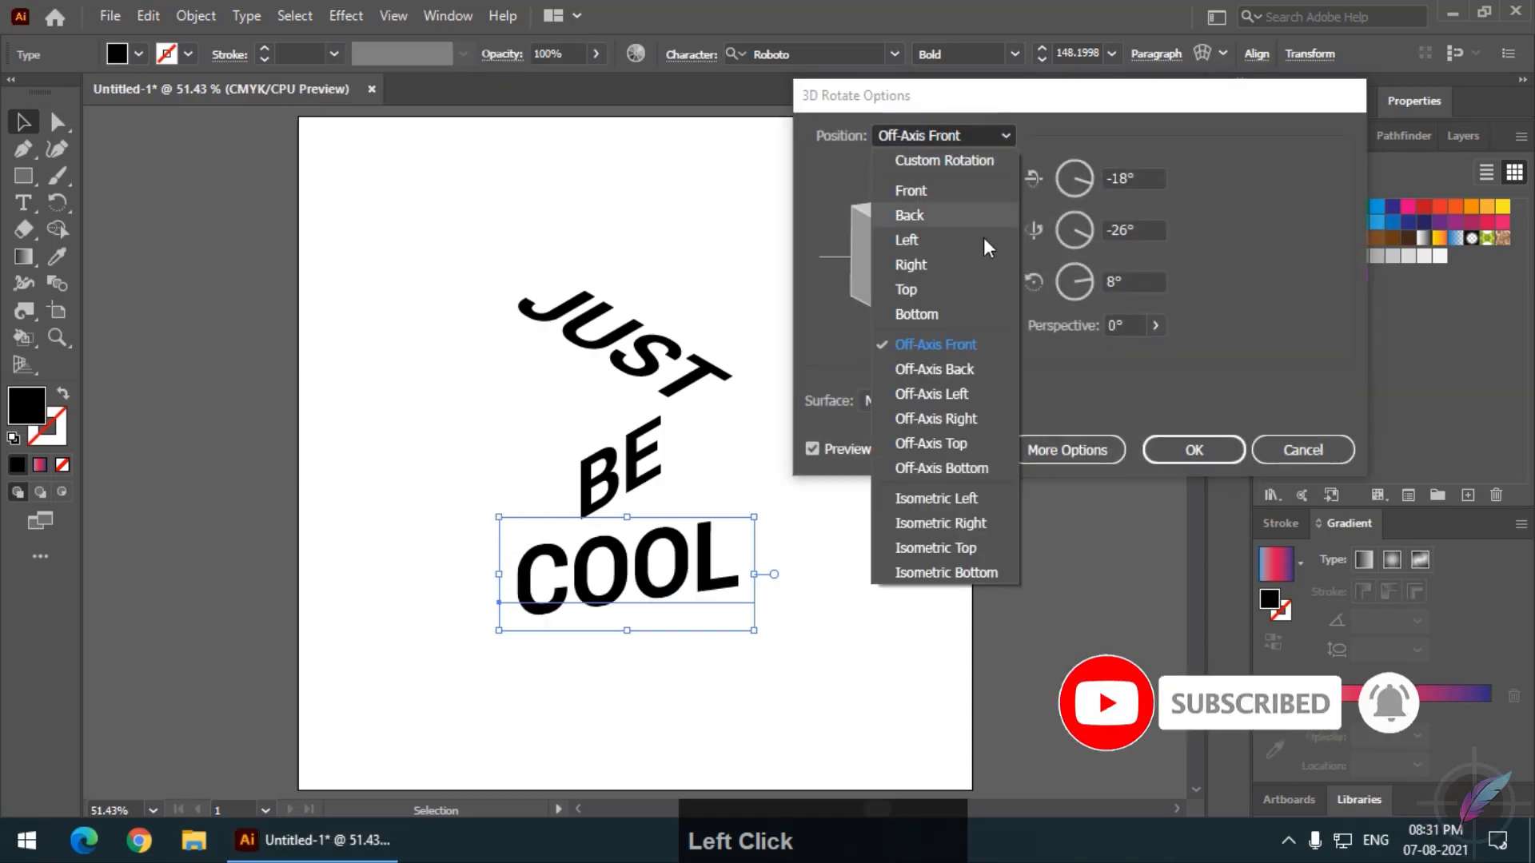
click(977, 505)
- Drag COOL up beside BE and nudge BE and JUST so the slanted words interlock
drag(1215, 464, 589, 487)
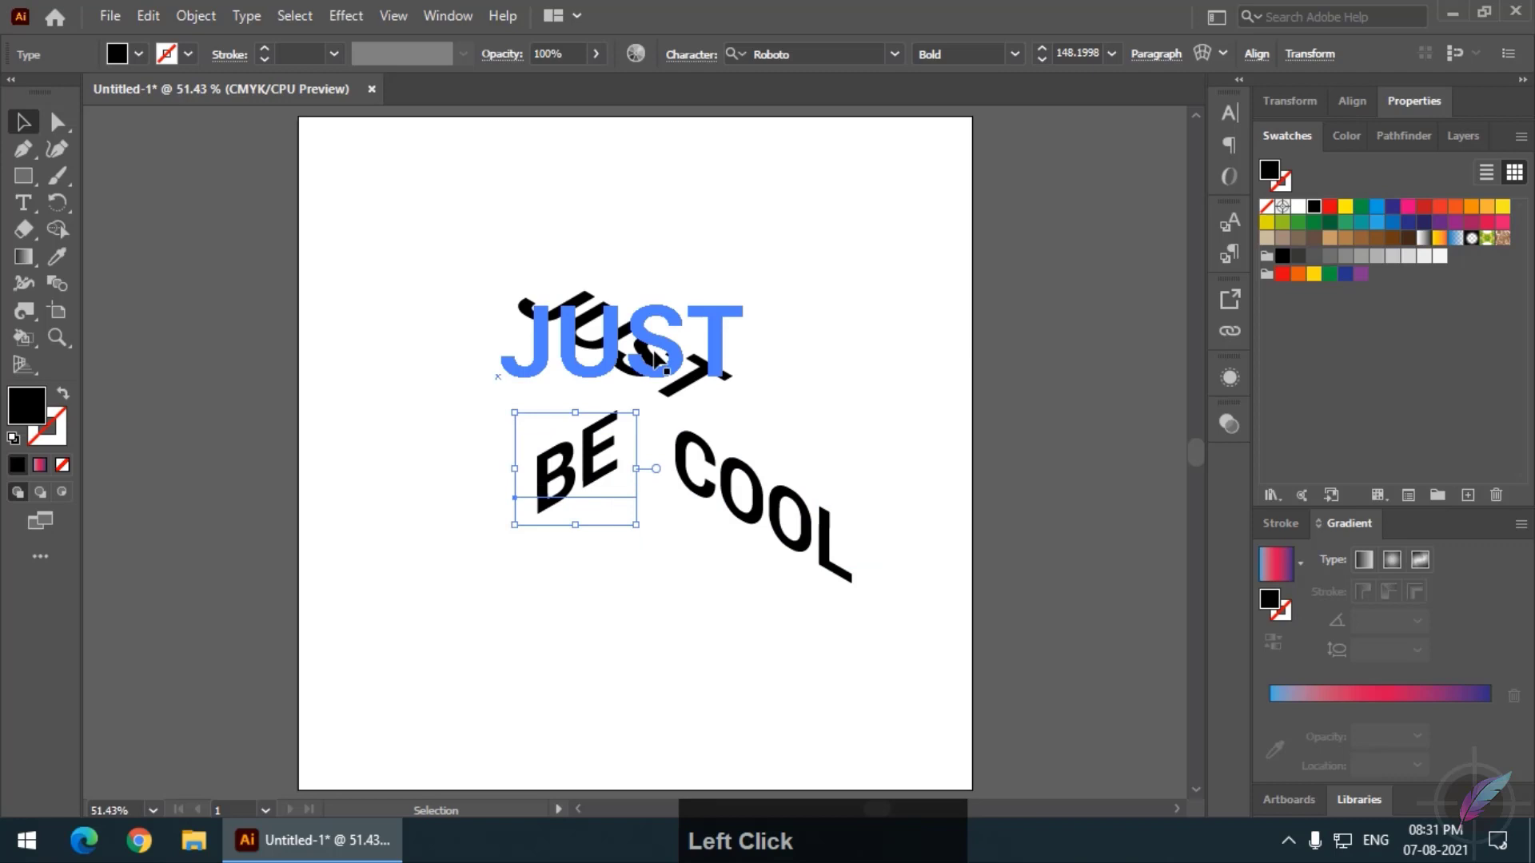
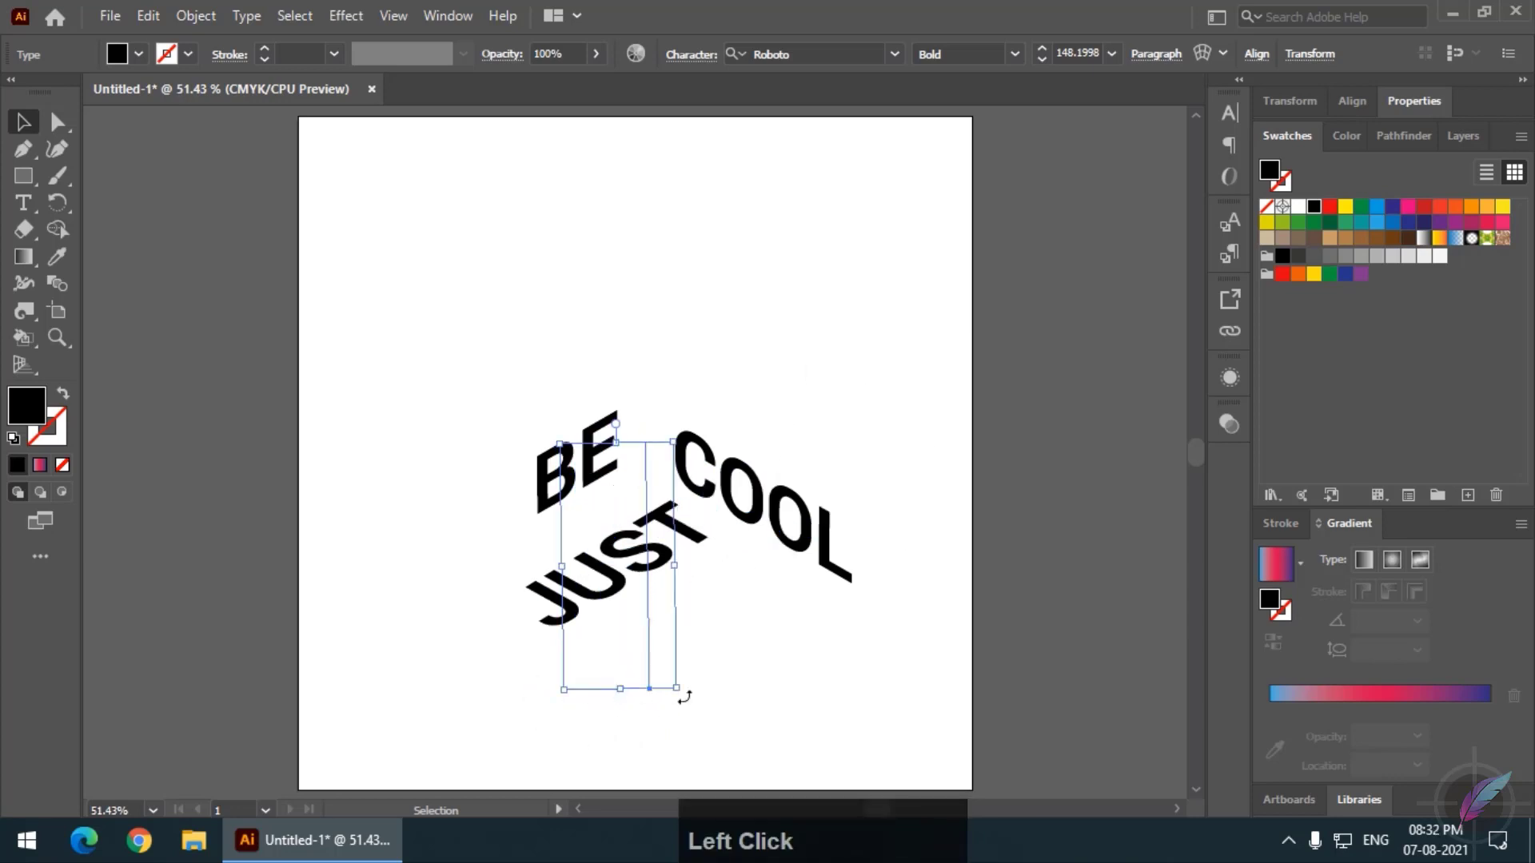
key(Up)
click(600, 333)
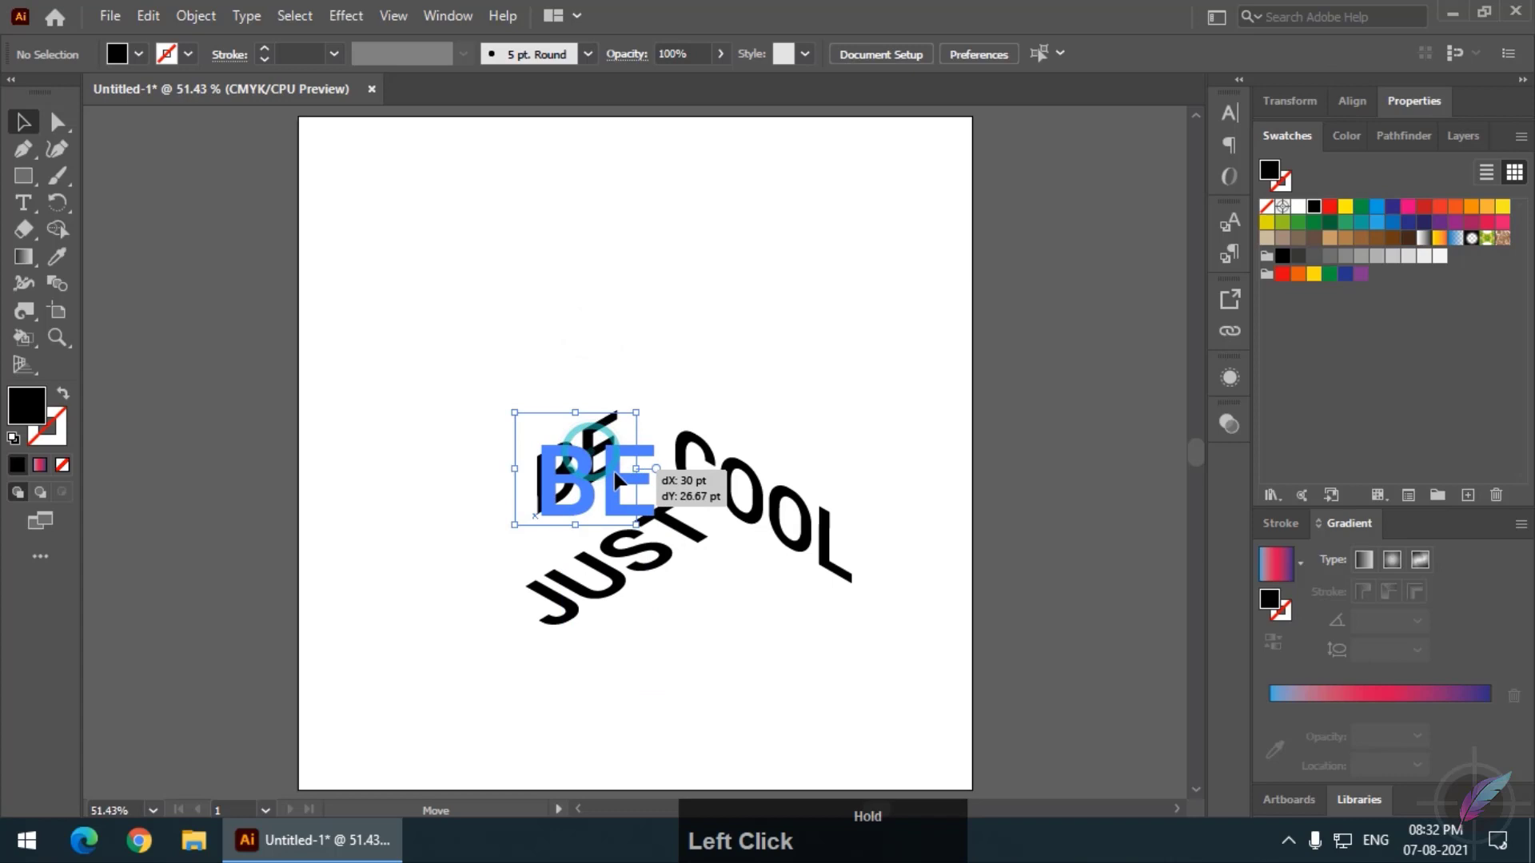
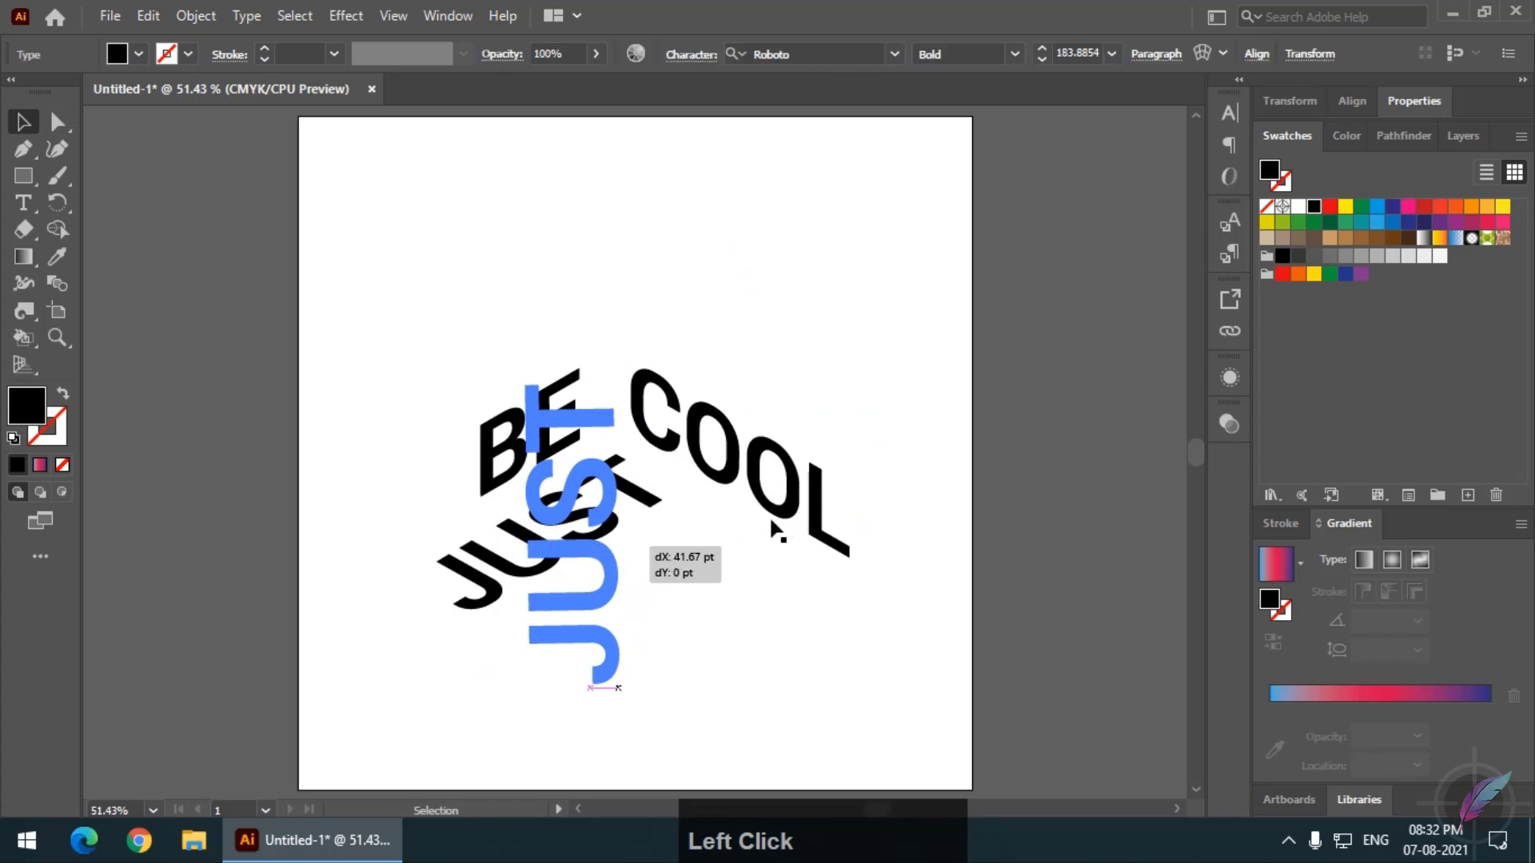
key(Left)
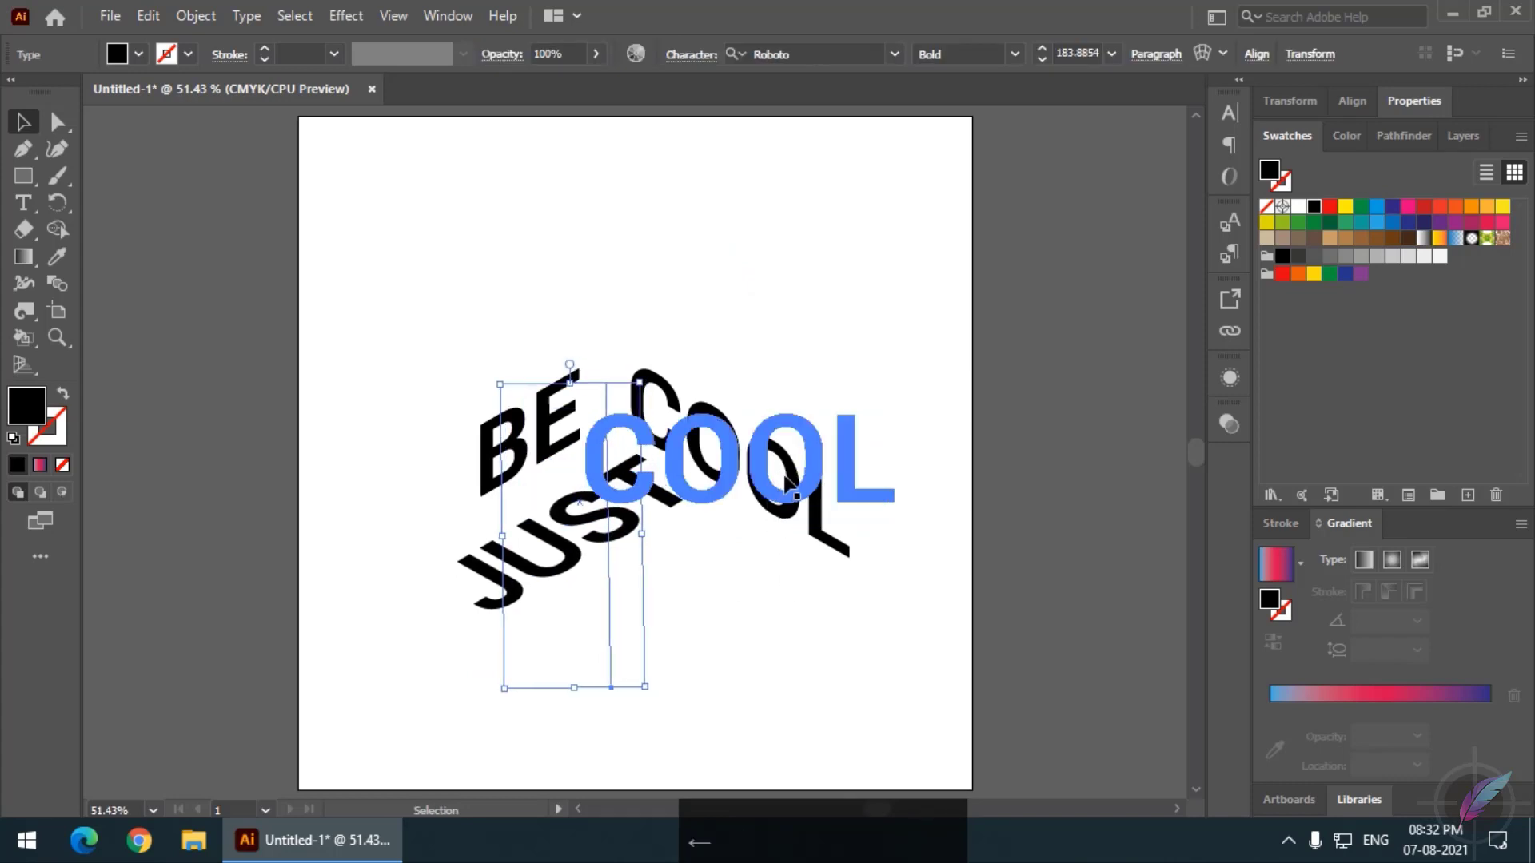
click(841, 289)
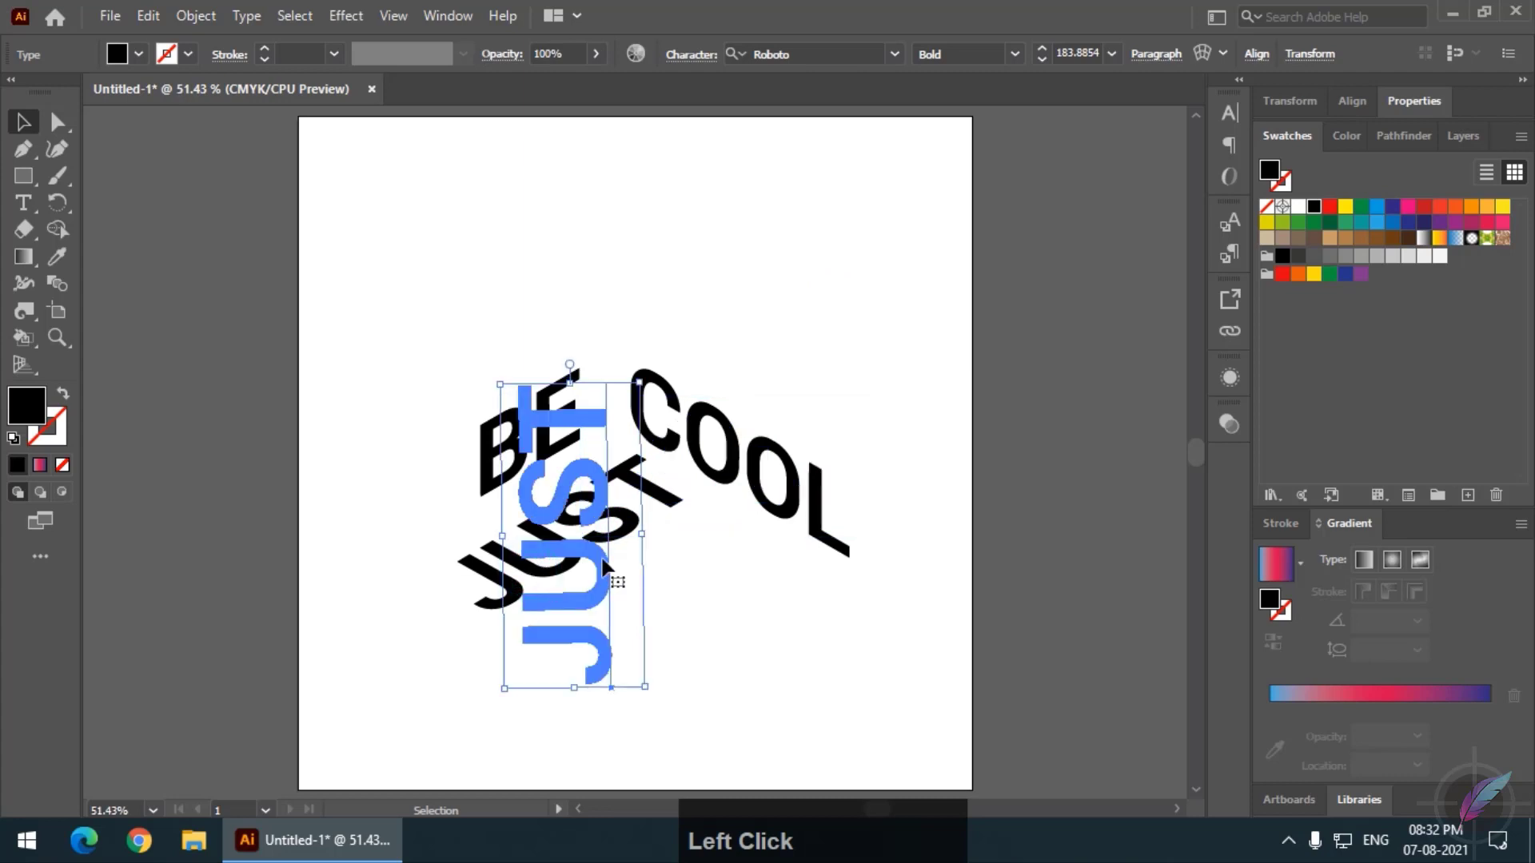
- Give JUST a white 1.3 pt stroke
click(196, 56)
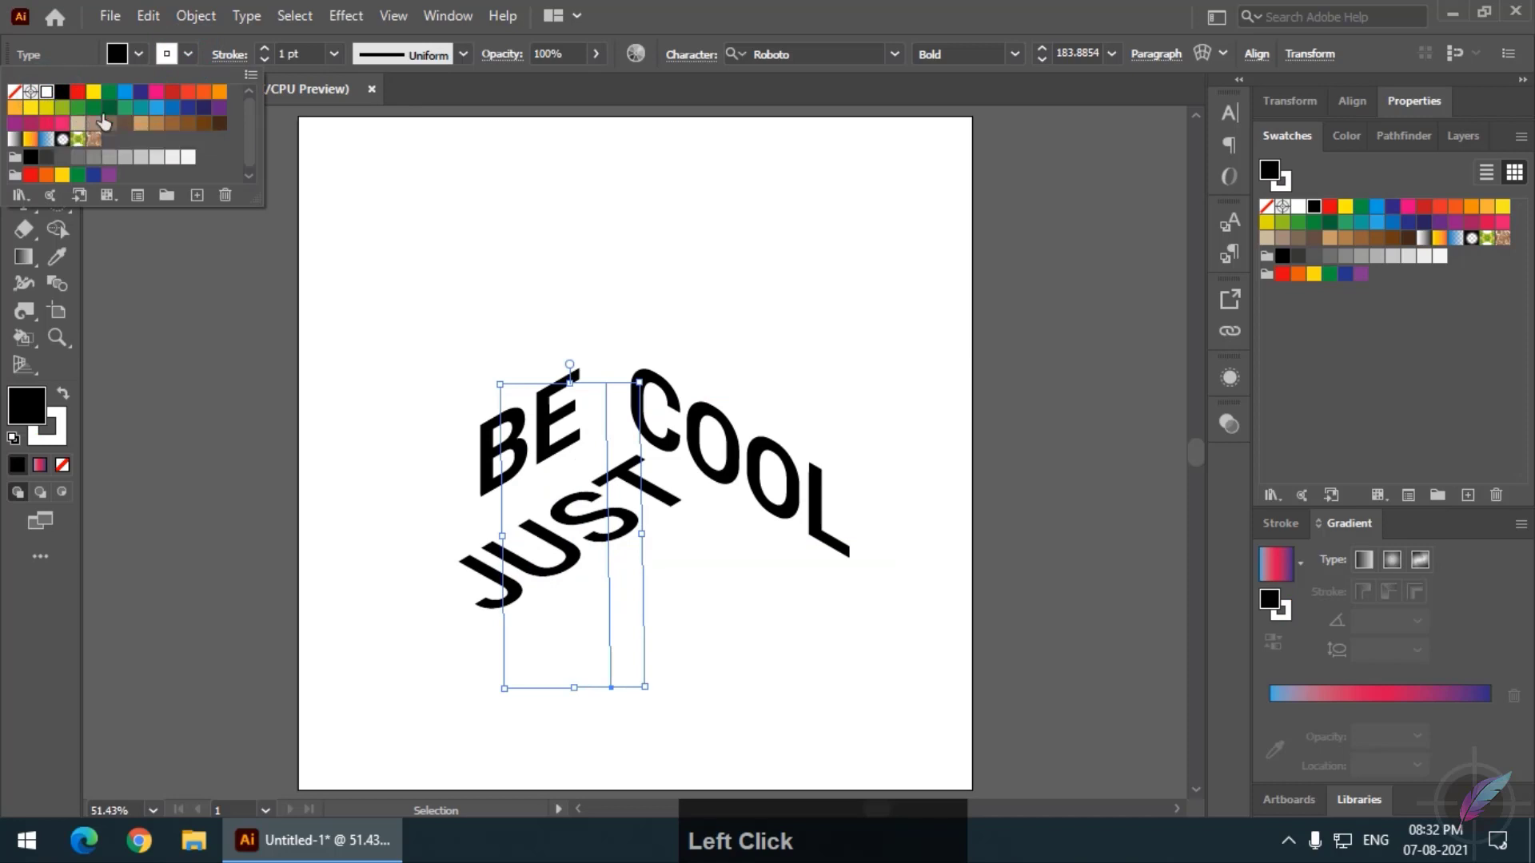
click(65, 135)
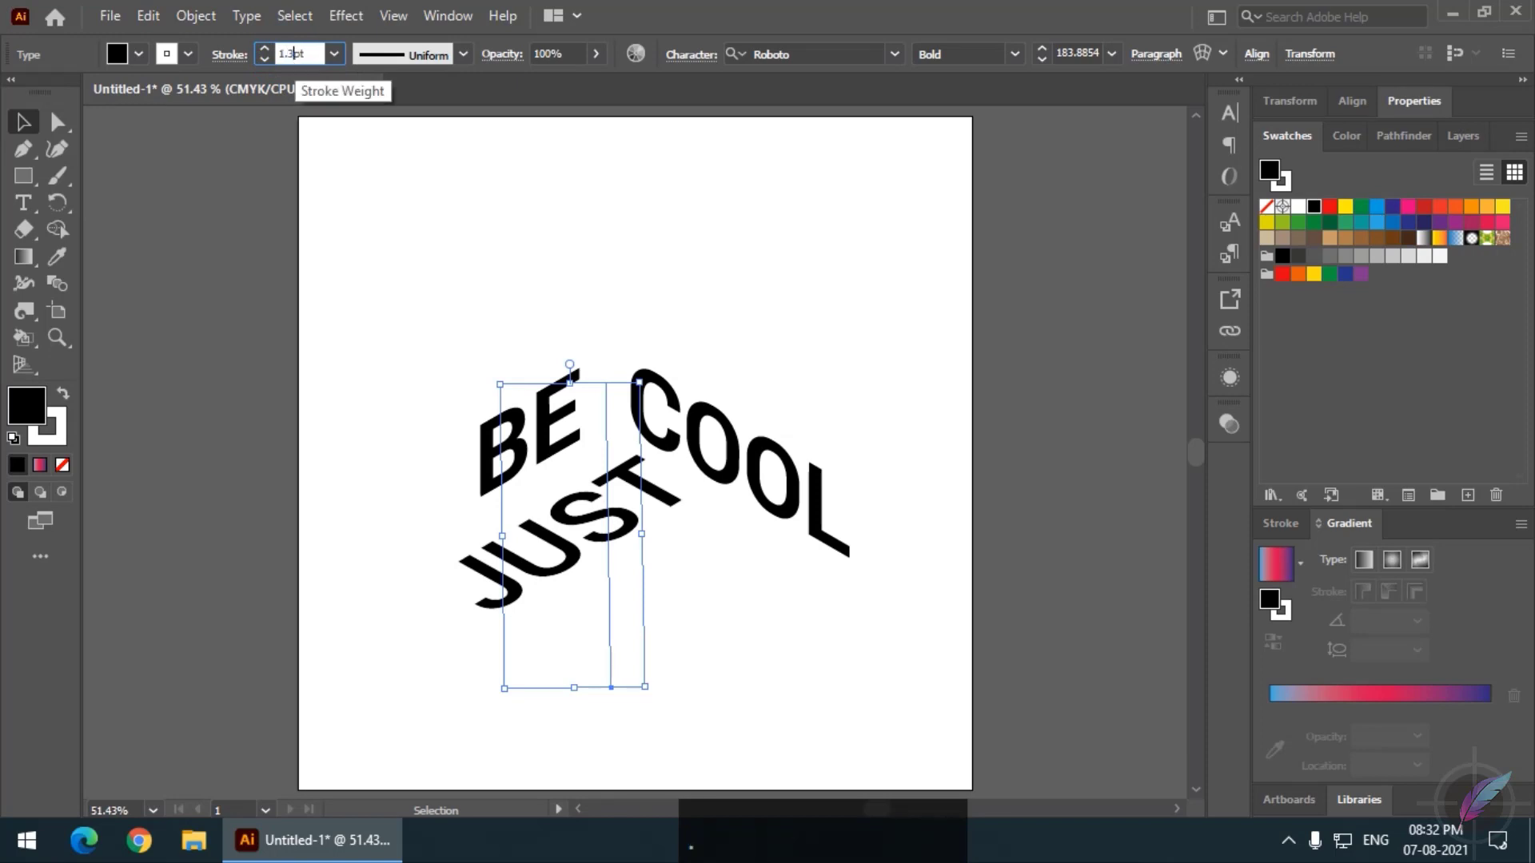
key(Return)
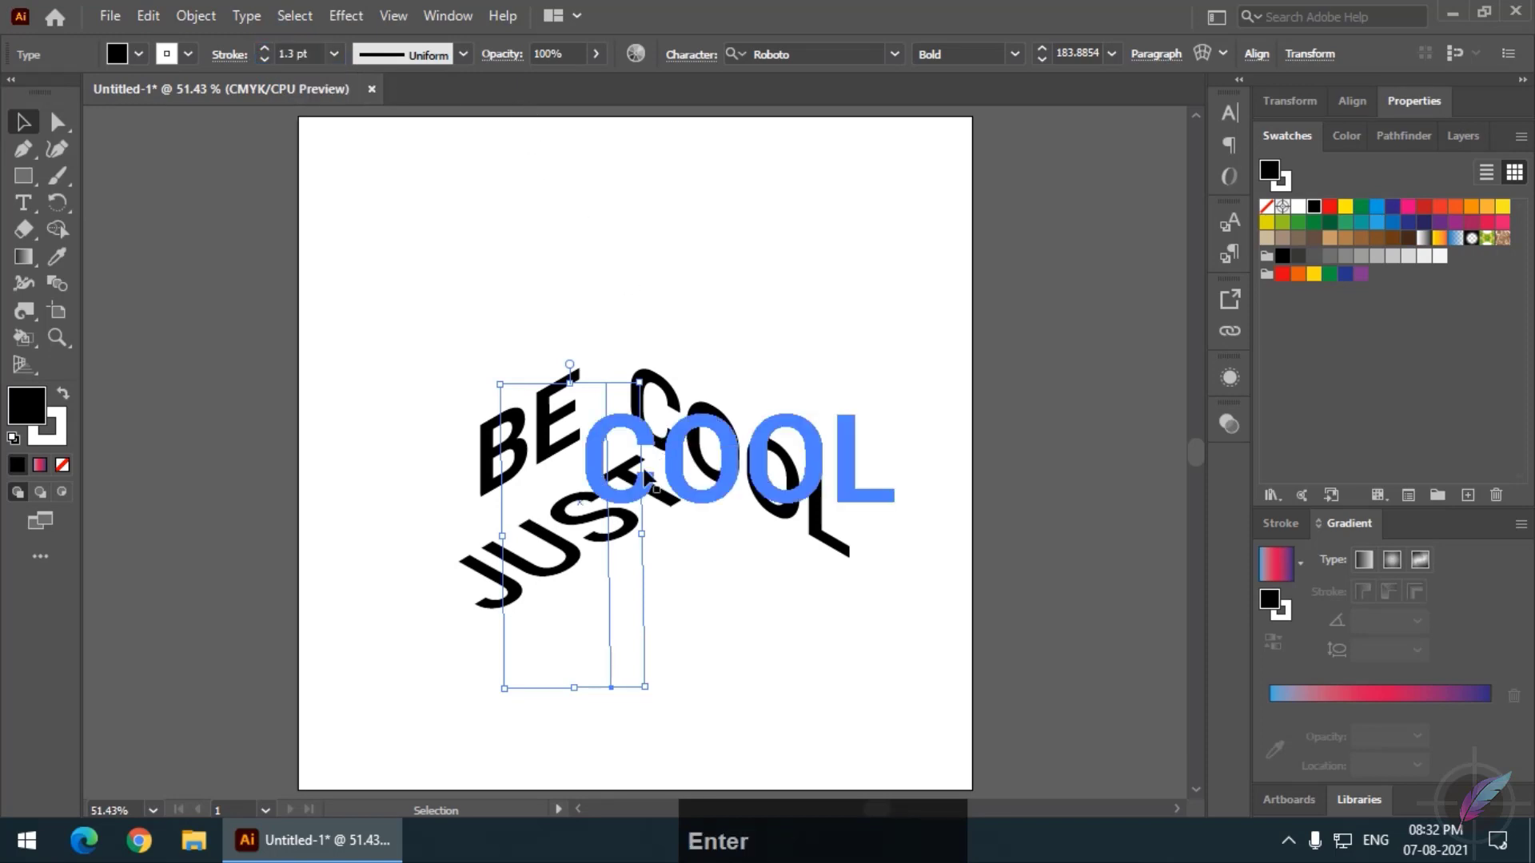
- Apply the same white 1.3 pt stroke to COOL and BE
click(766, 439)
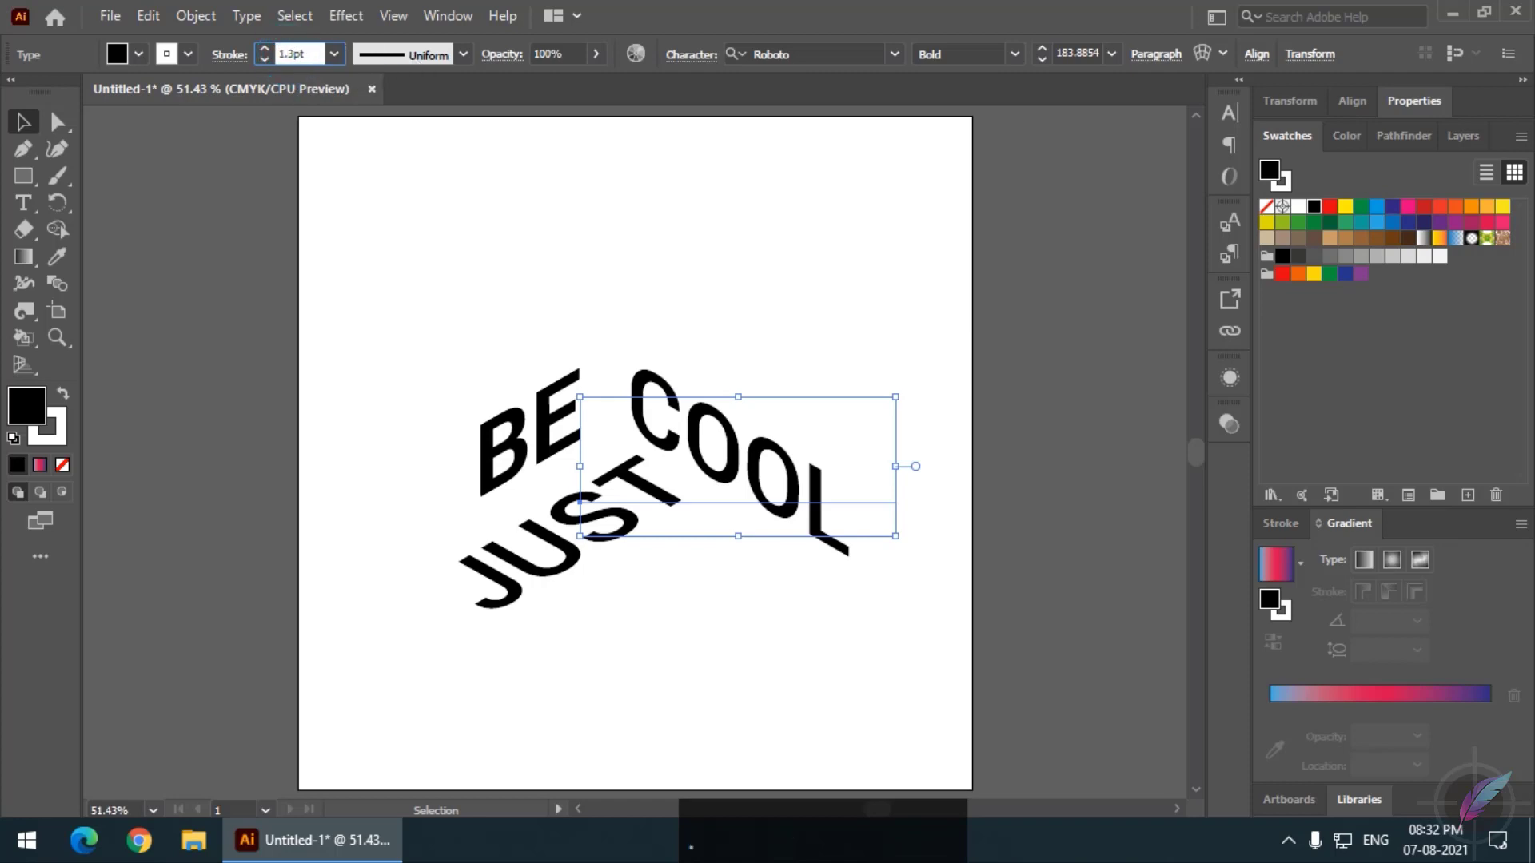
key(Return)
click(530, 461)
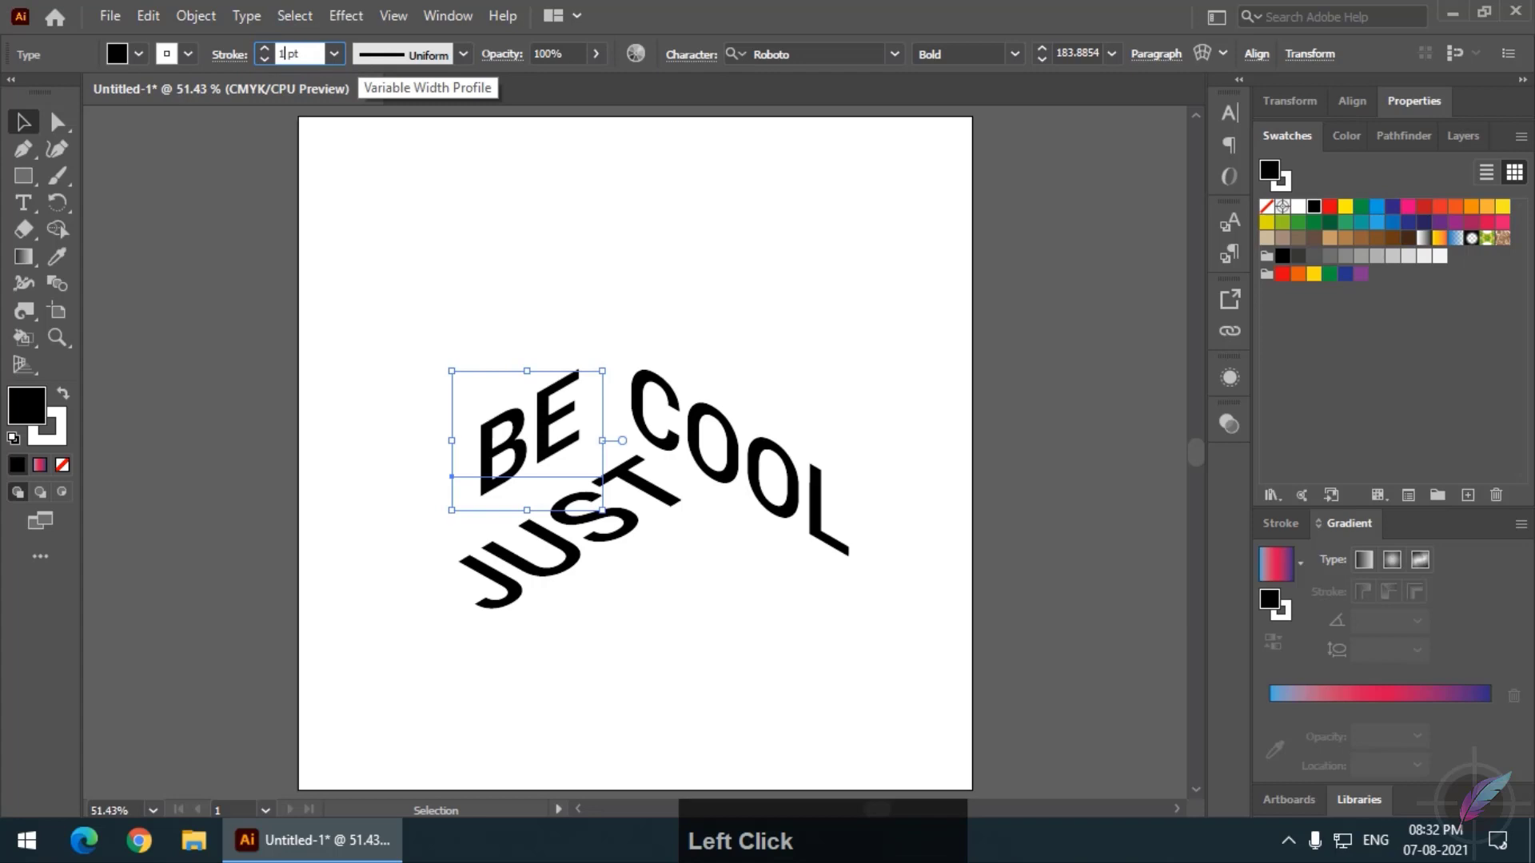
key(Return)
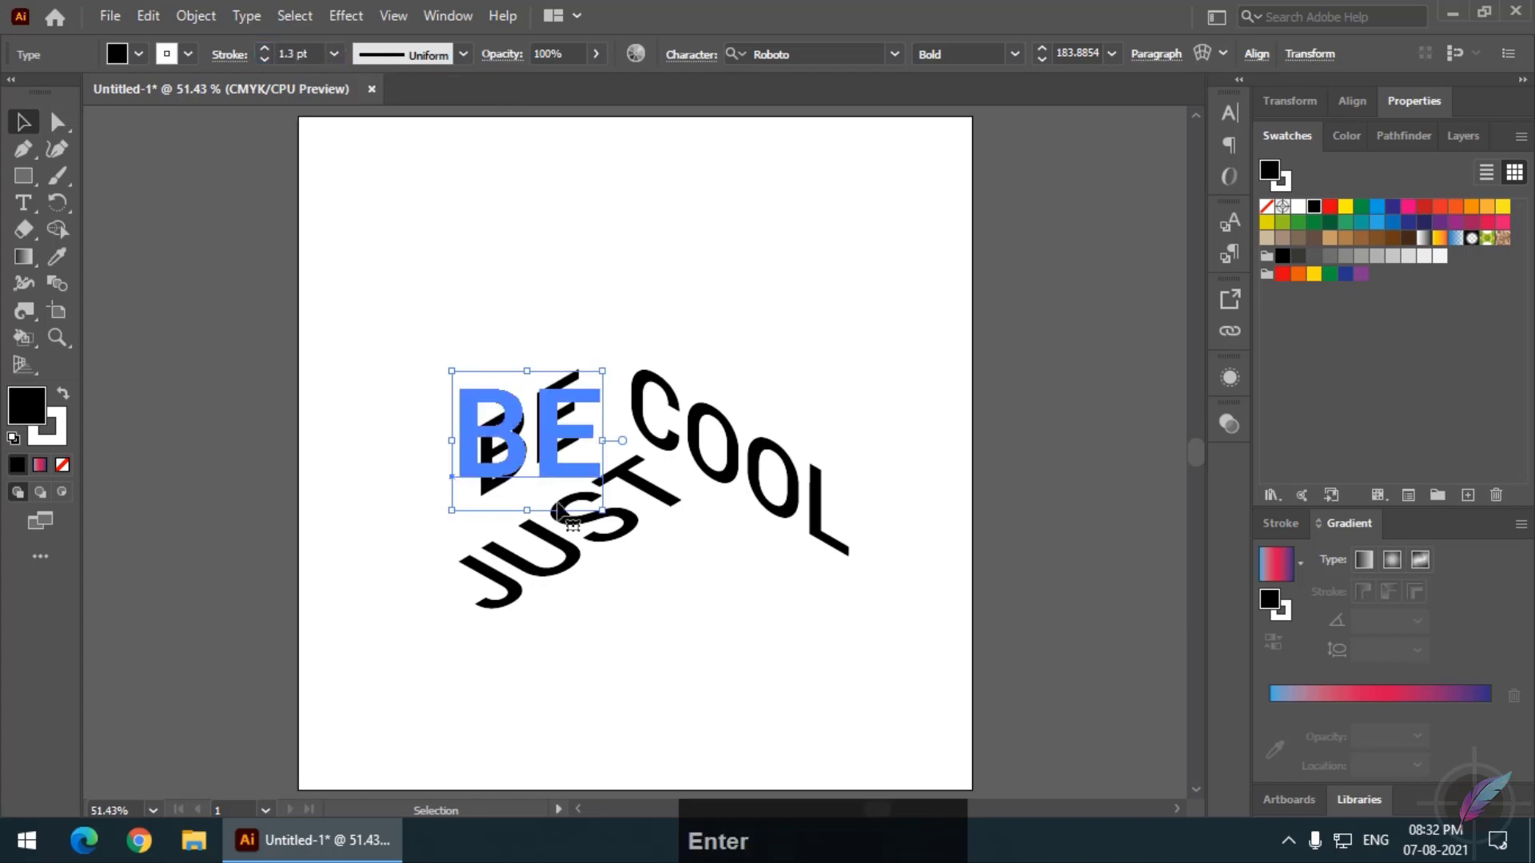
click(638, 526)
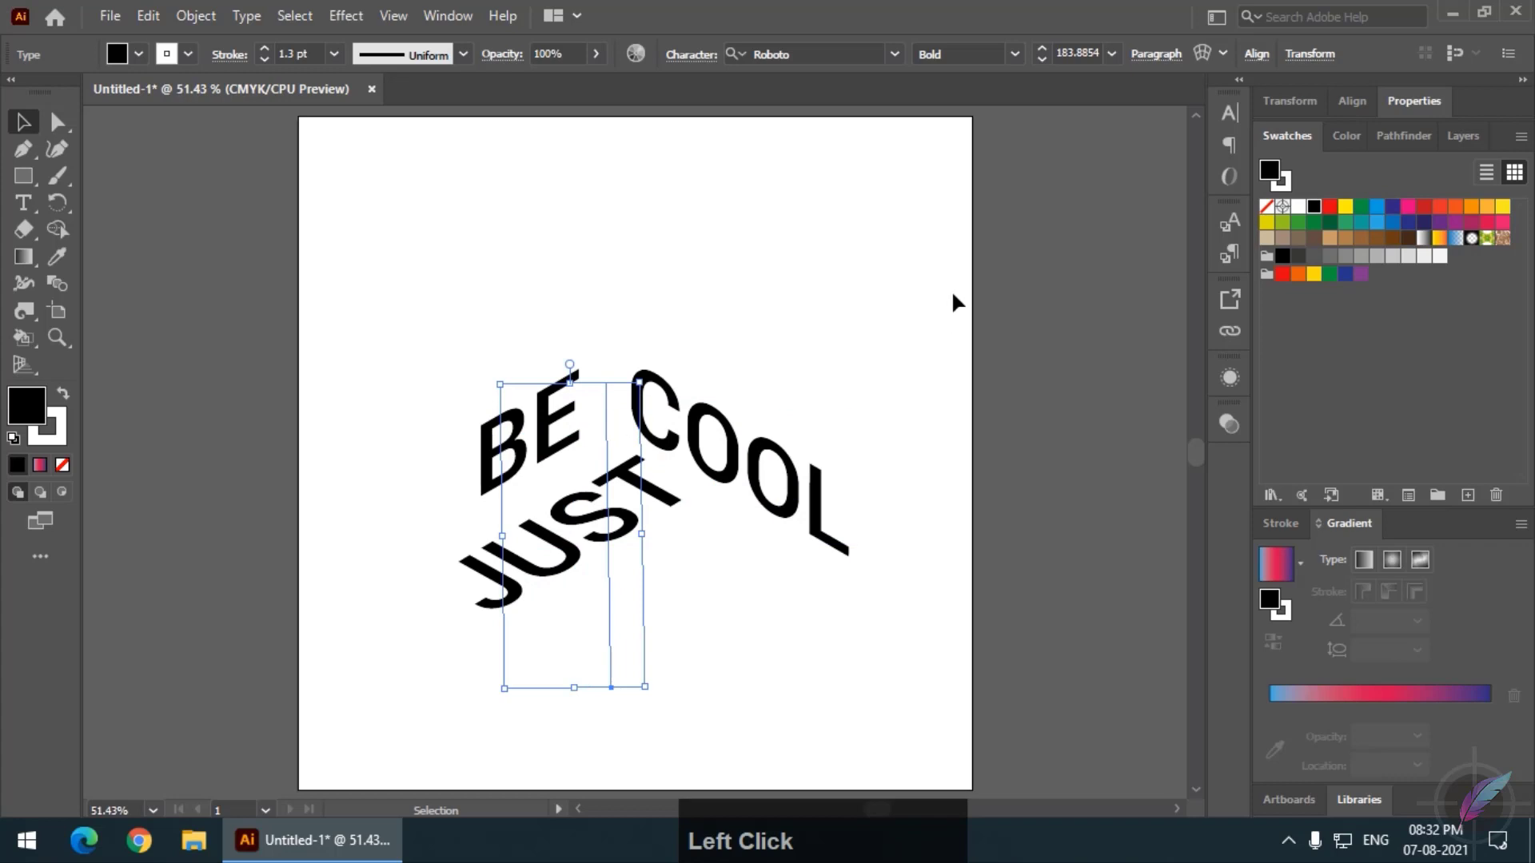
- Extrude JUST with a Transform effect: Vertical move 6 pt, 15 copies
click(342, 25)
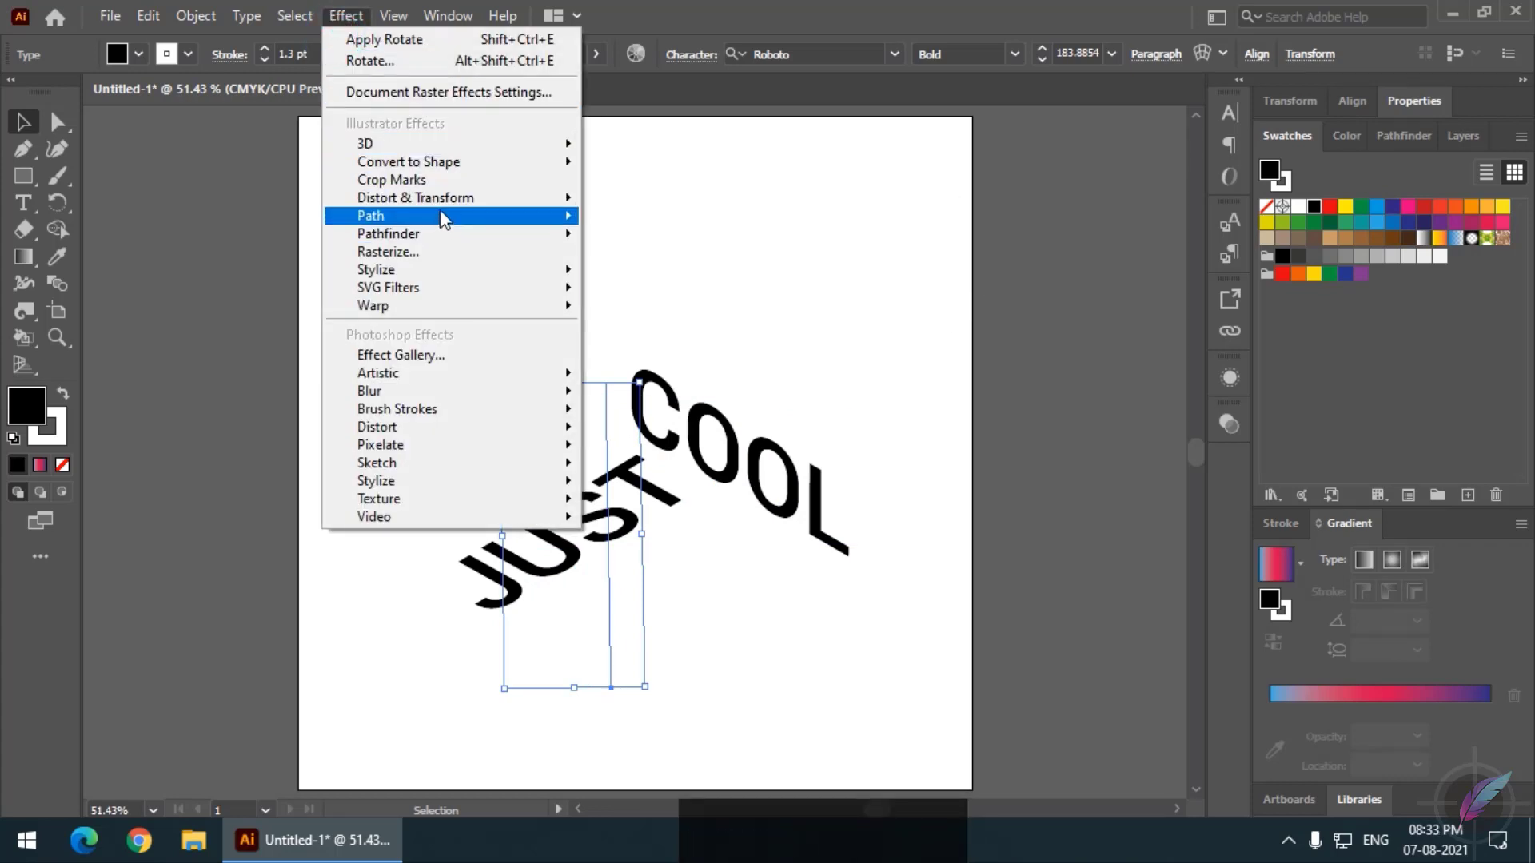
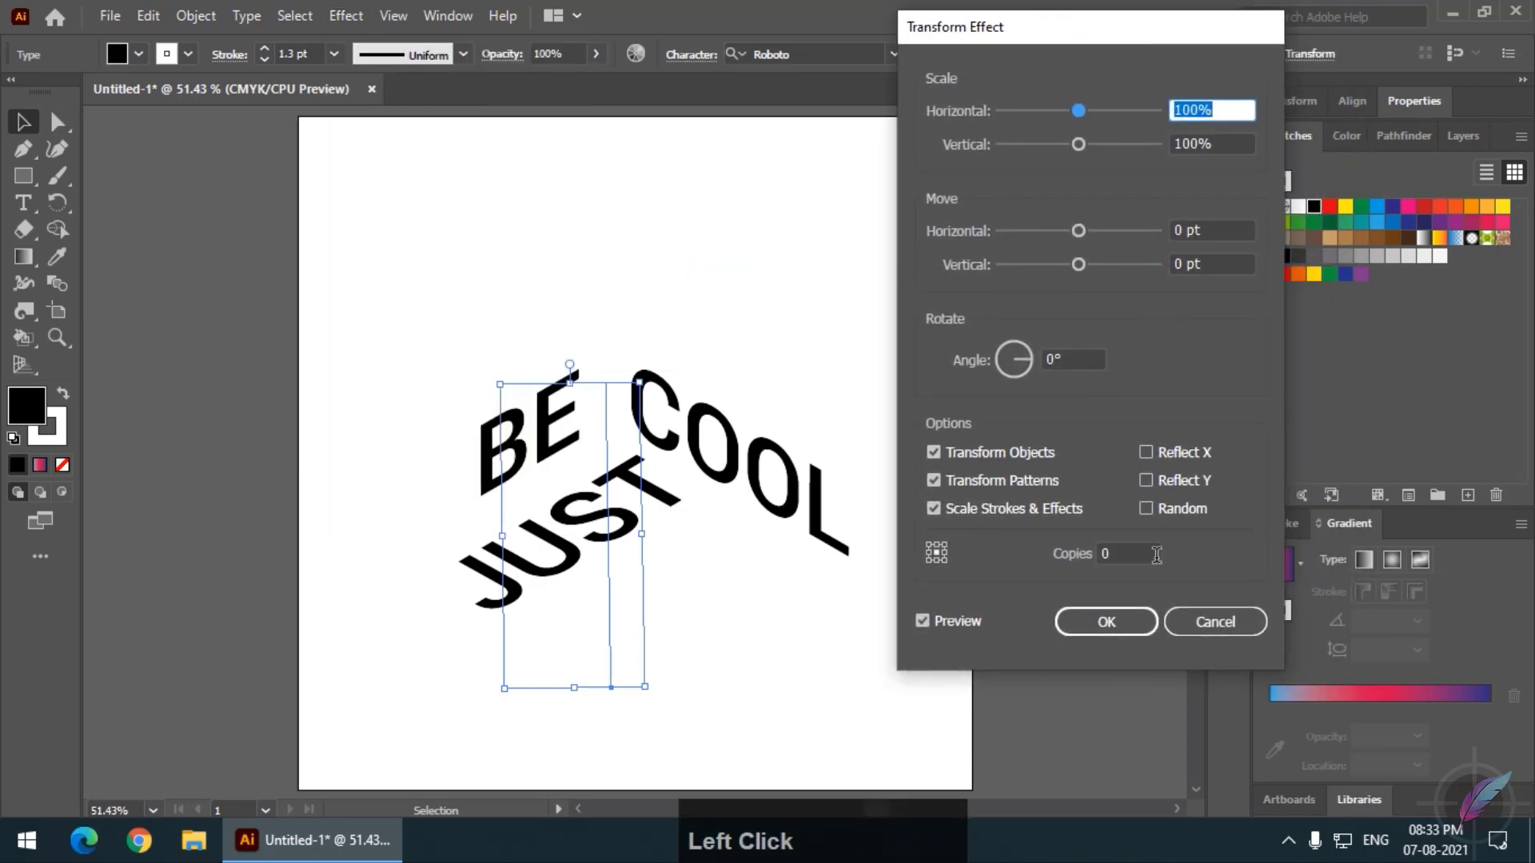
scroll(up, 3)
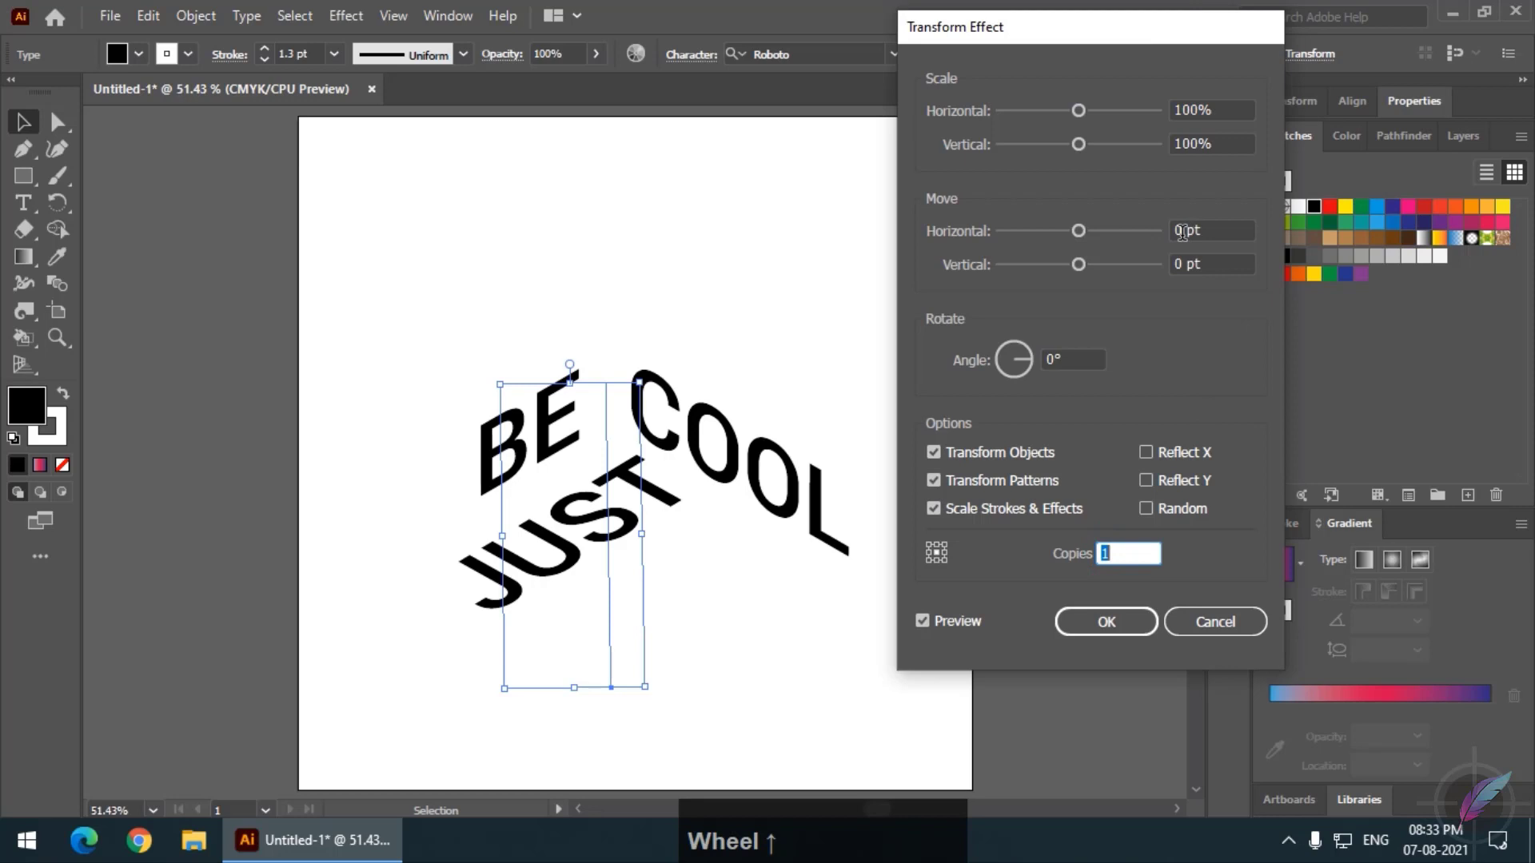
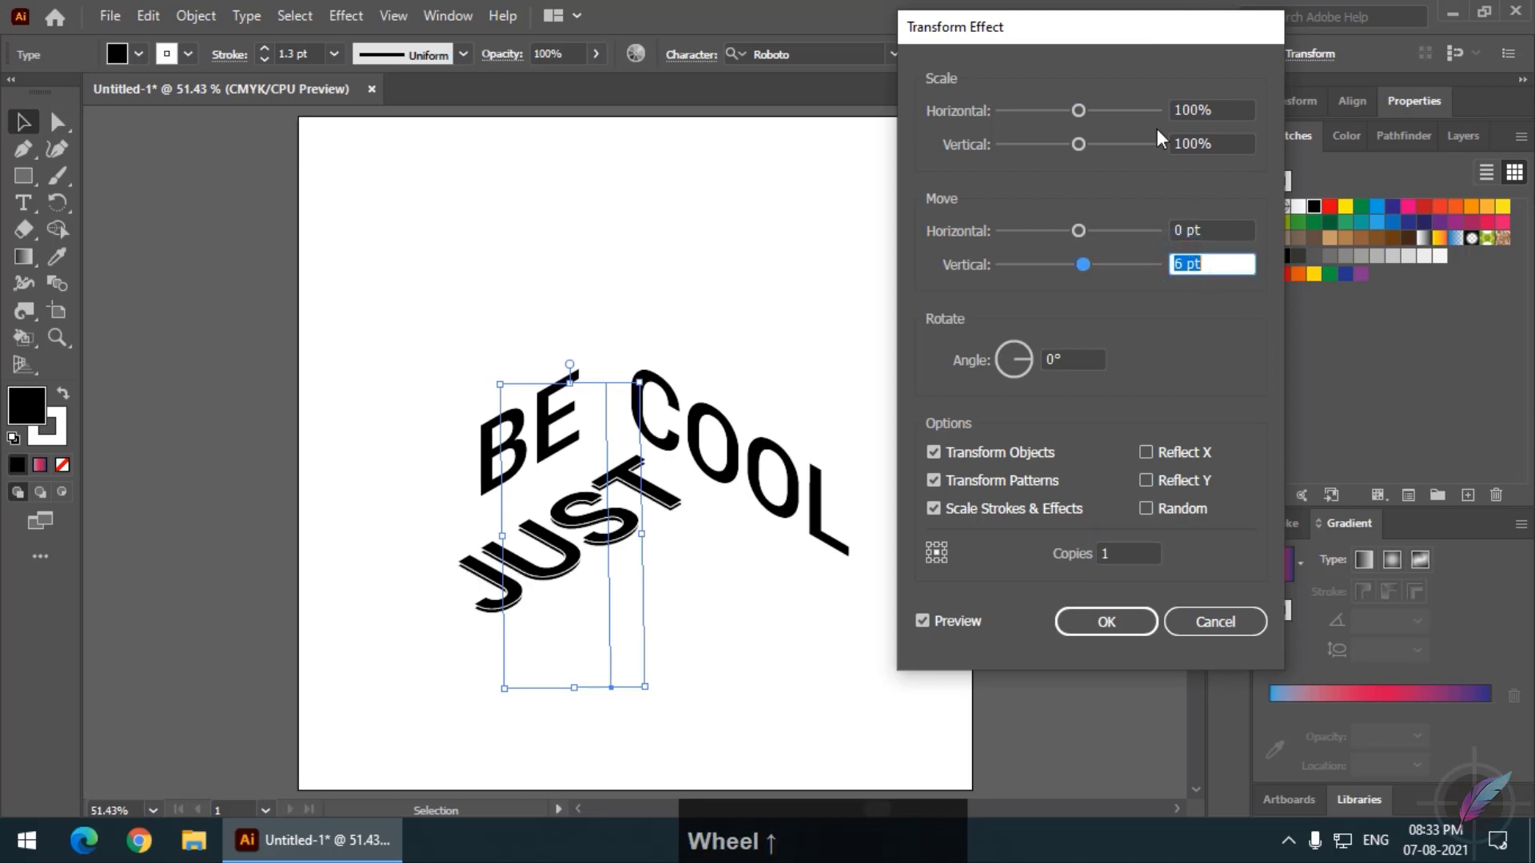
click(1081, 43)
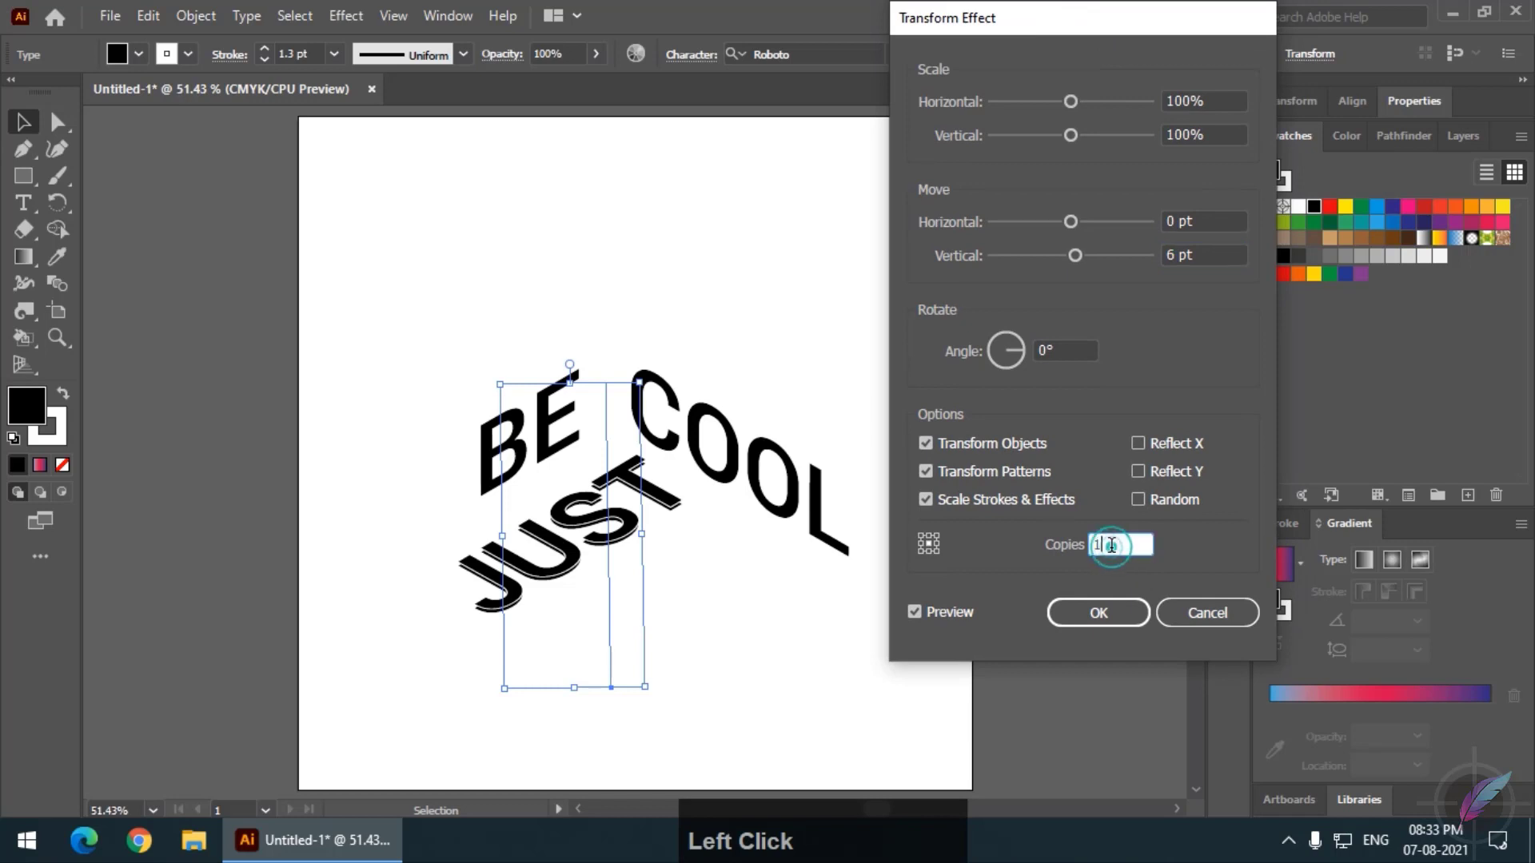
scroll(up, 3)
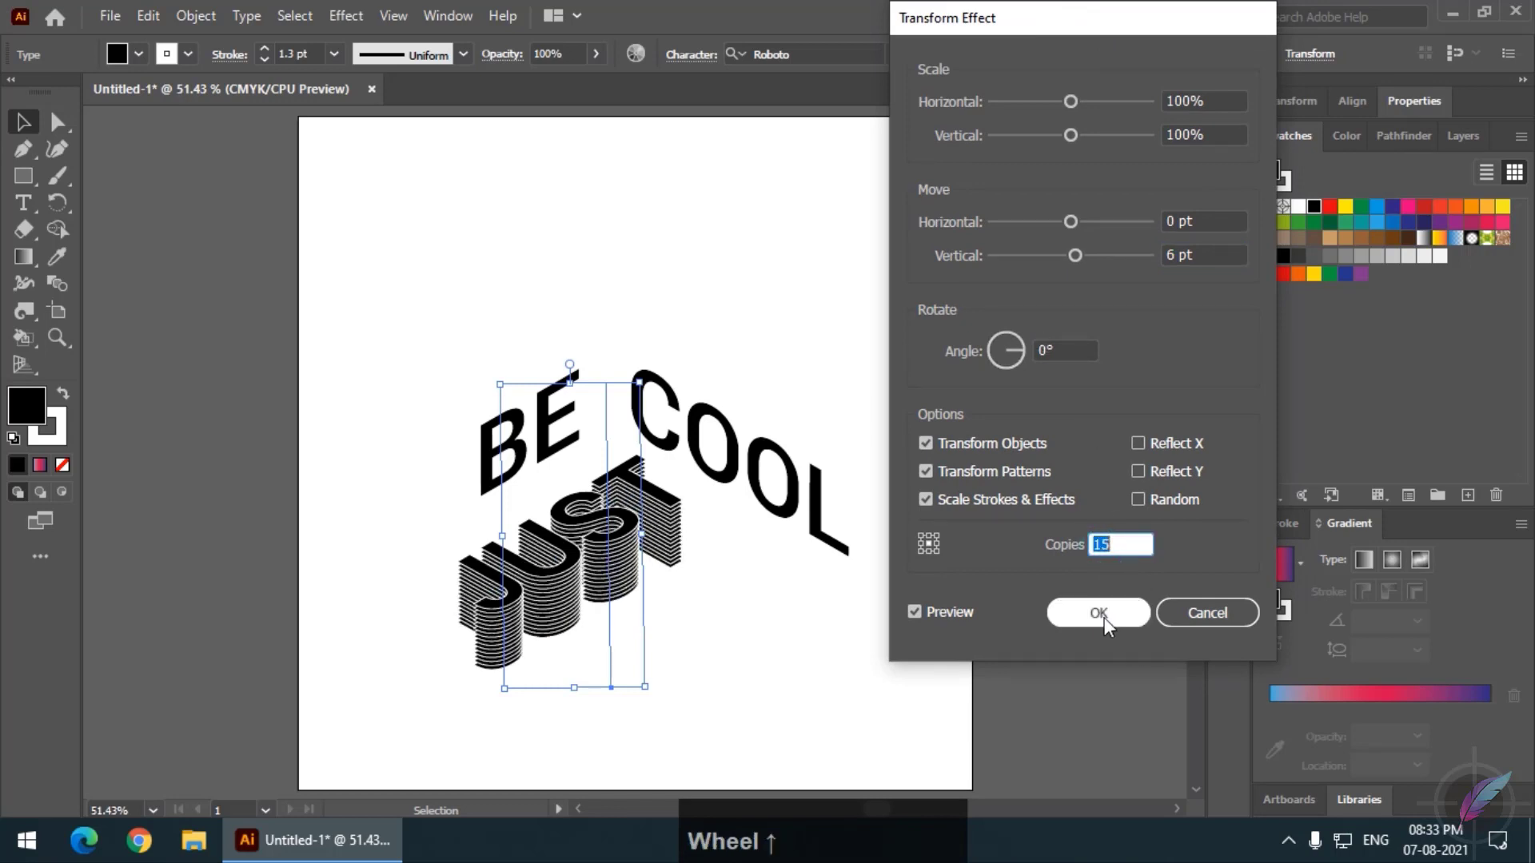
click(1111, 621)
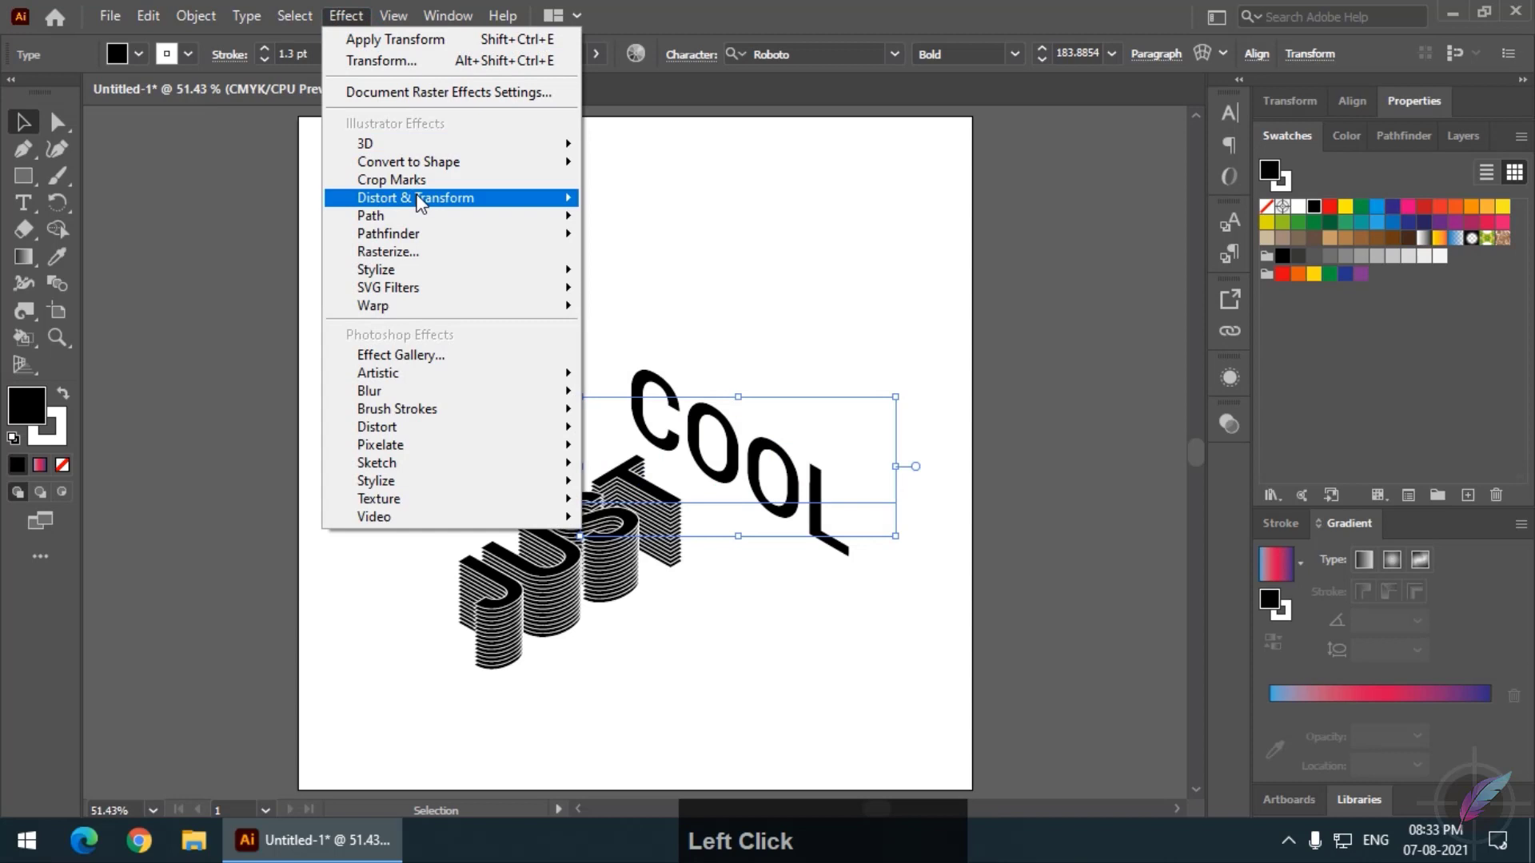
- Extrude COOL with a Transform effect: Horizontal 6 pt, Vertical -3 pt, 15 copies
click(652, 287)
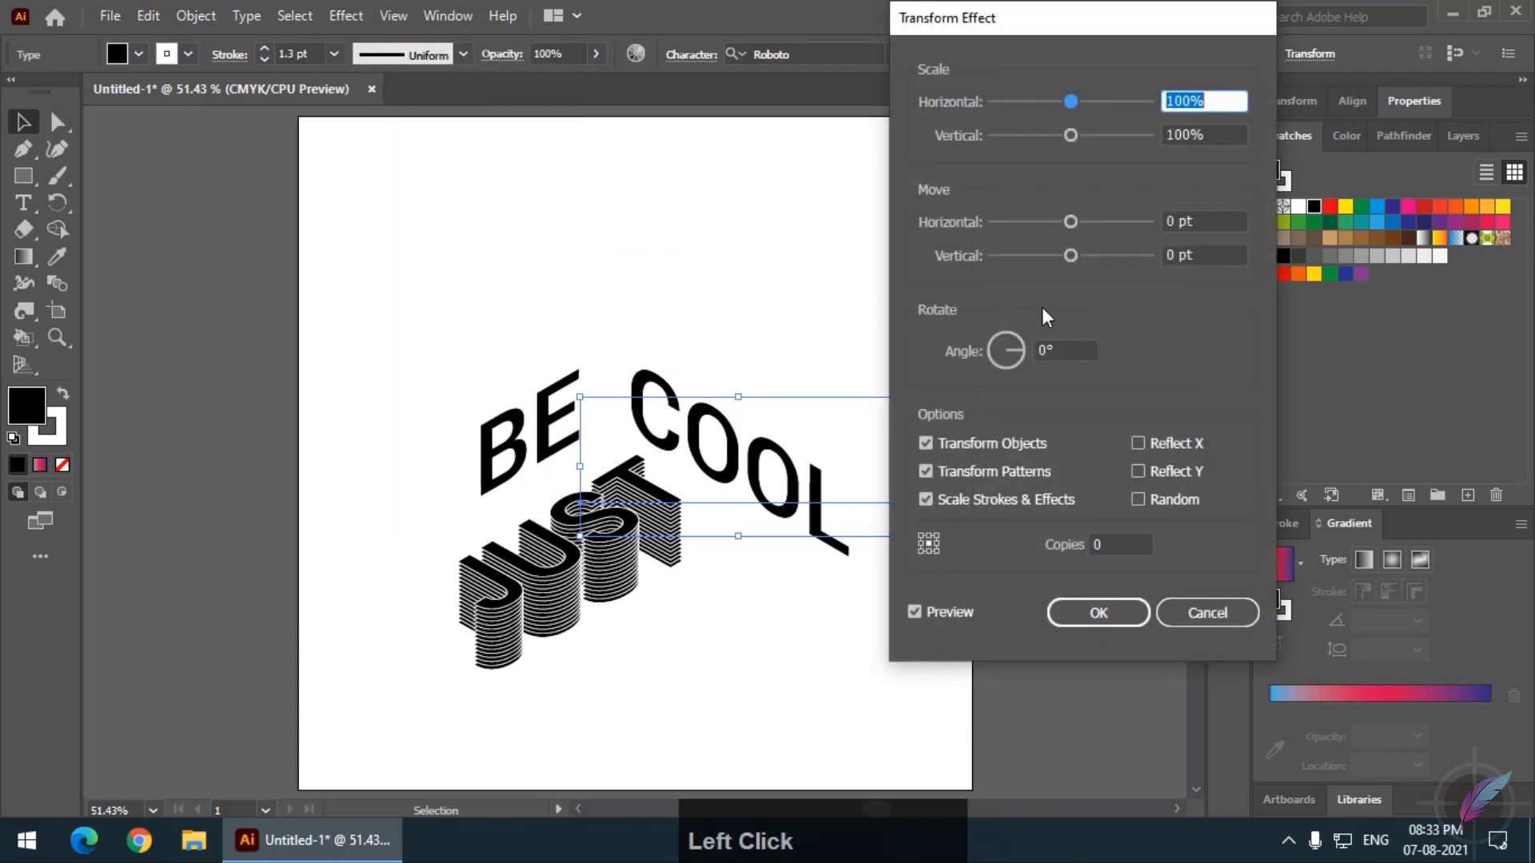
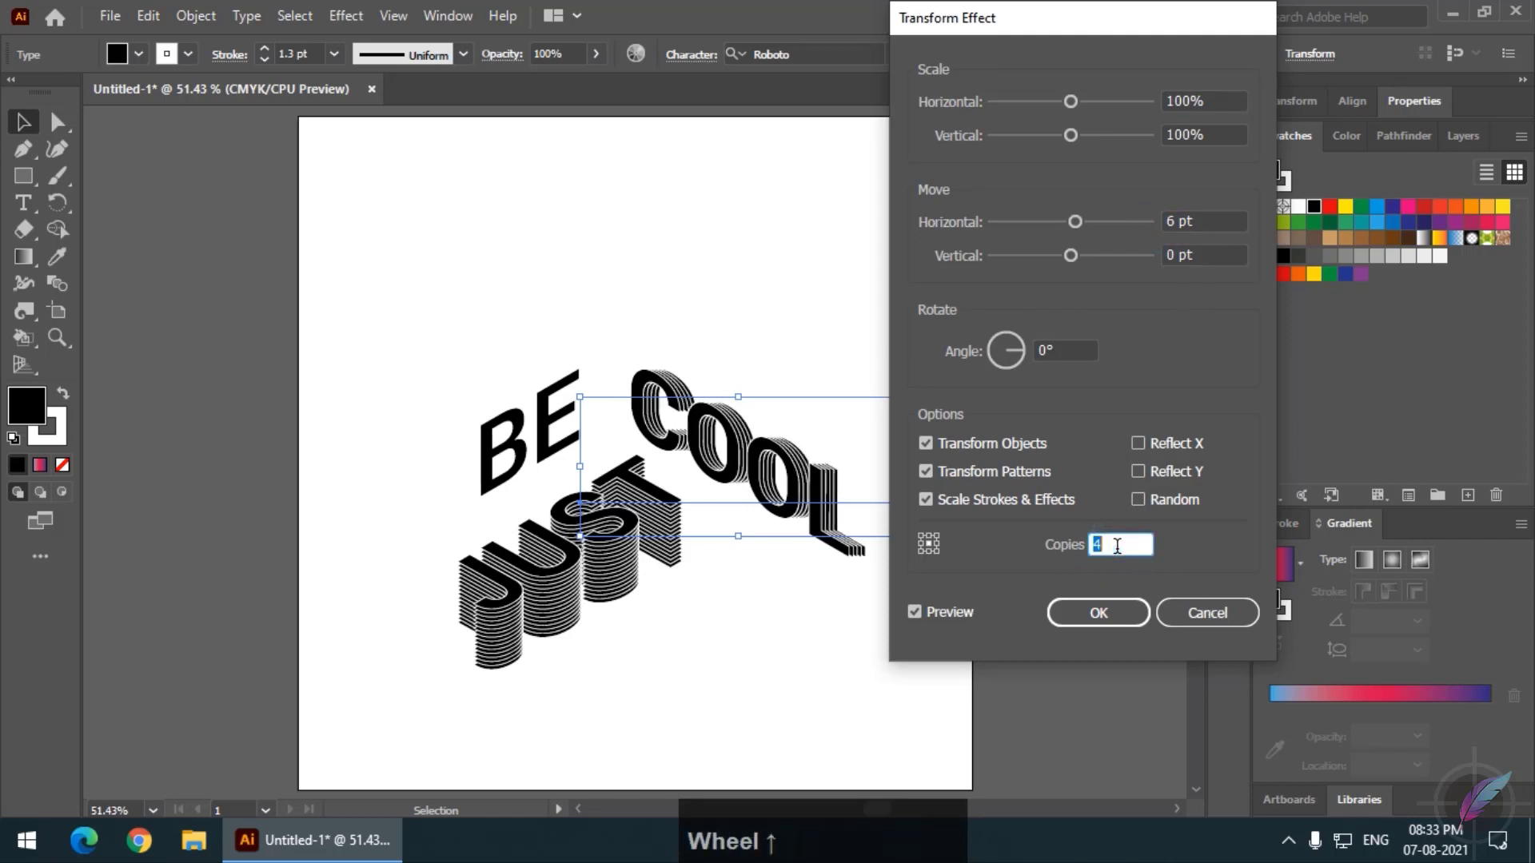
scroll(up, 3)
click(1046, 27)
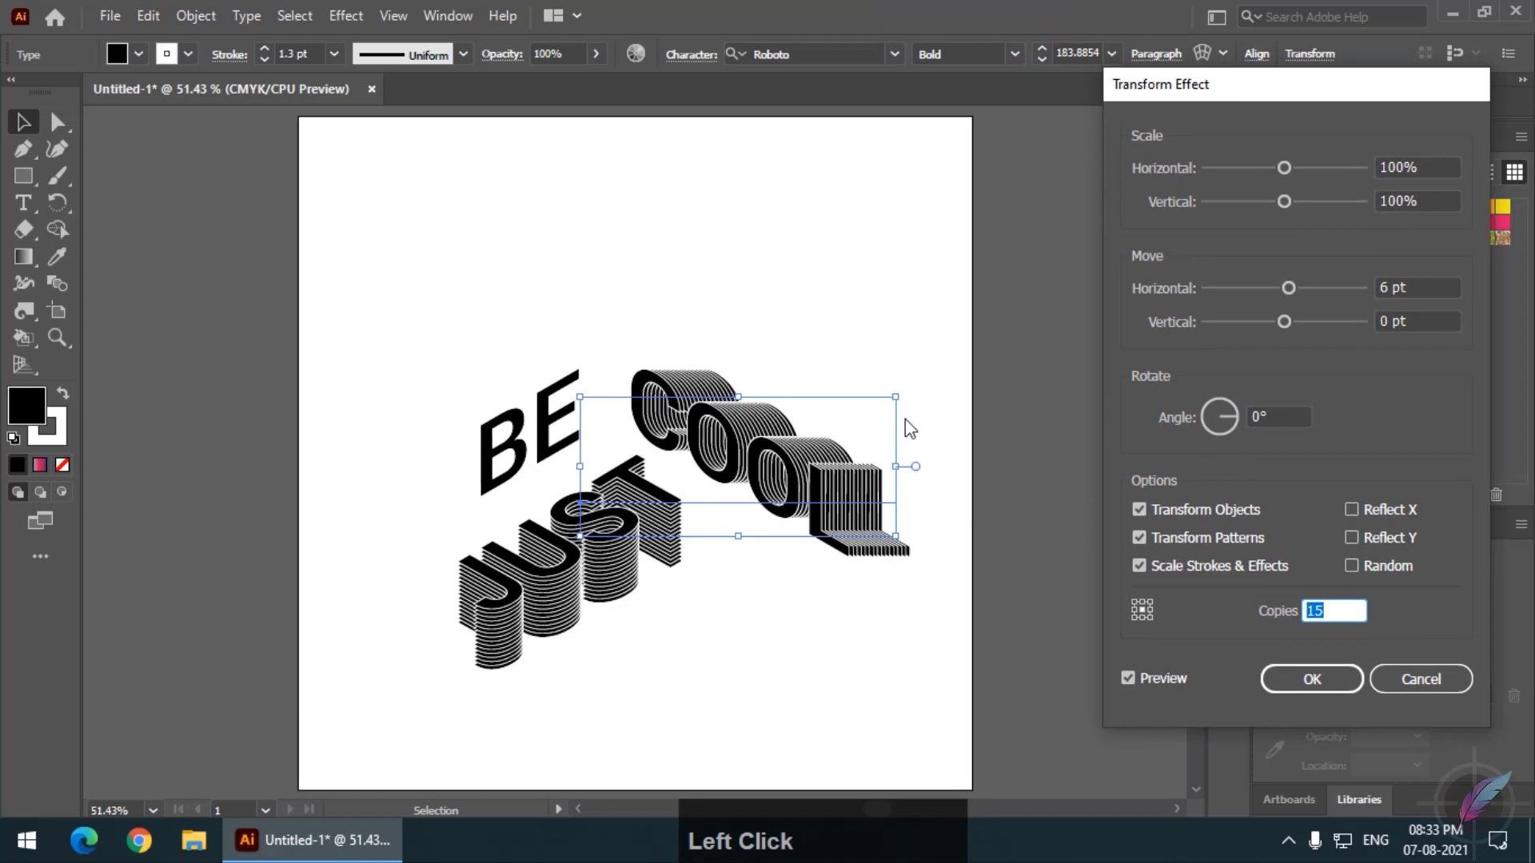
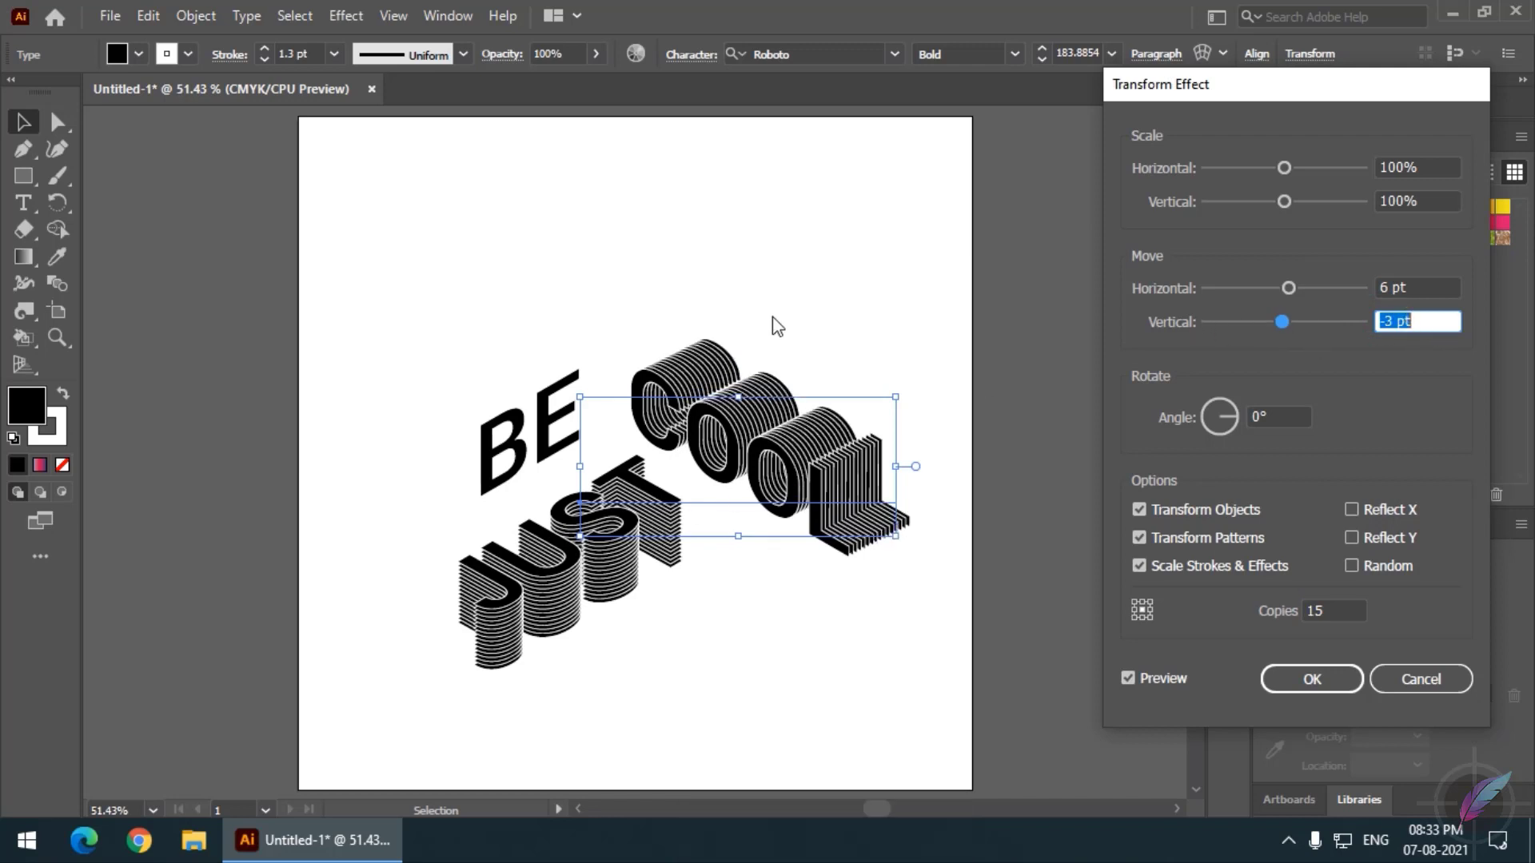
click(1315, 691)
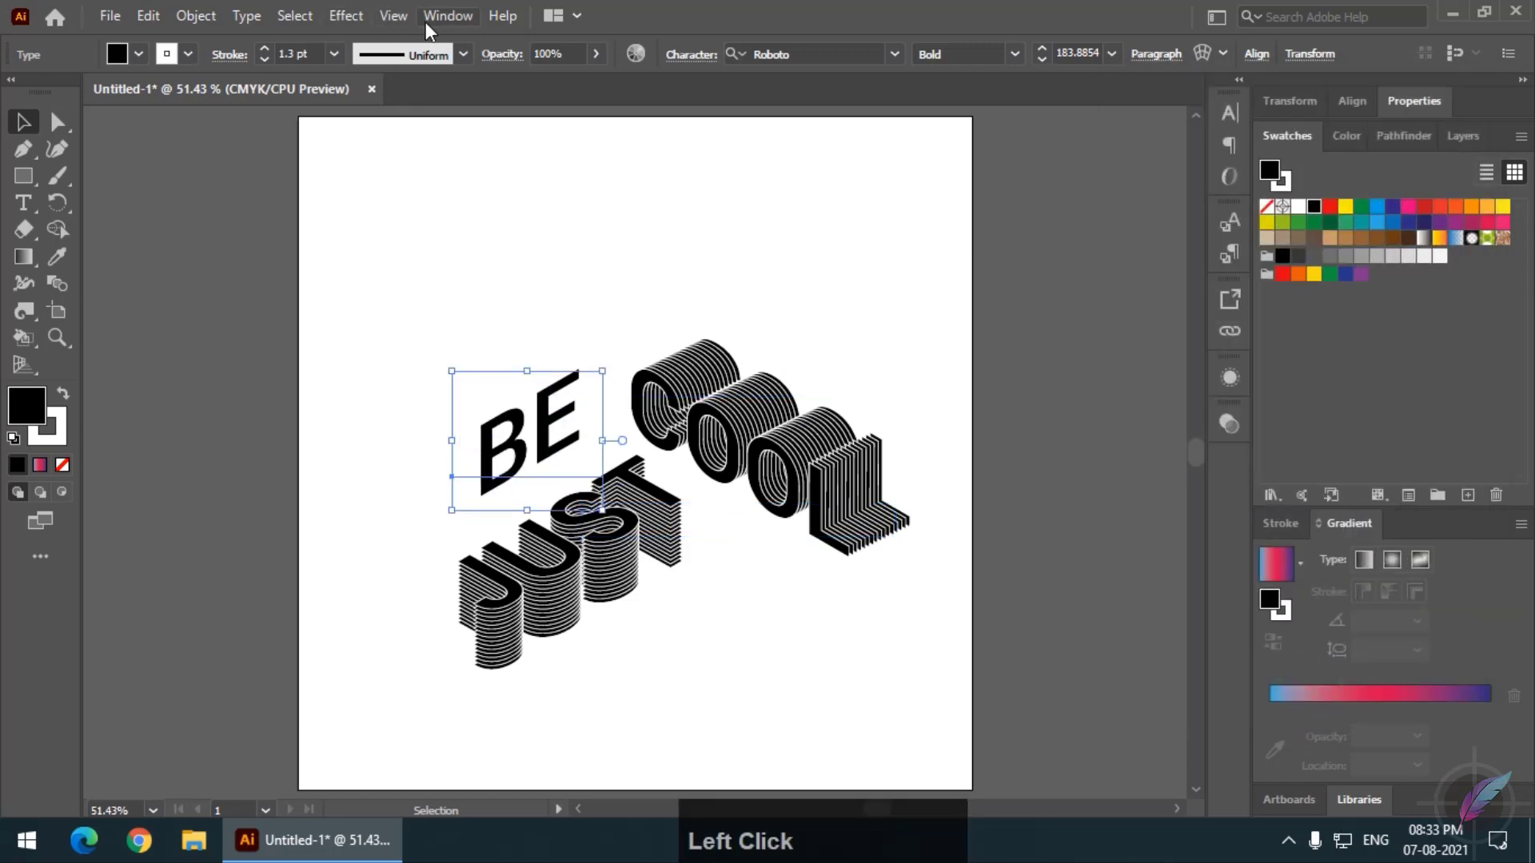
- Give BE its own 15-copy Transform extrusion, then shift BE and COOL closer together
click(347, 28)
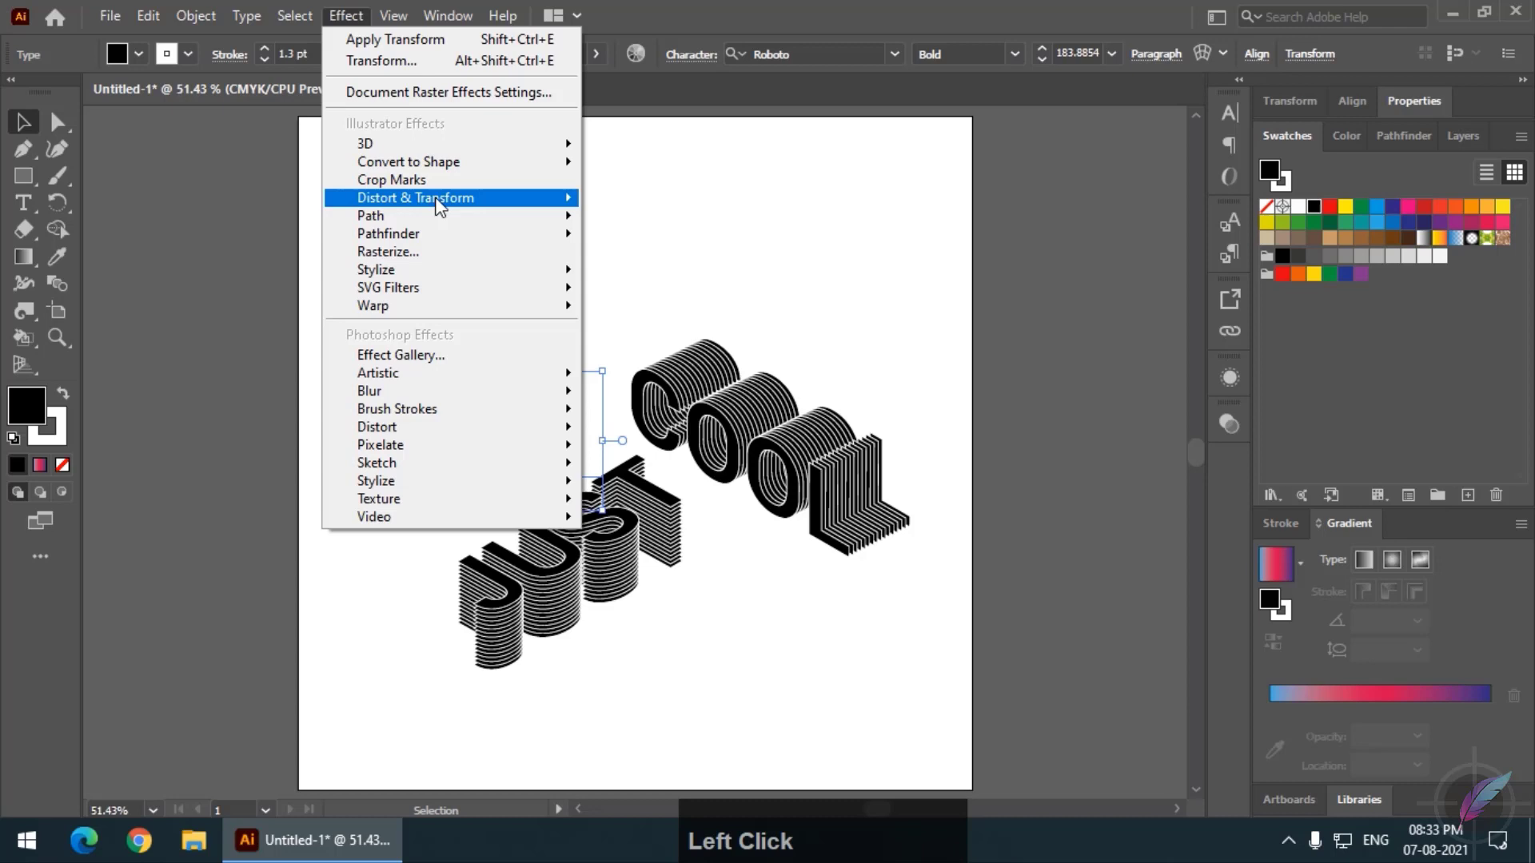
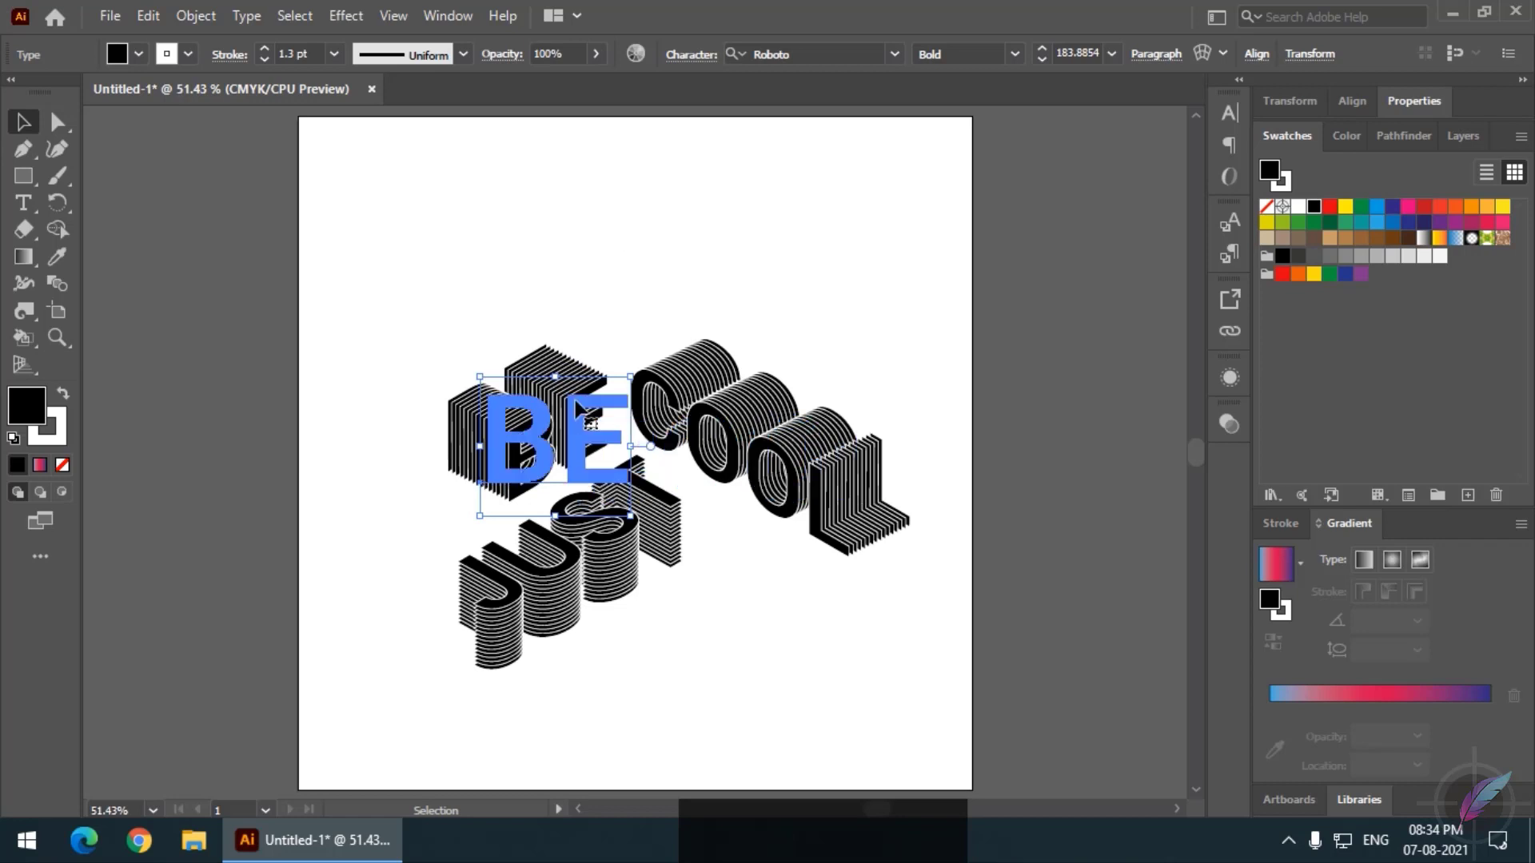
click(582, 404)
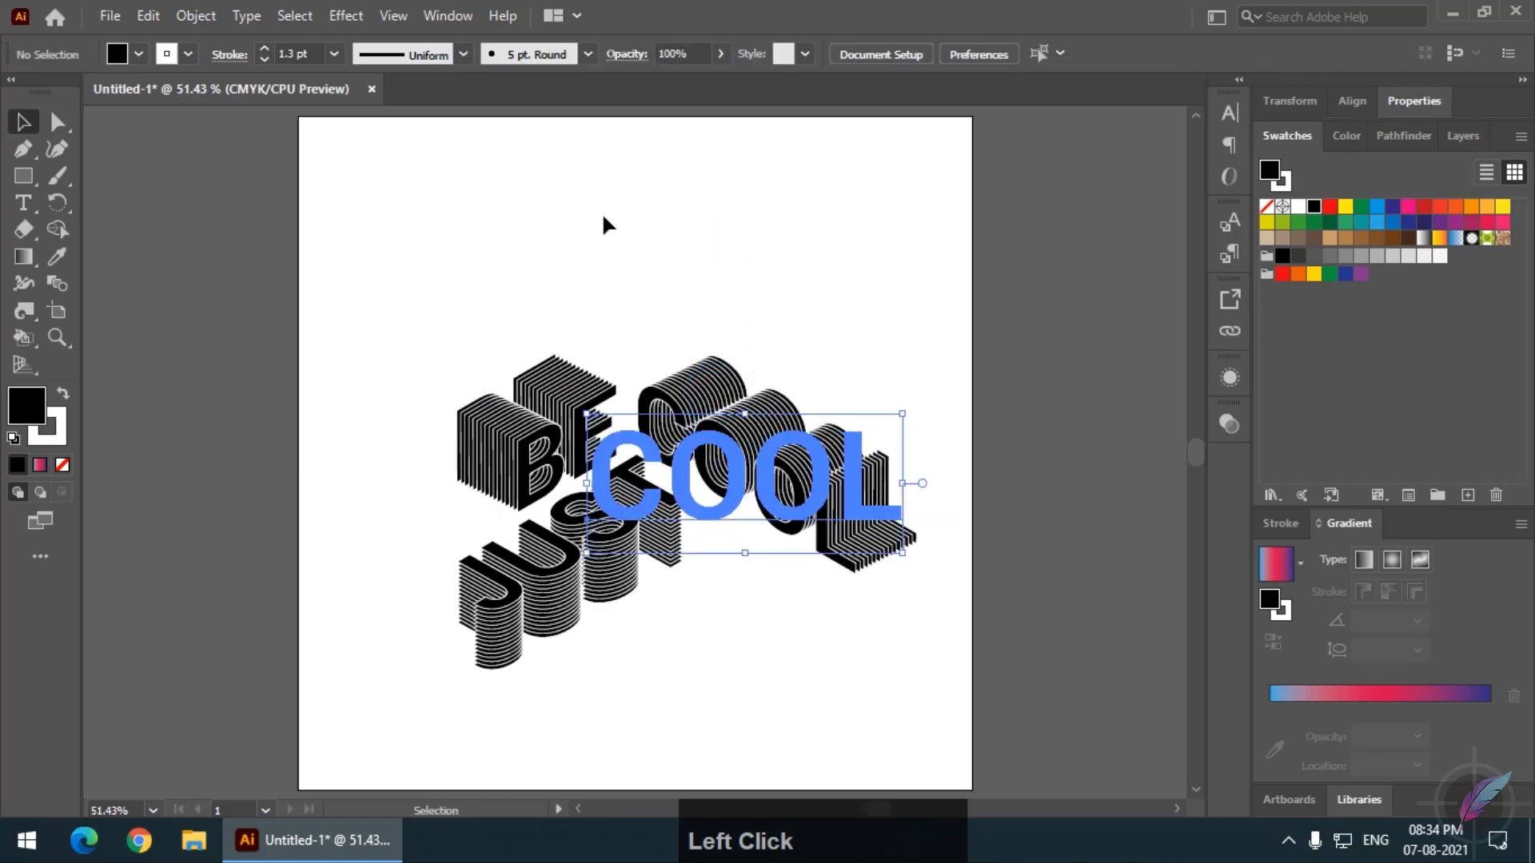
- Draw an artboard-sized yellow rectangle and send it behind the words
click(25, 175)
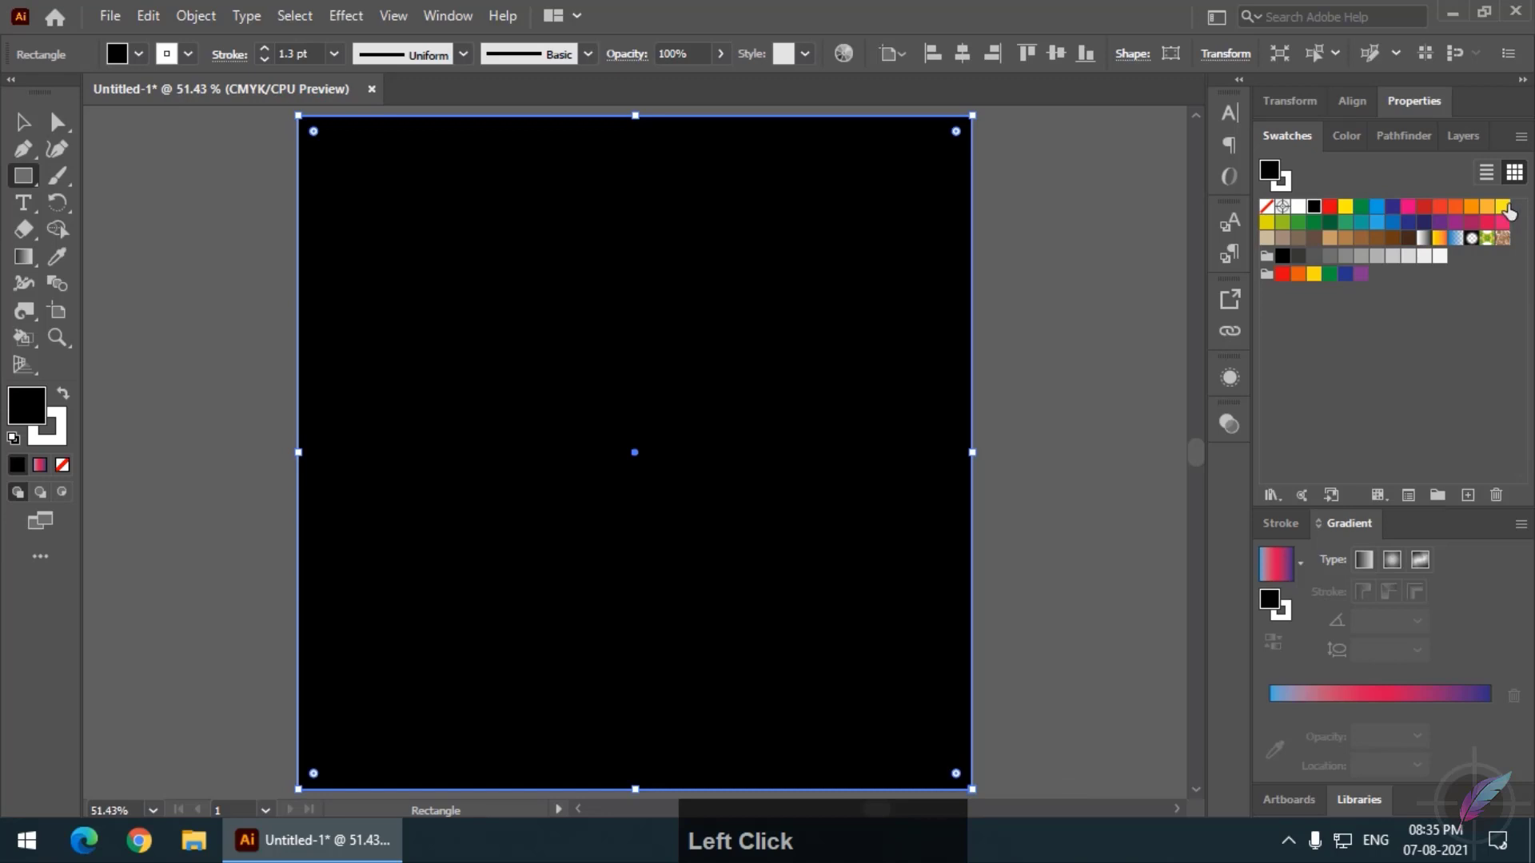
click(1506, 215)
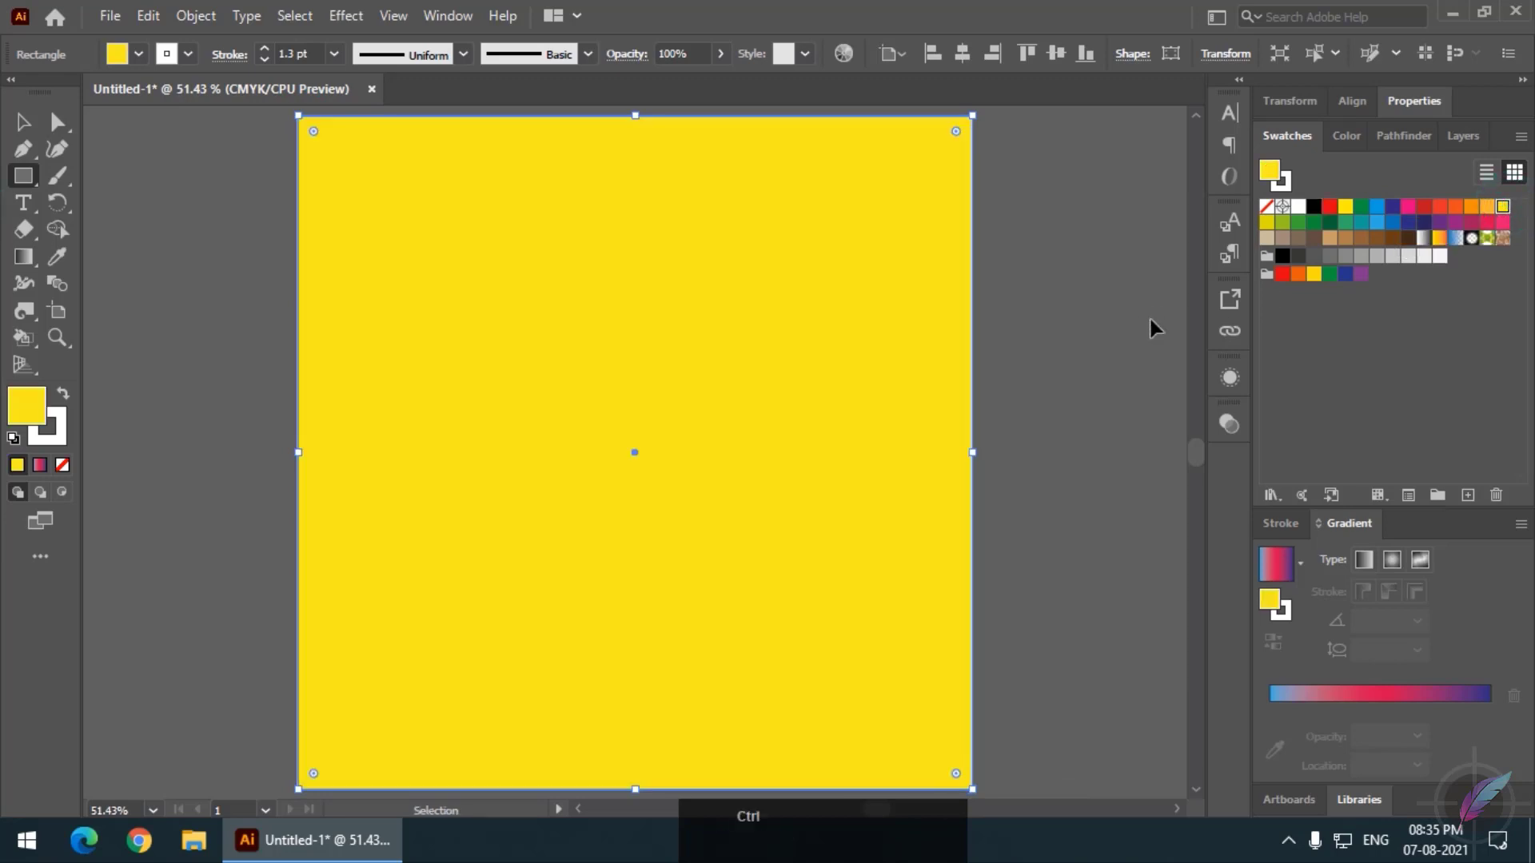
key(ctrl+shift+[)
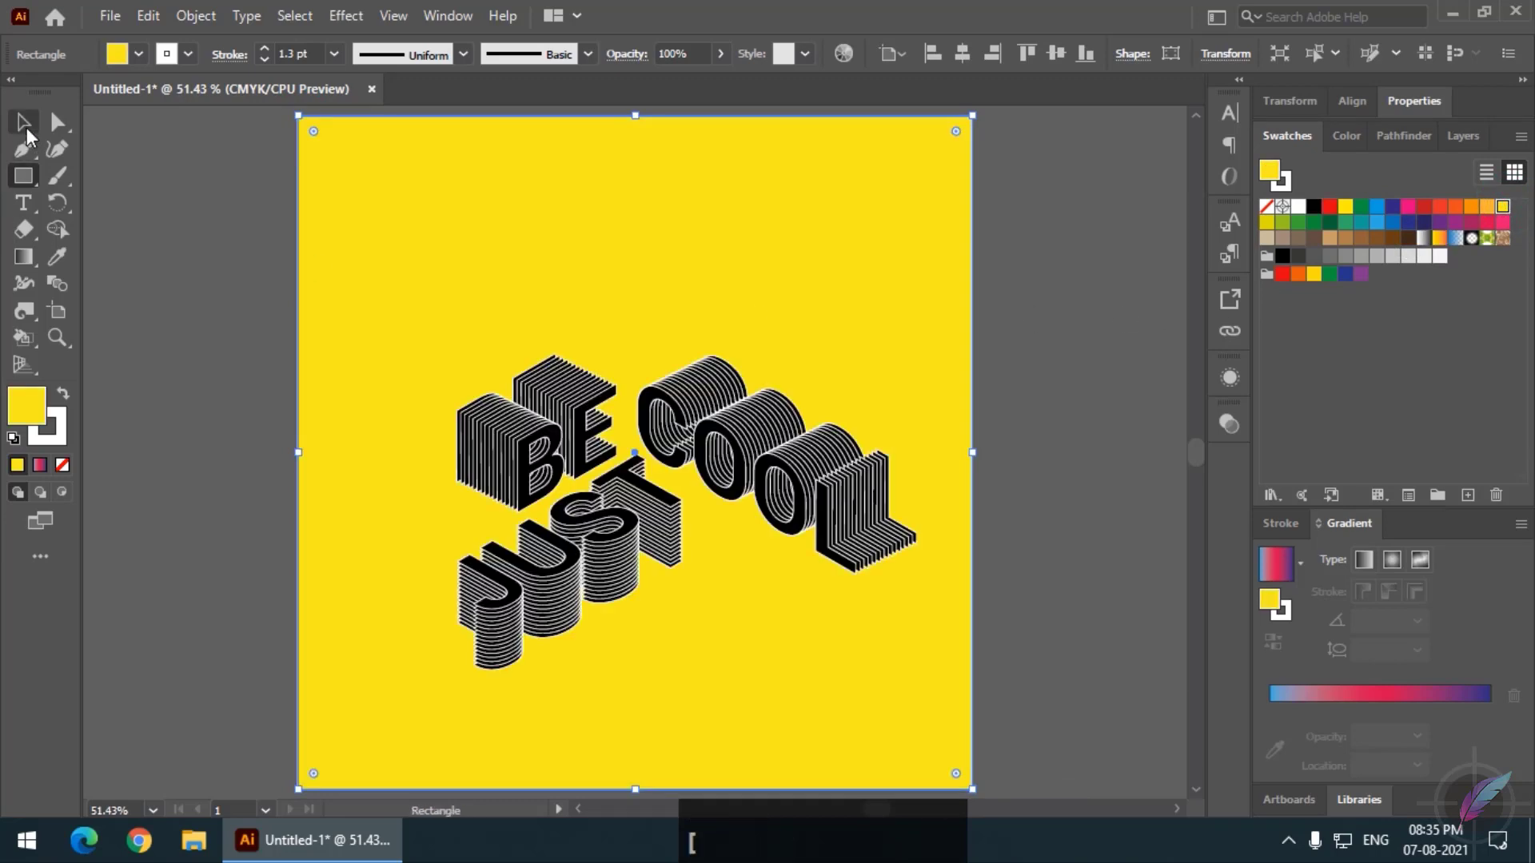
- Recolour BE, COOL and JUST orange from the Swatches panel
click(21, 123)
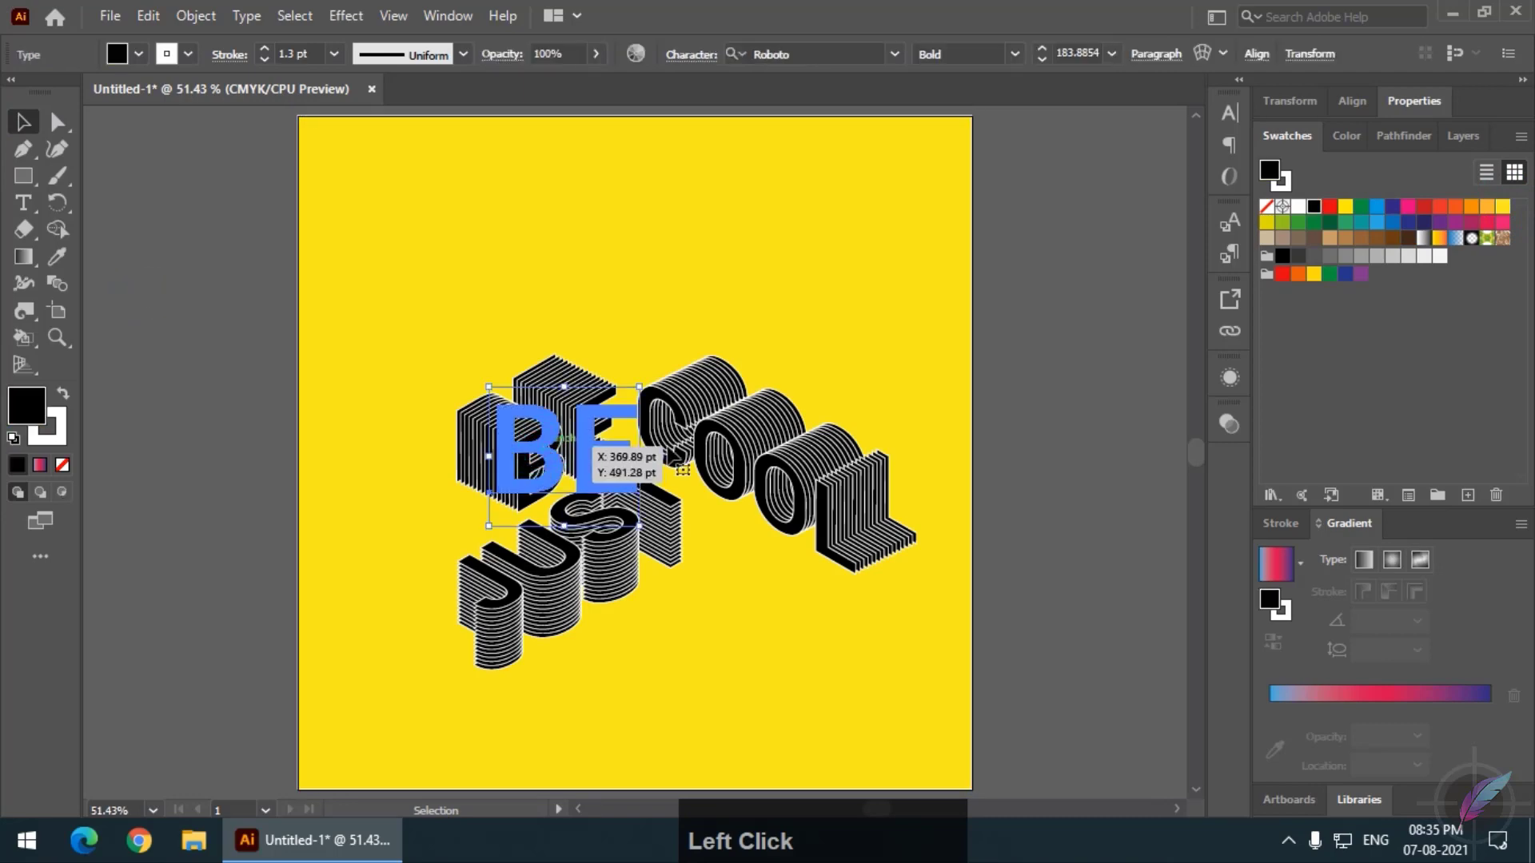
click(732, 440)
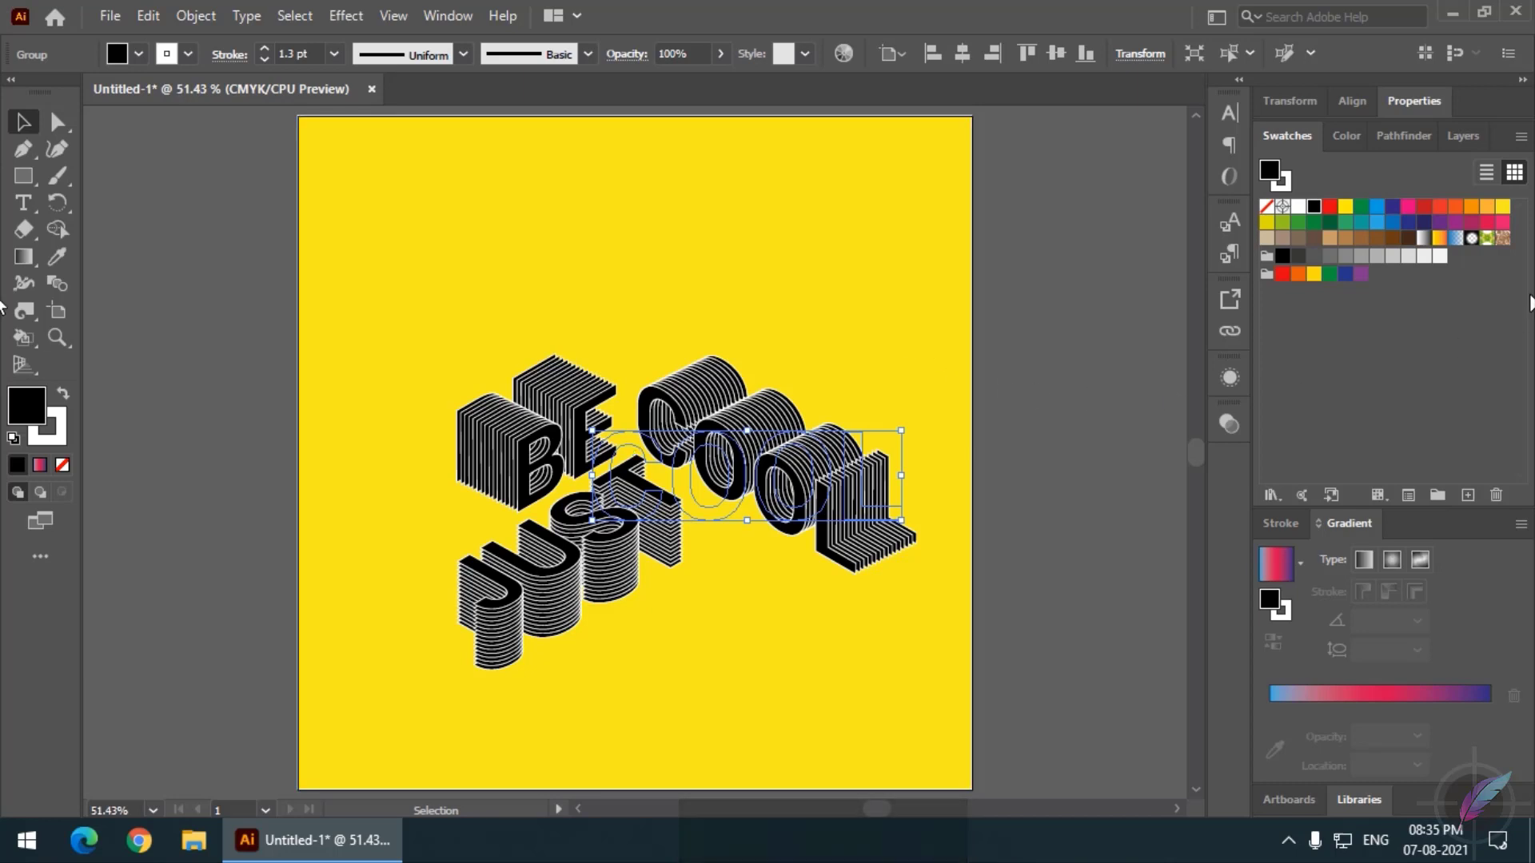
click(1457, 213)
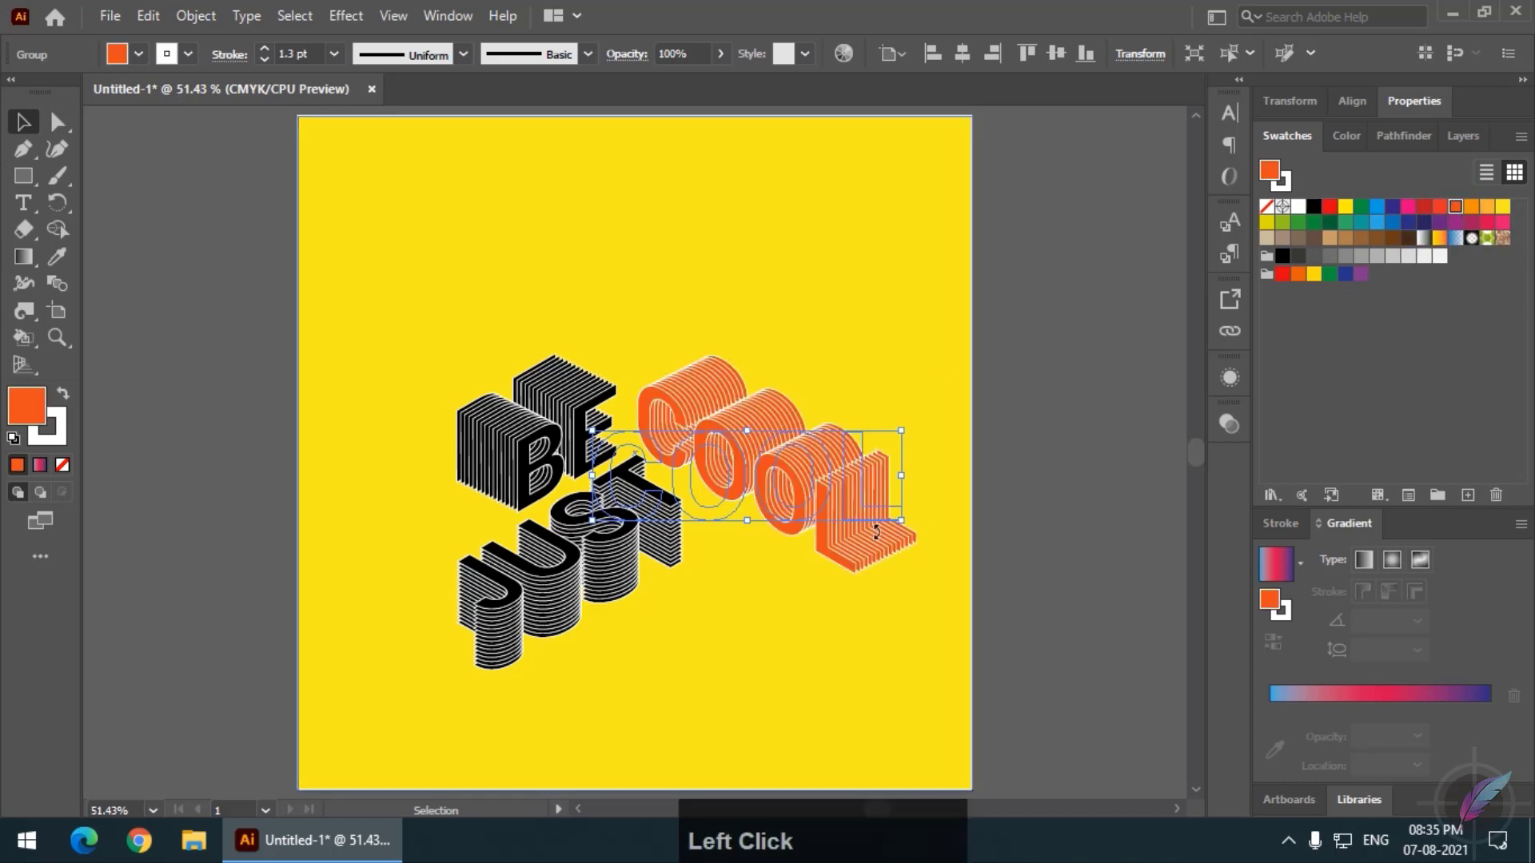
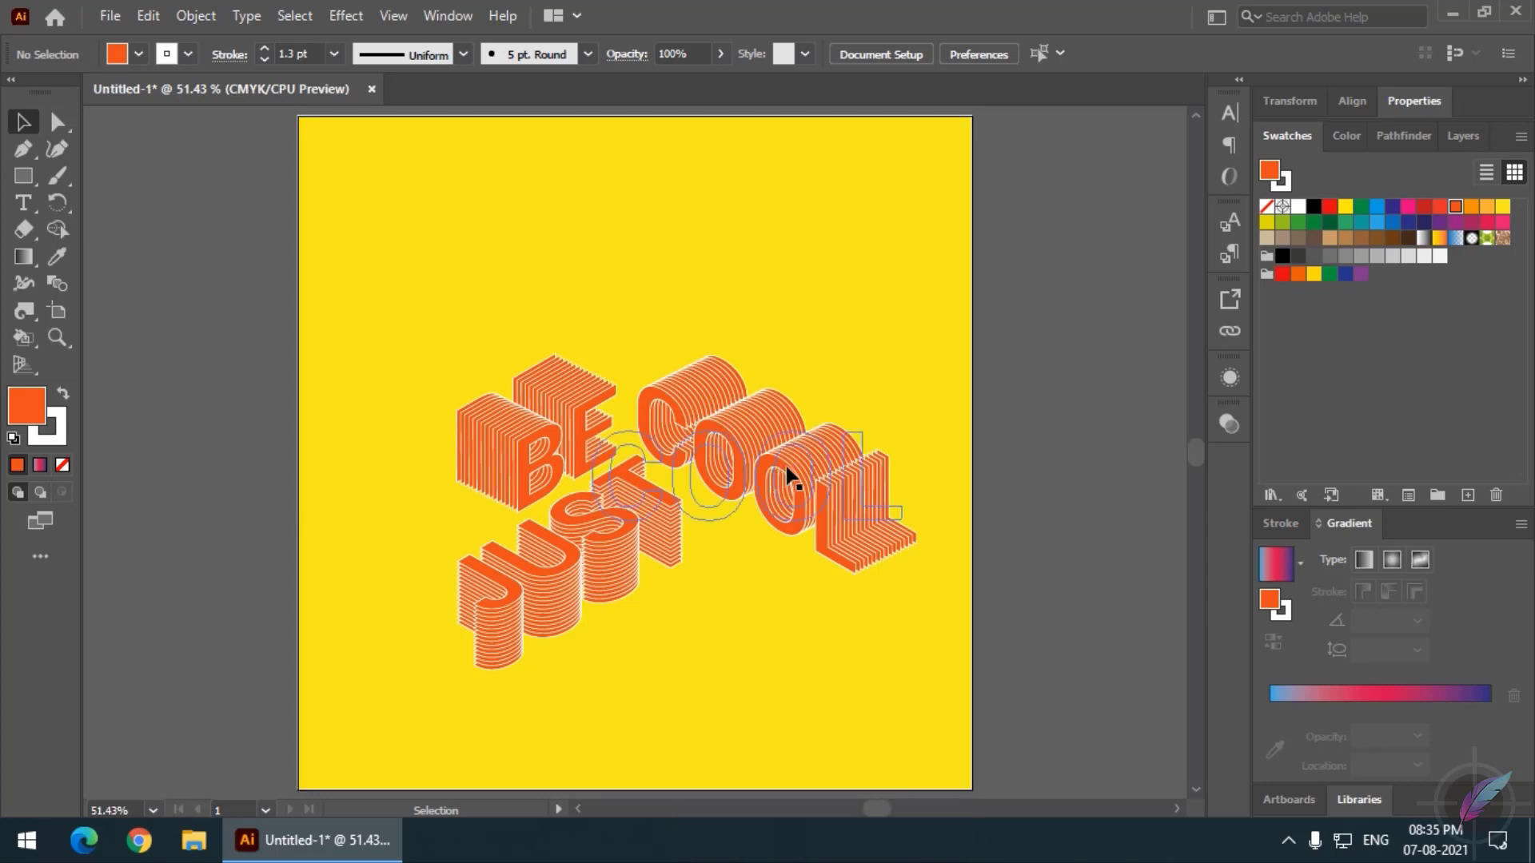
click(795, 471)
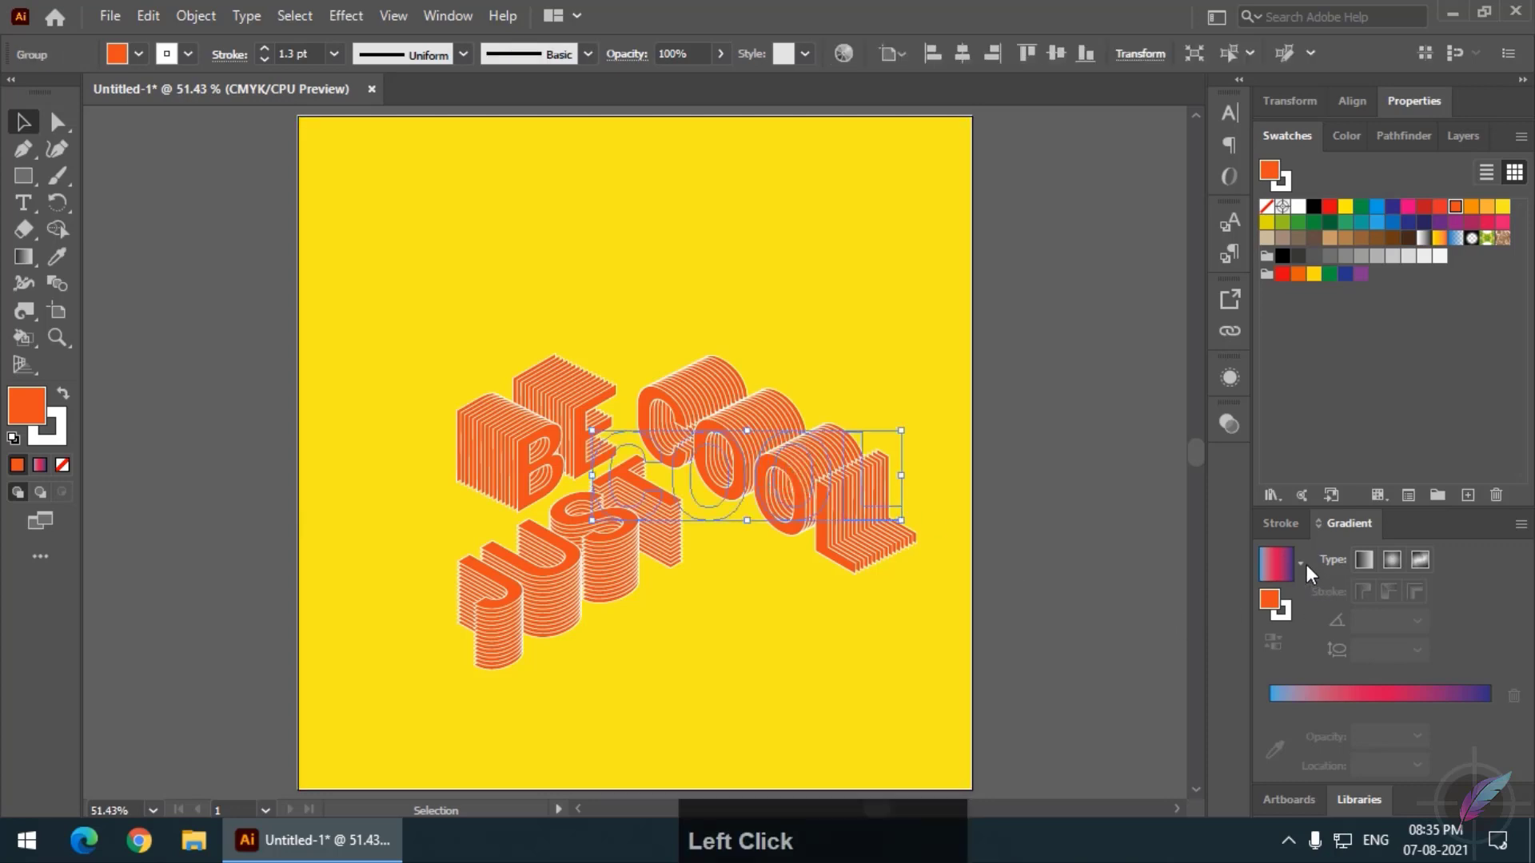
- Apply a gradient fill to COOL and set its stops to blue, pink and purple, then select JUST
click(1312, 570)
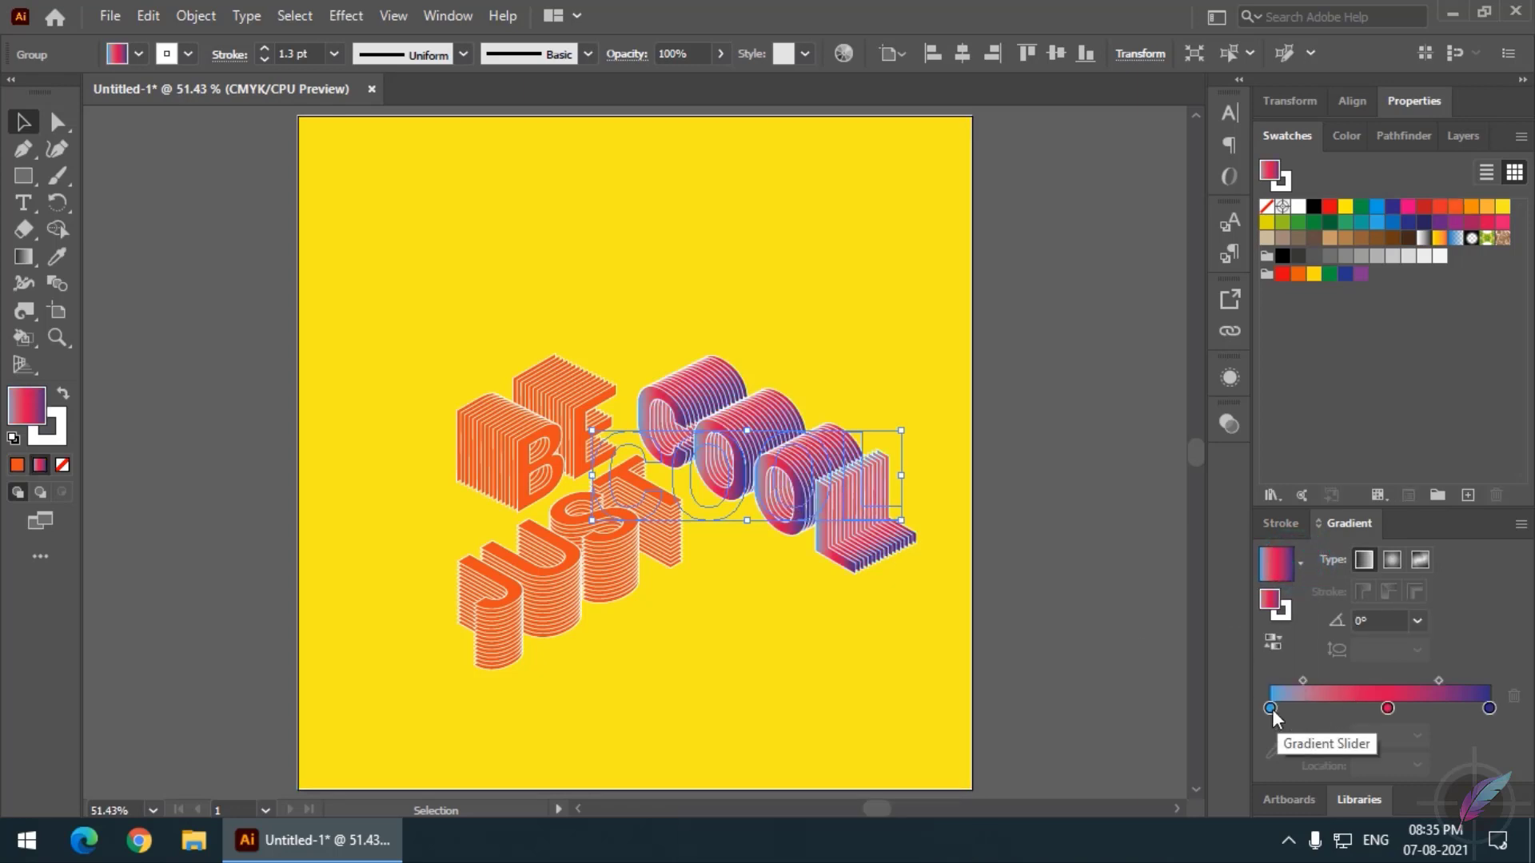
click(1279, 713)
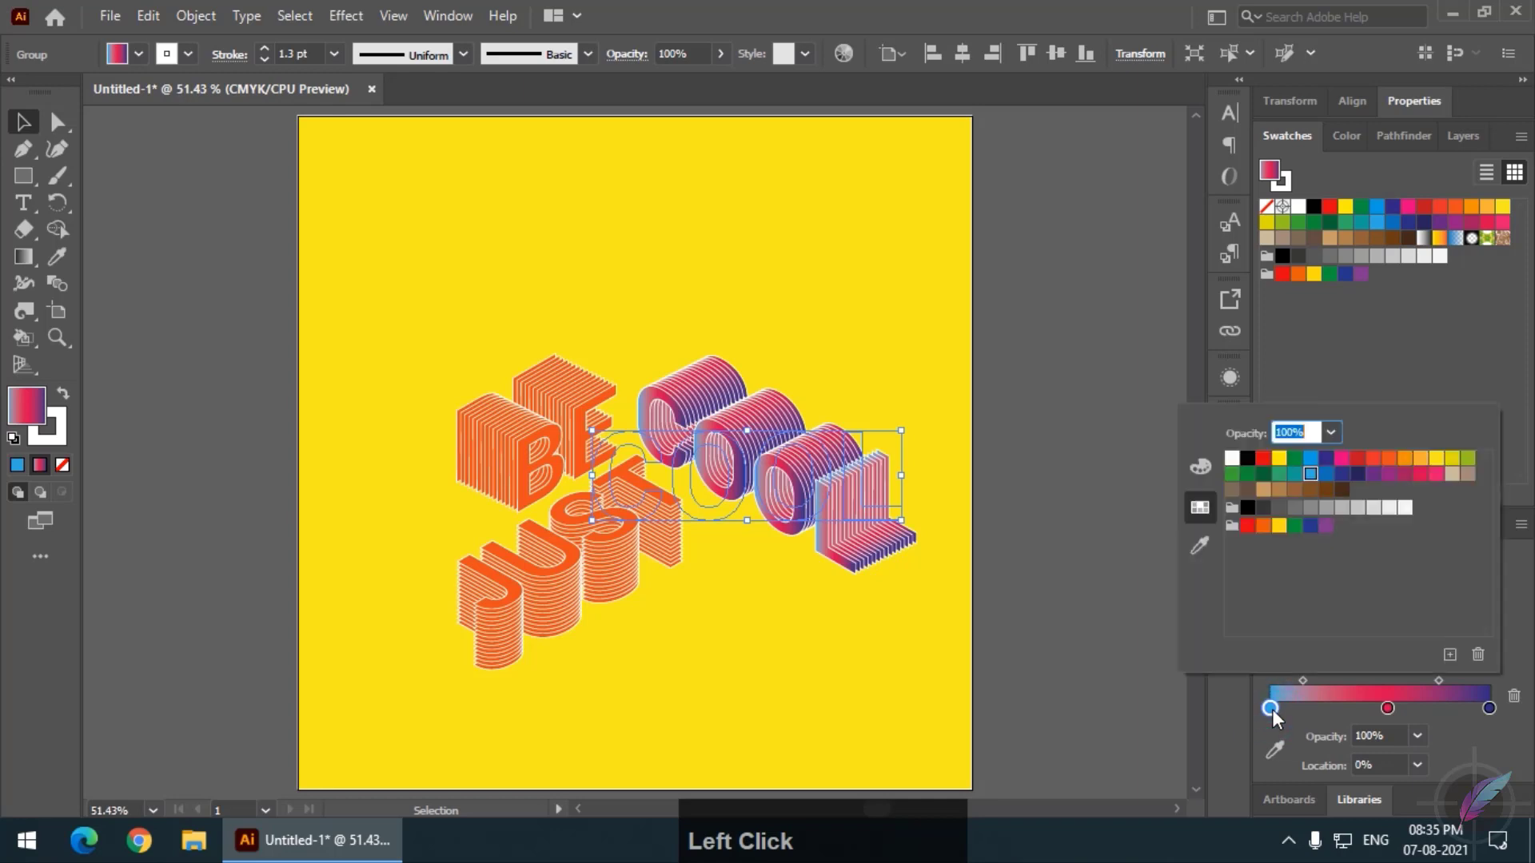
click(1398, 713)
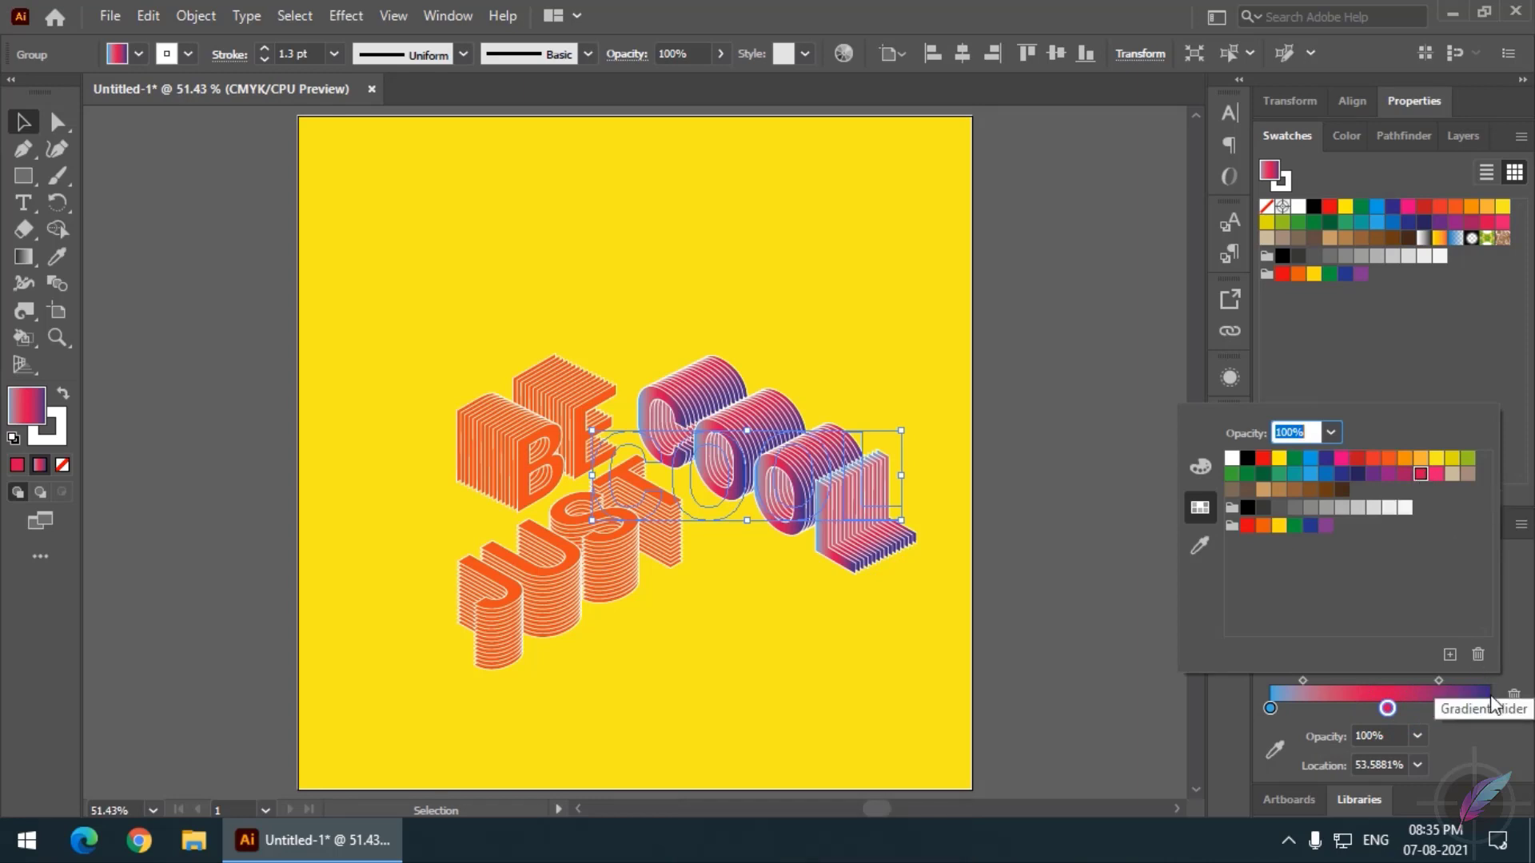
click(1497, 716)
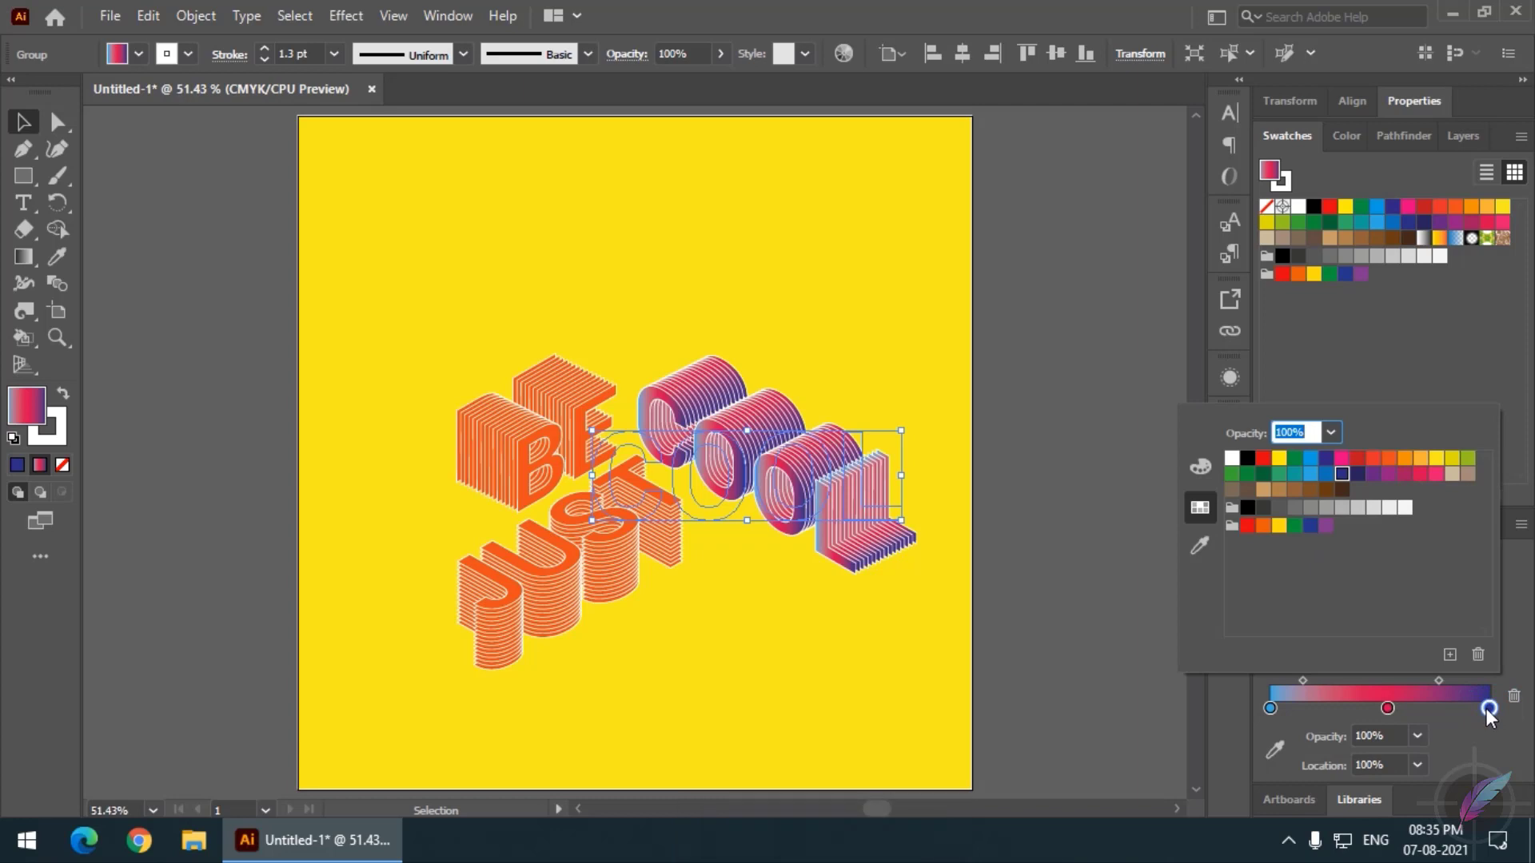
click(1473, 740)
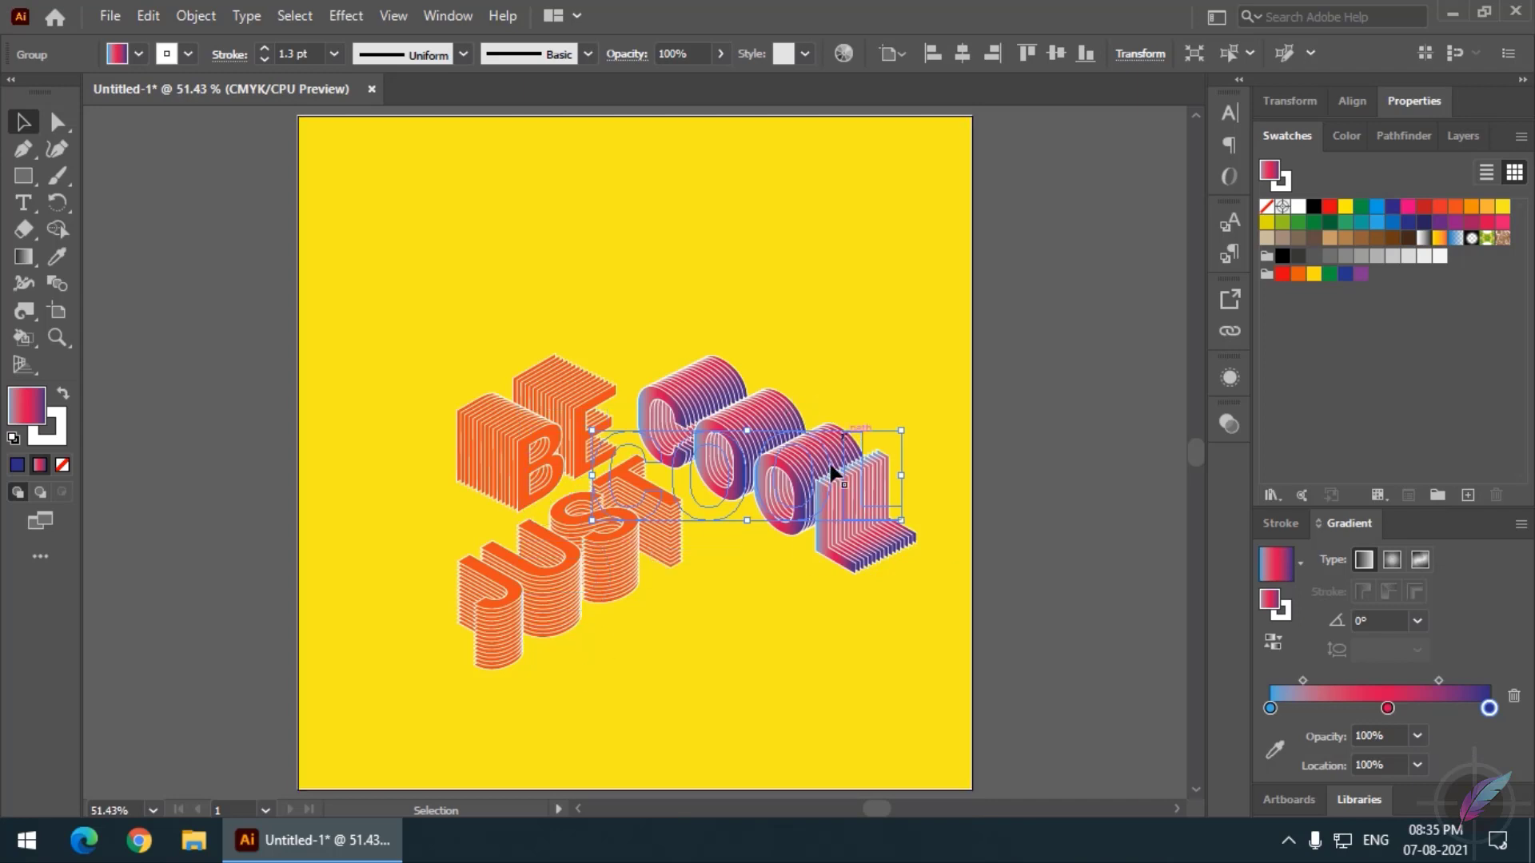
click(624, 540)
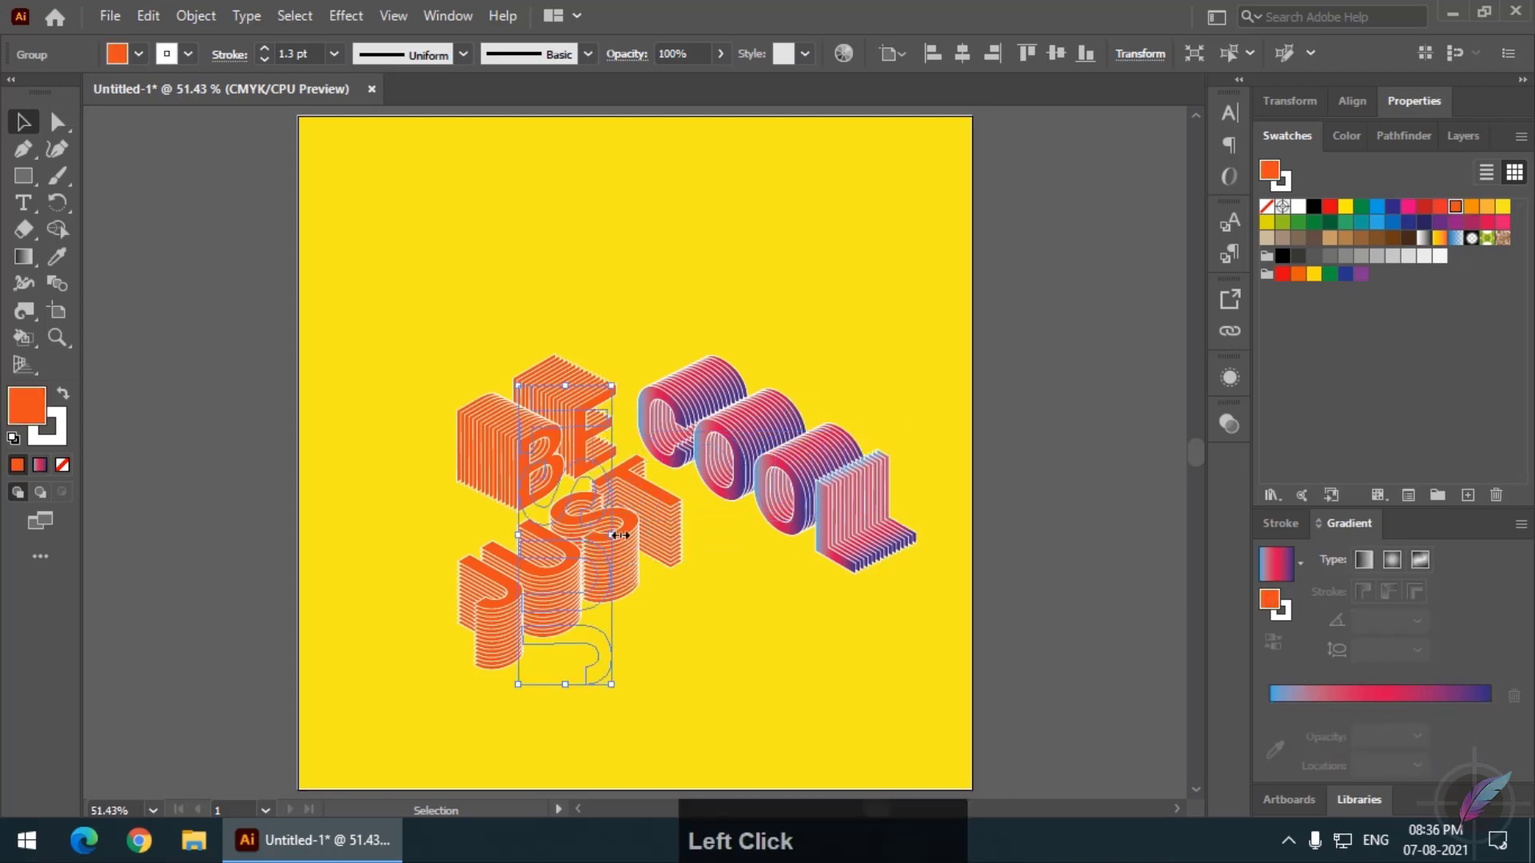
- Sample COOL's gradient with the Eyedropper onto JUST and then BE
click(60, 255)
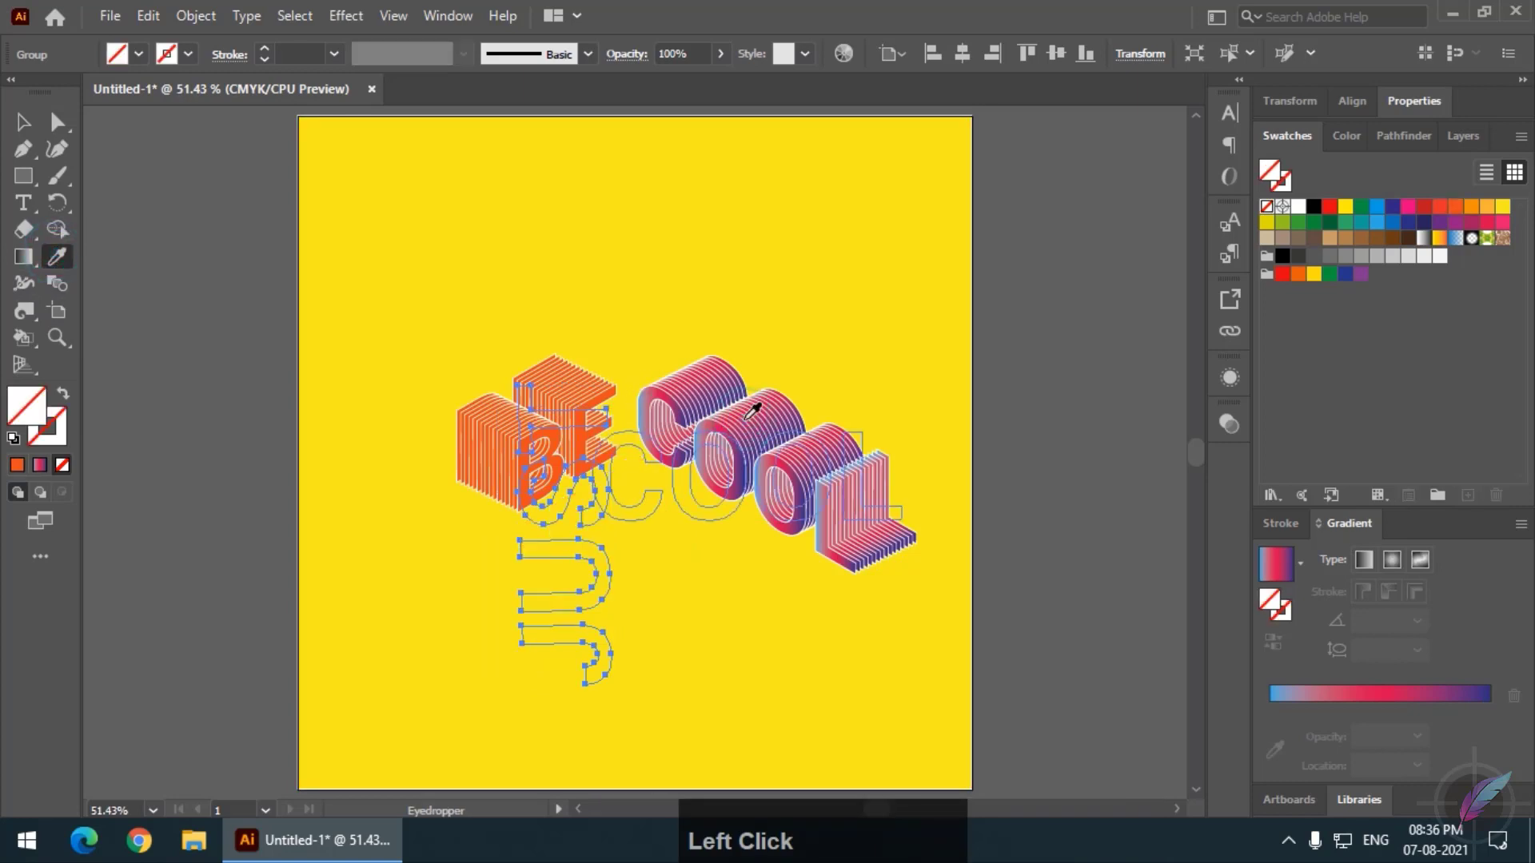
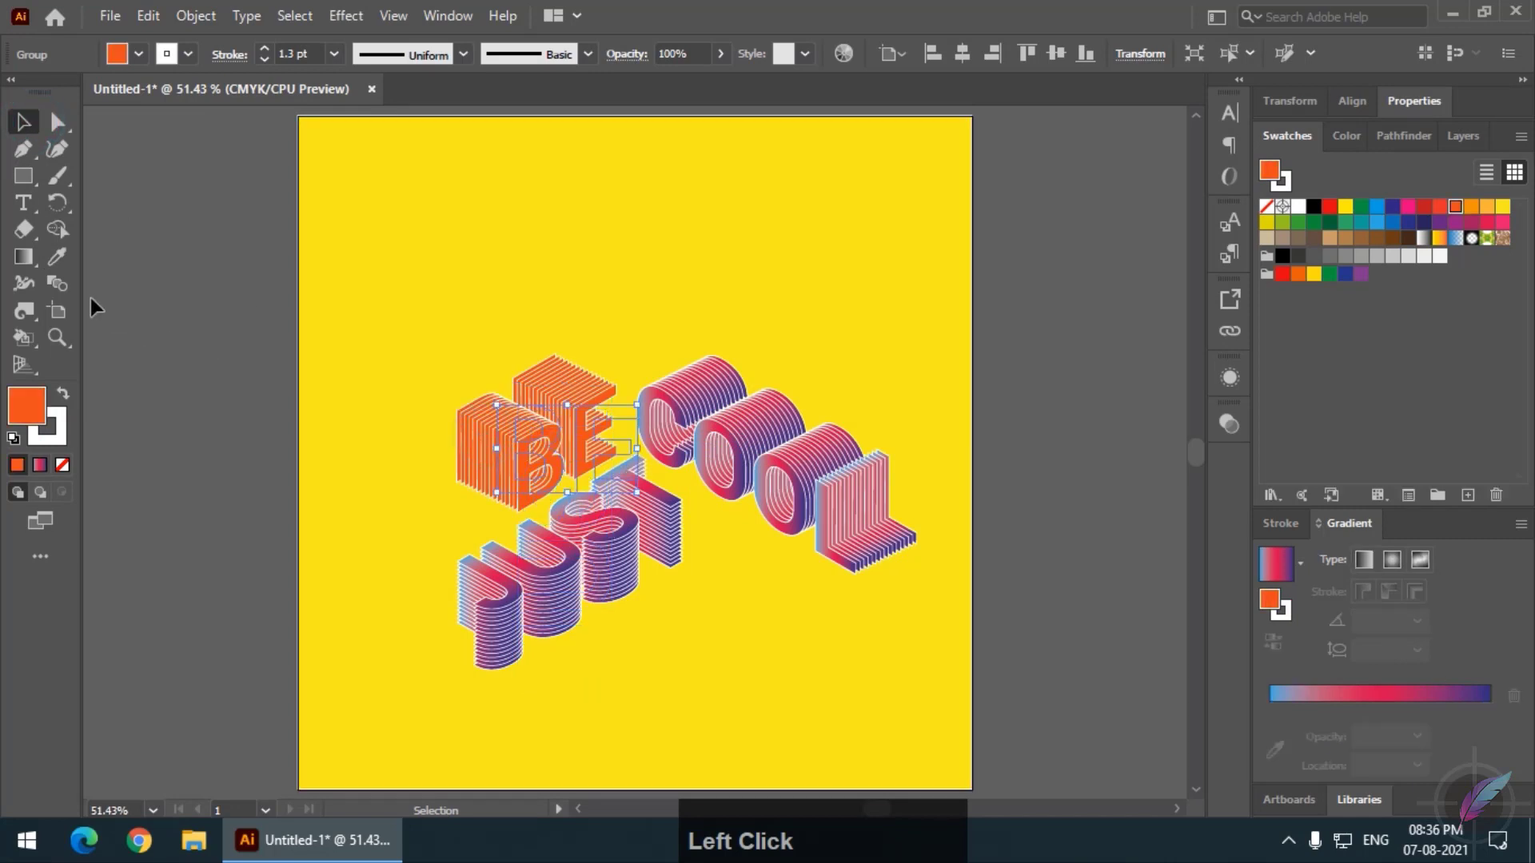
click(492, 426)
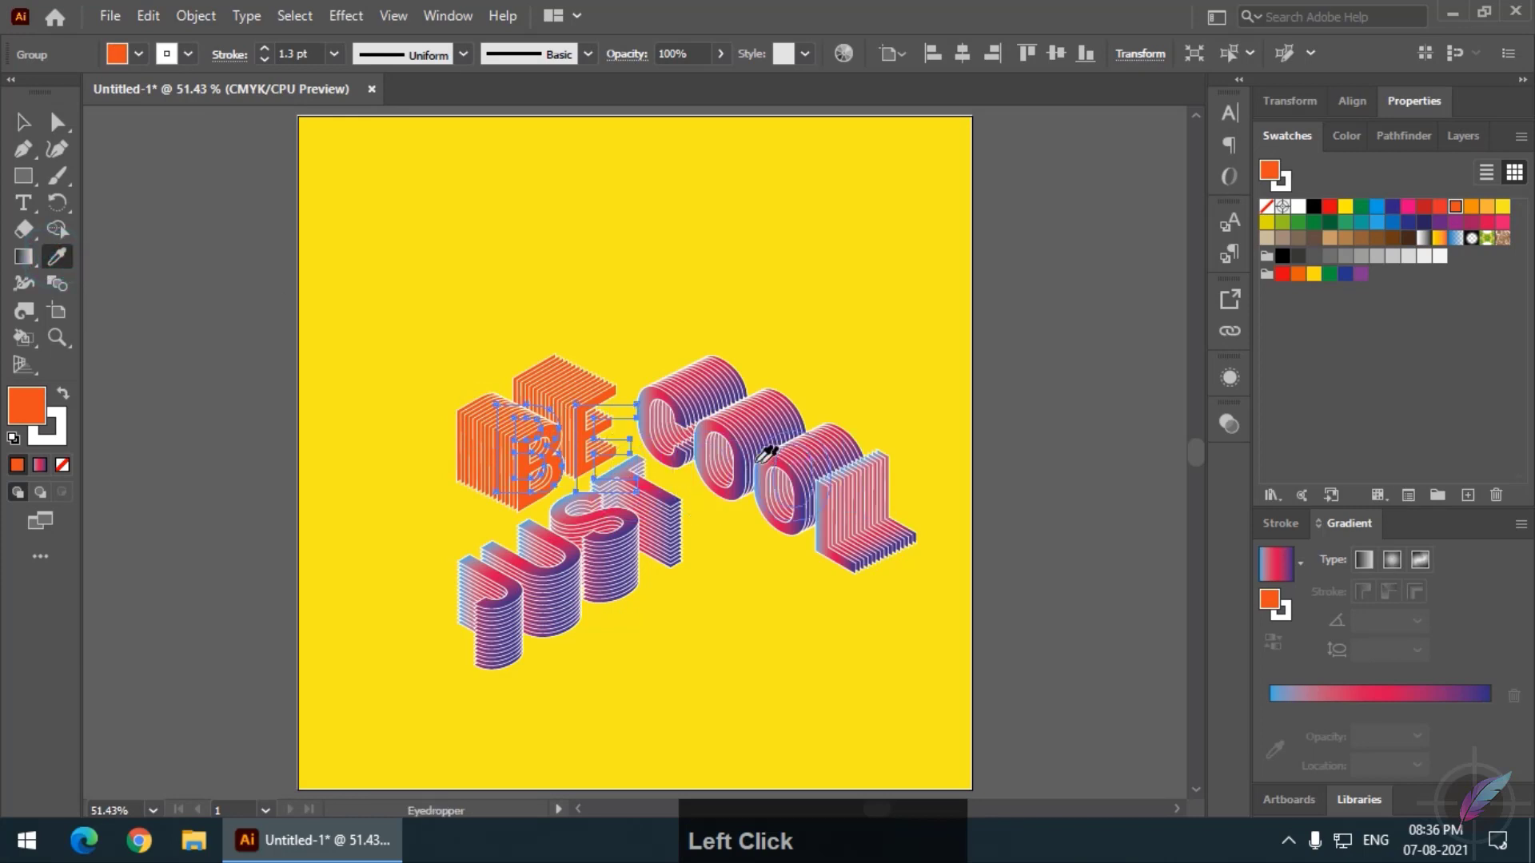
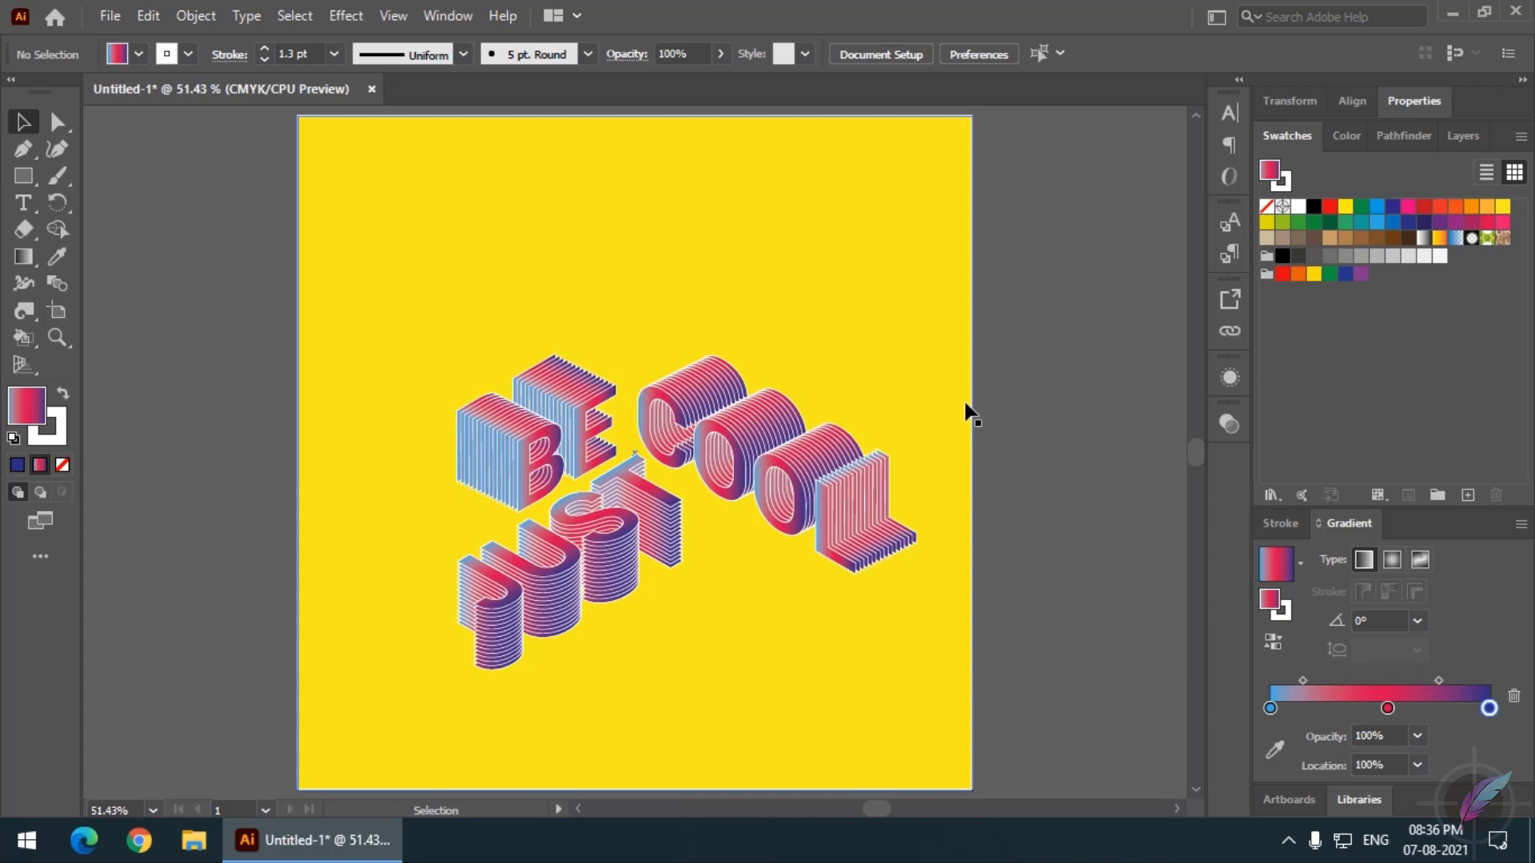
- Recolour the background rectangle with the dark blue swatch
click(855, 334)
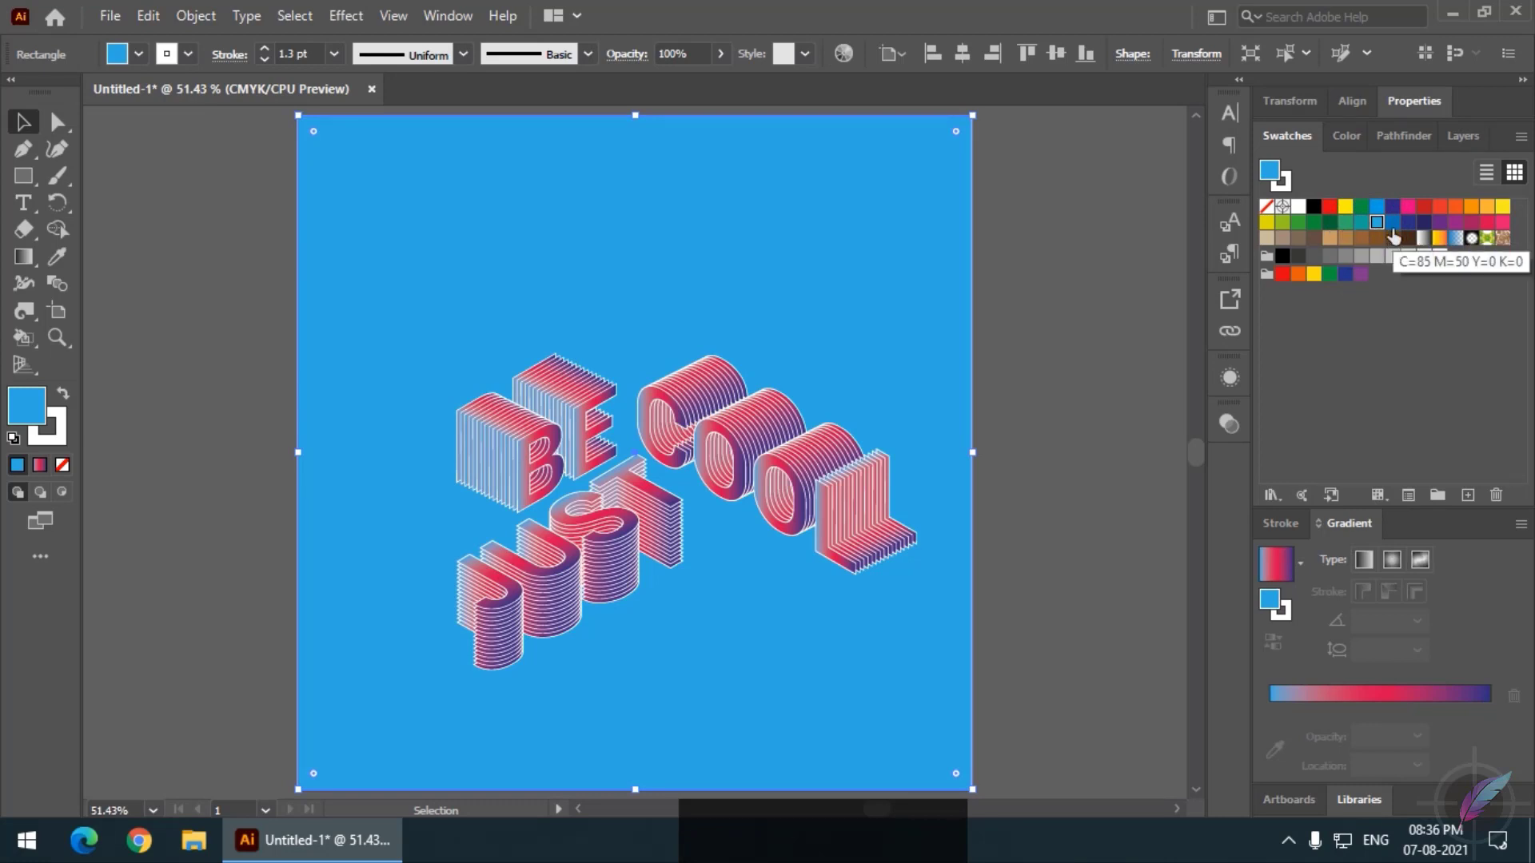
click(1408, 237)
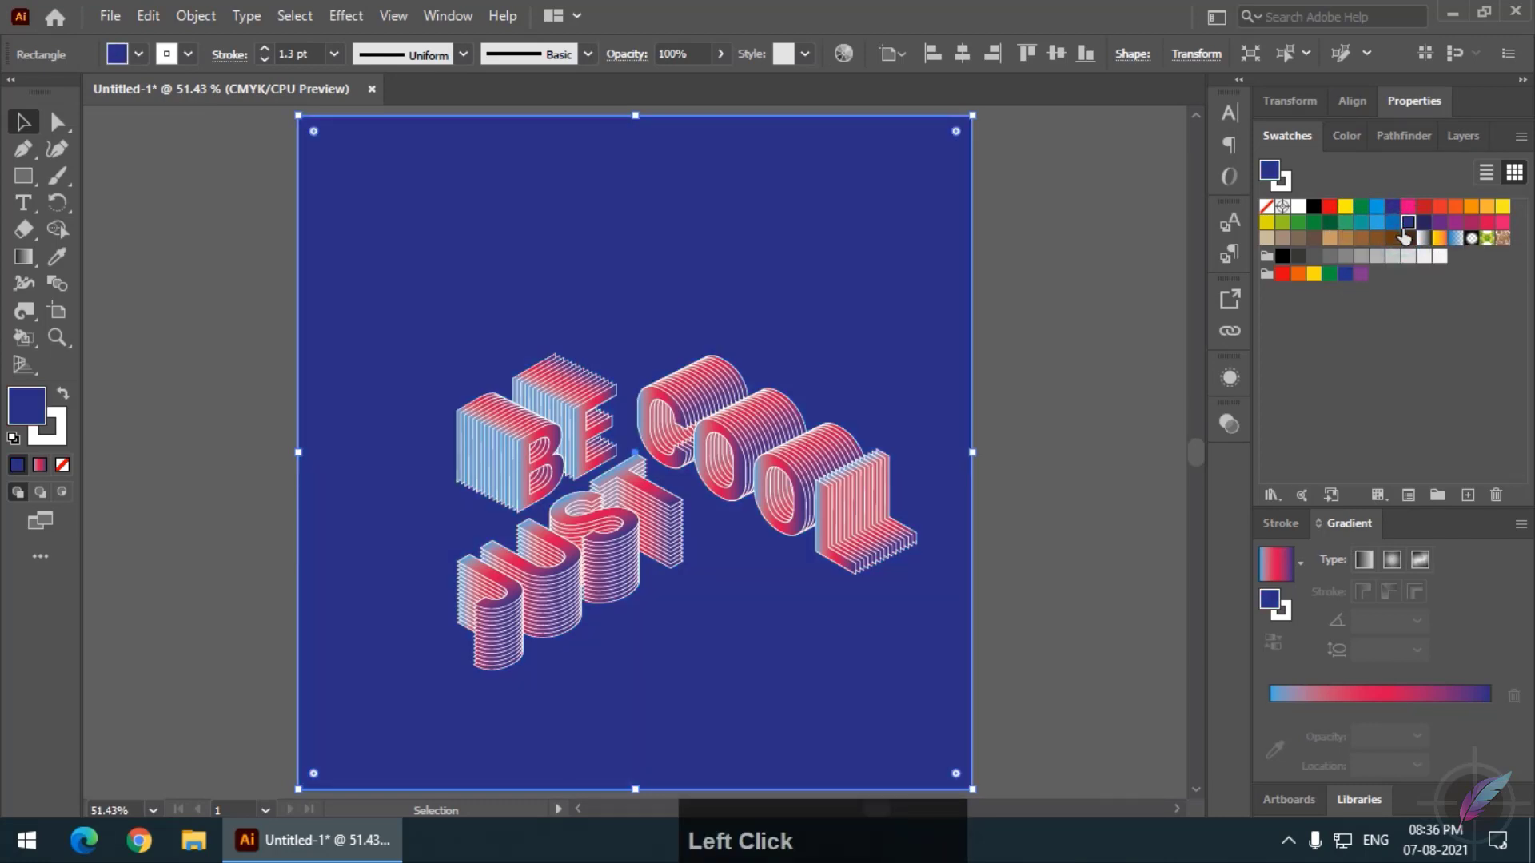